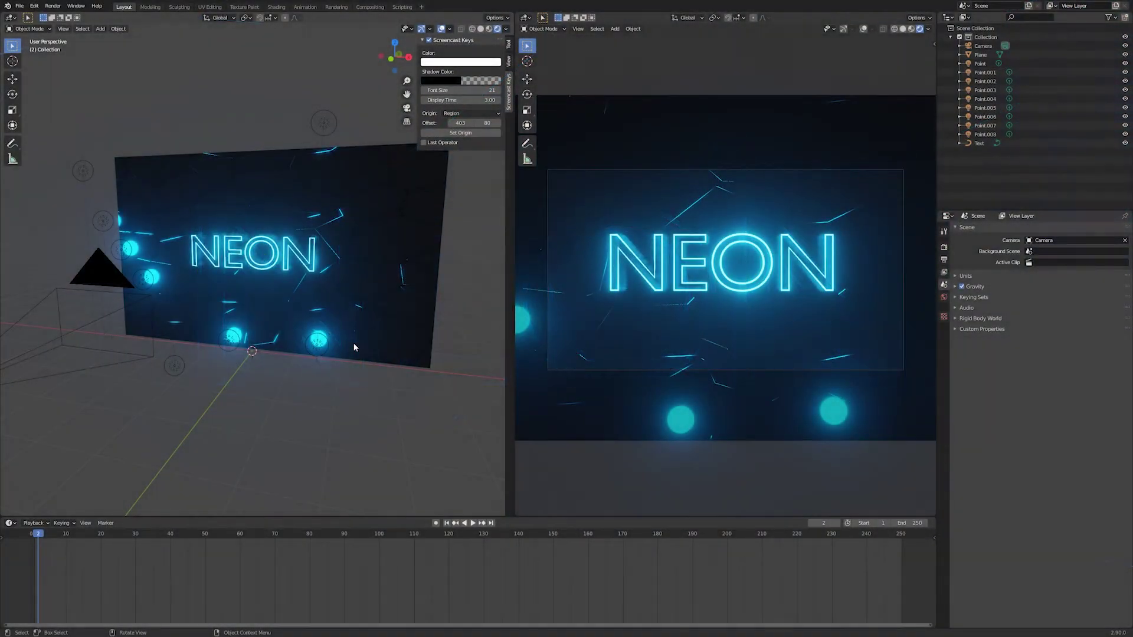
- Switch the left viewport to Front Orthographic (numpad 1) and select a point light beside the sign
key("KP_1")
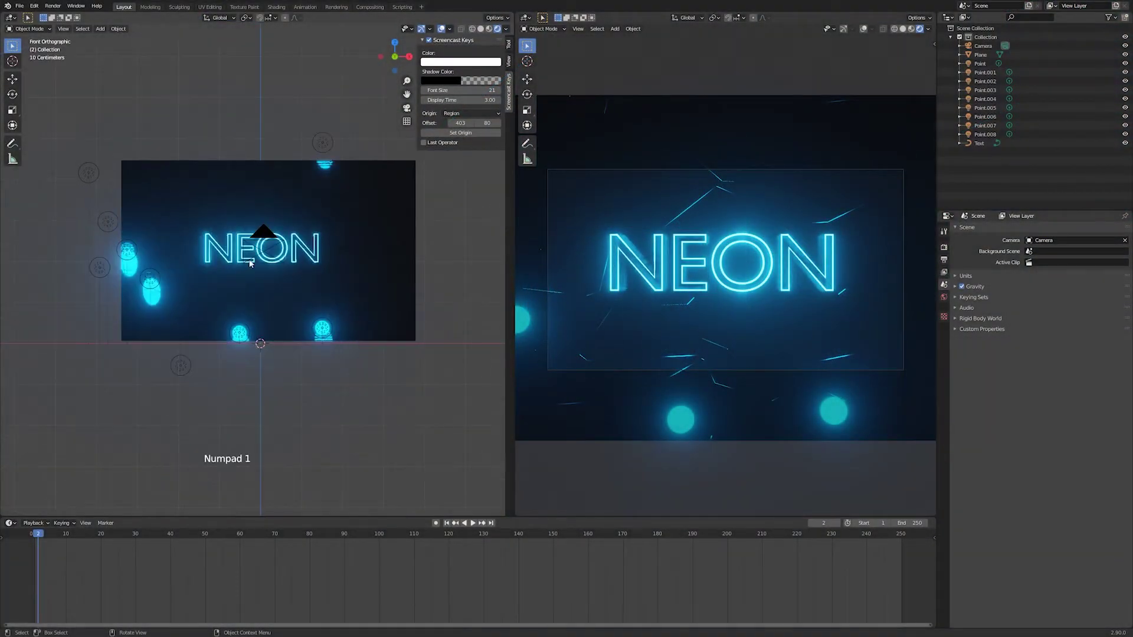
left_click(115, 230)
left_click(867, 28)
left_click(850, 30)
left_click(877, 29)
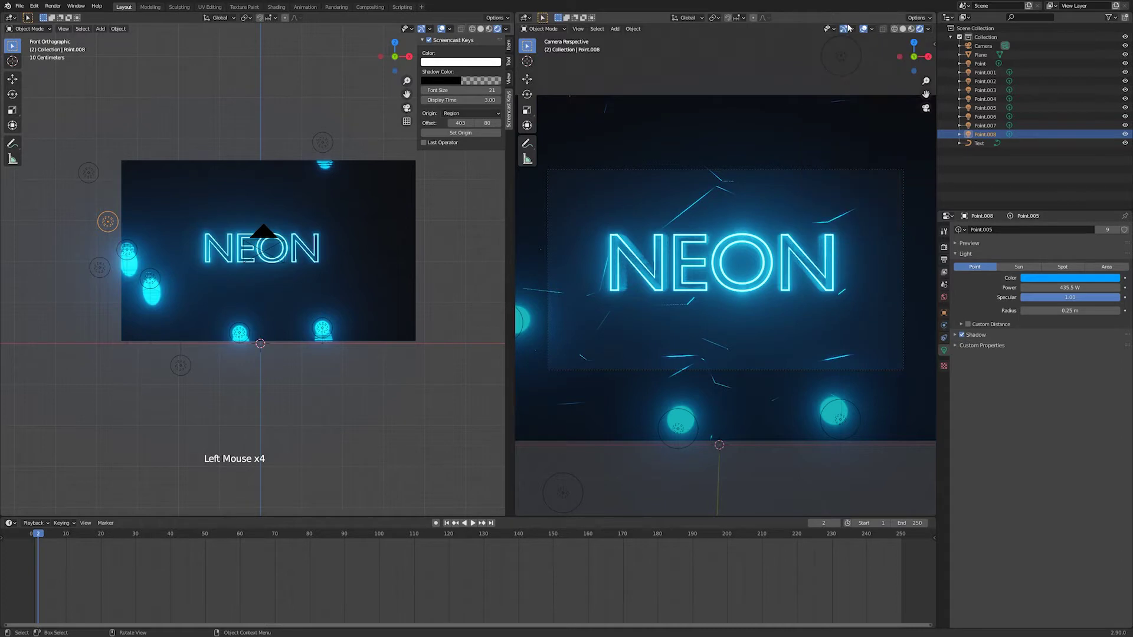
left_click(869, 29)
- Inspect the surrounding point lights by selecting them in turn
left_click(867, 30)
double_click(867, 30)
left_click(867, 31)
left_click(867, 29)
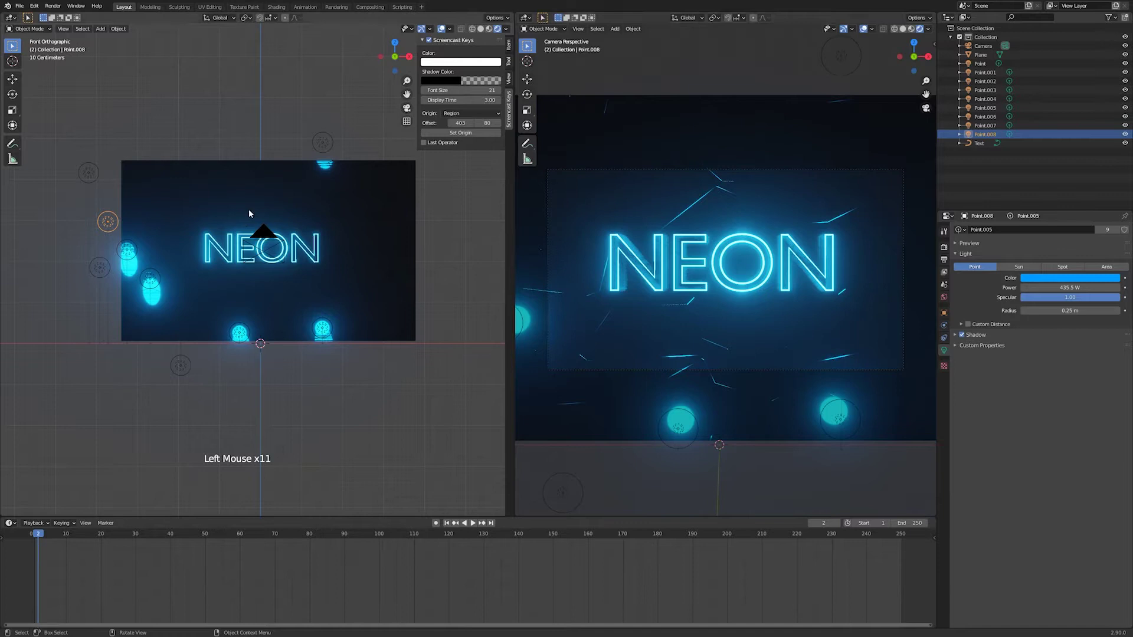
left_click(111, 225)
left_click(136, 245)
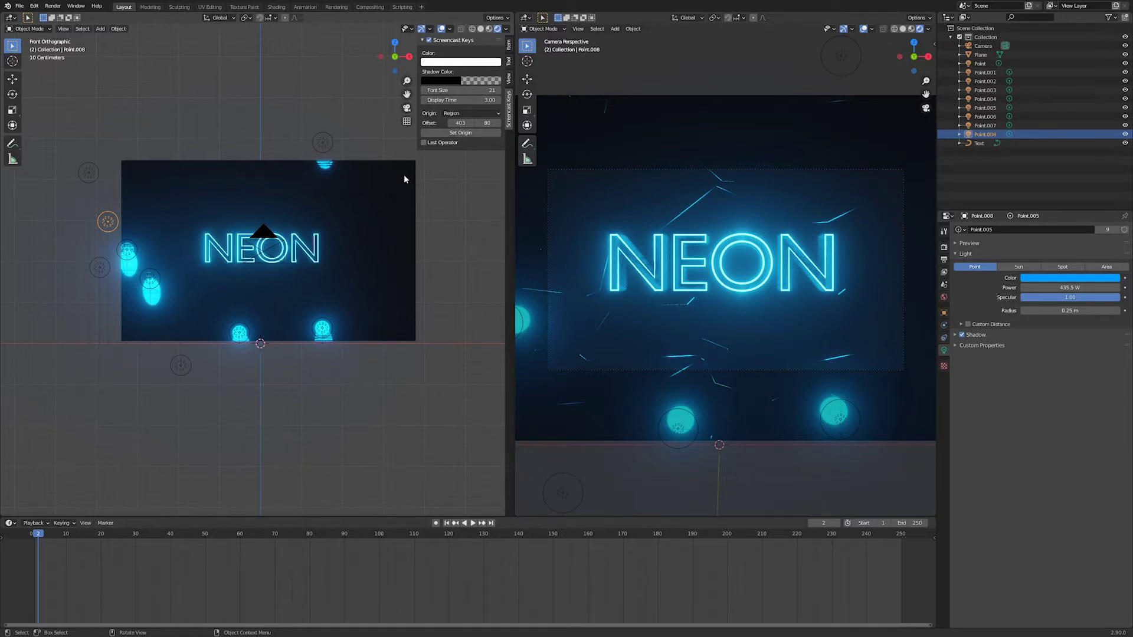
- Select all the point lights and rotate them into a new arrangement around the sign
double_click(112, 230)
left_click(95, 179)
left_click(105, 263)
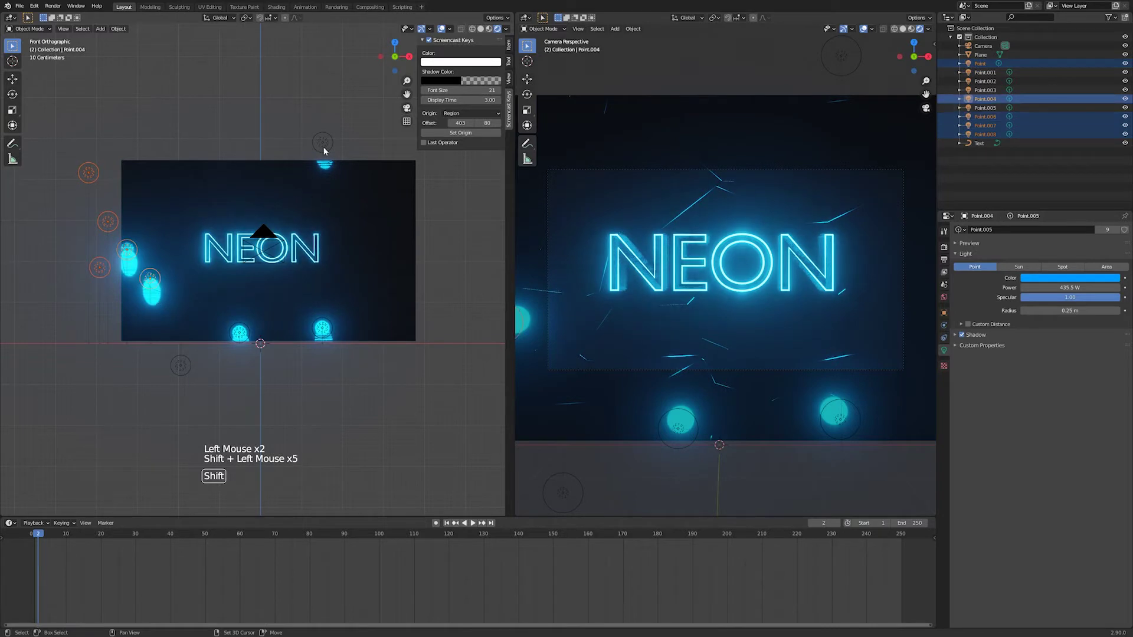
left_click(989, 66)
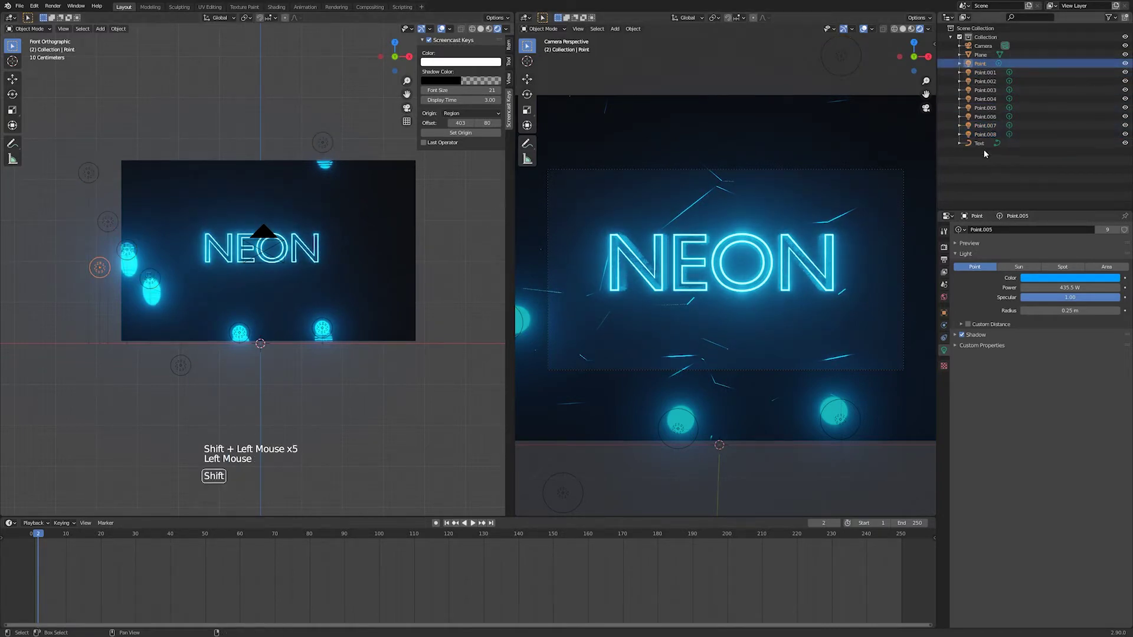
left_click(986, 135)
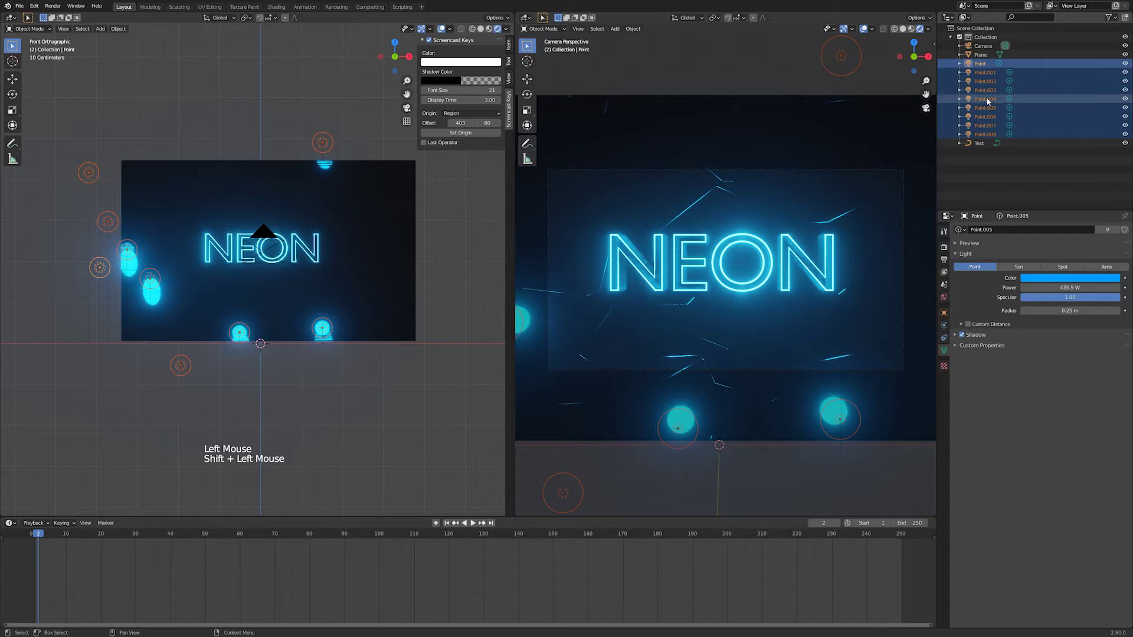
key("r")
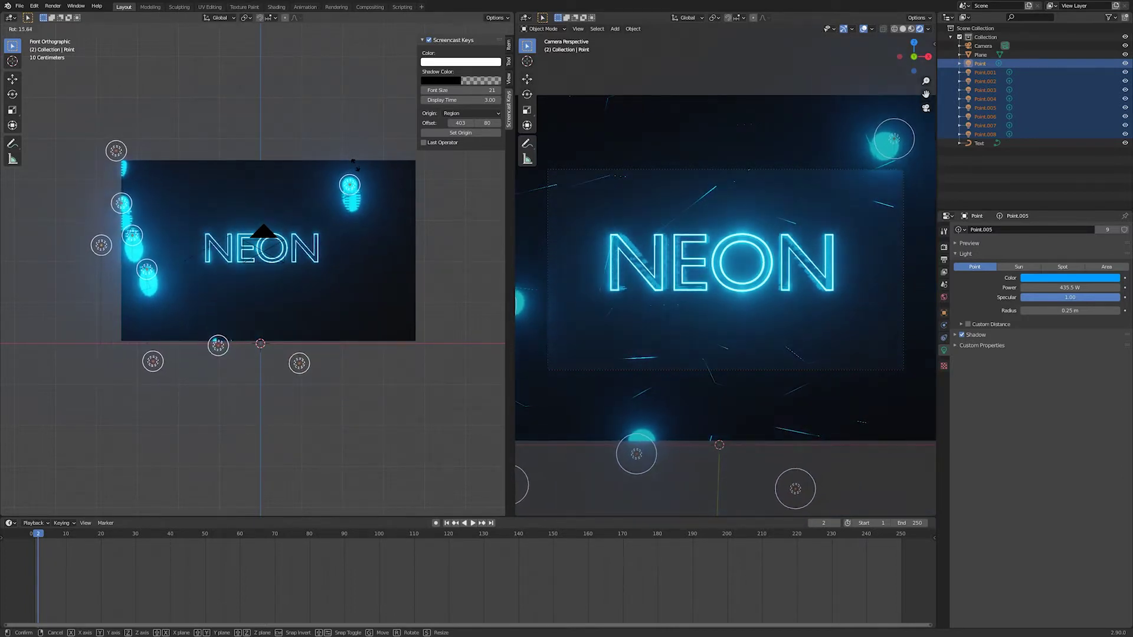
left_click(113, 206)
- Move one light along the top edge and duplicate point lights five times with Shift+D
left_click(117, 155)
key("g")
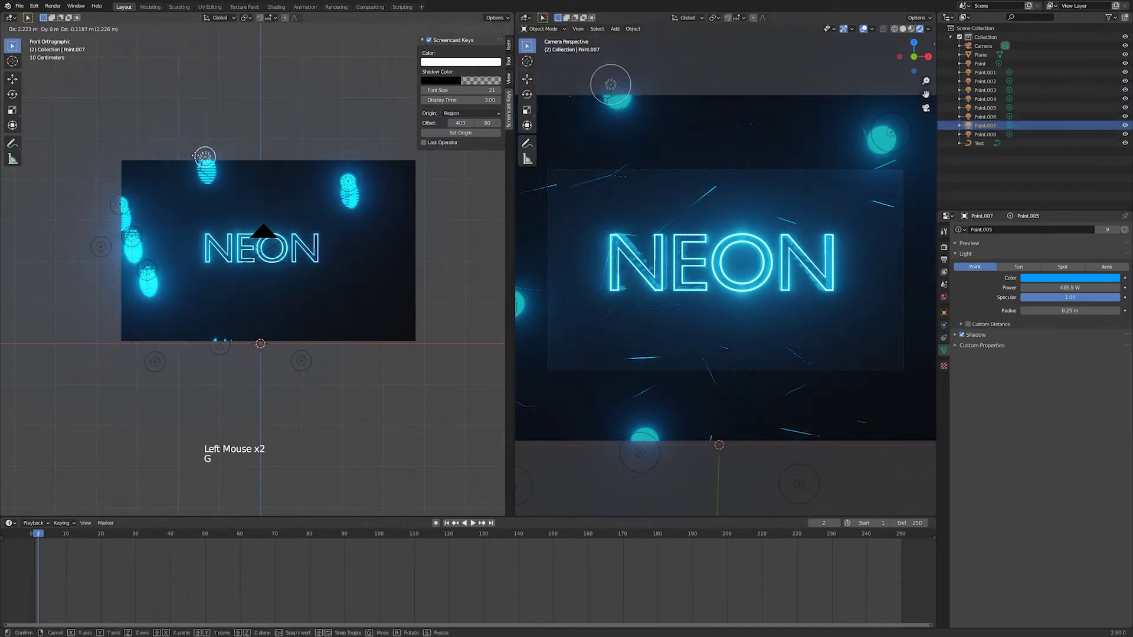
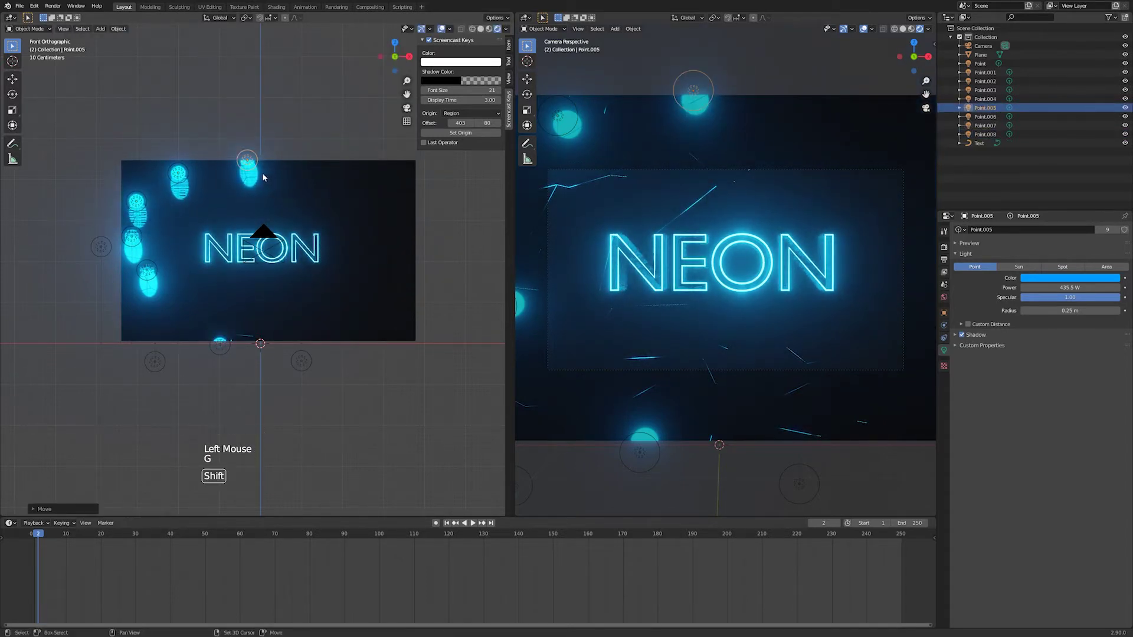
key("shift+d")
key("shift+d")
key("shift+d")
key("shift+d")
key("shift+d")
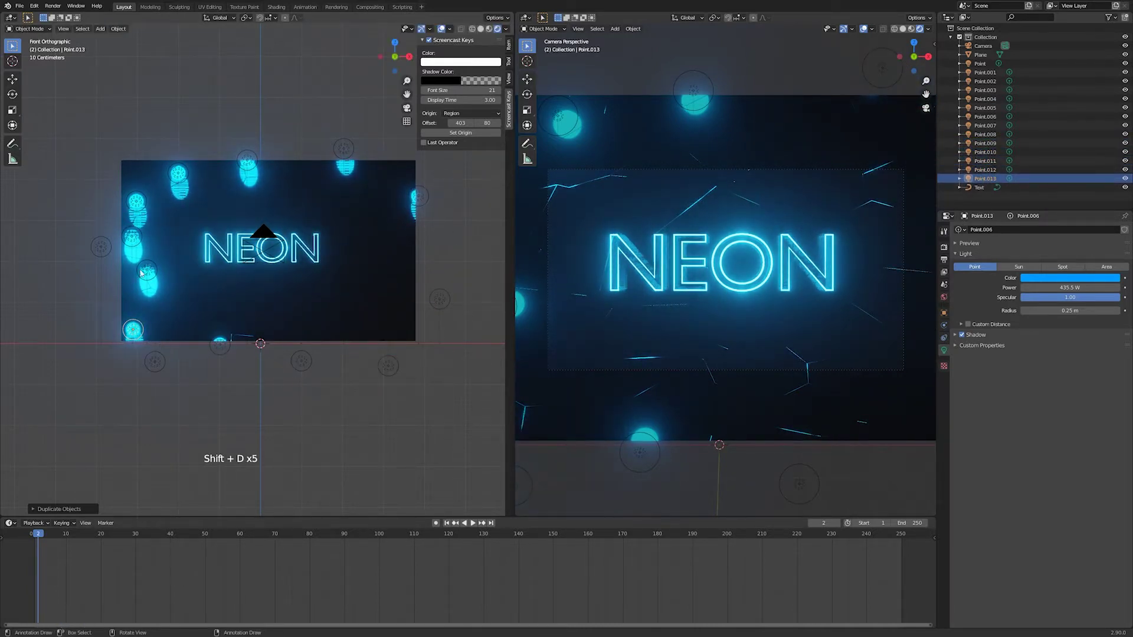
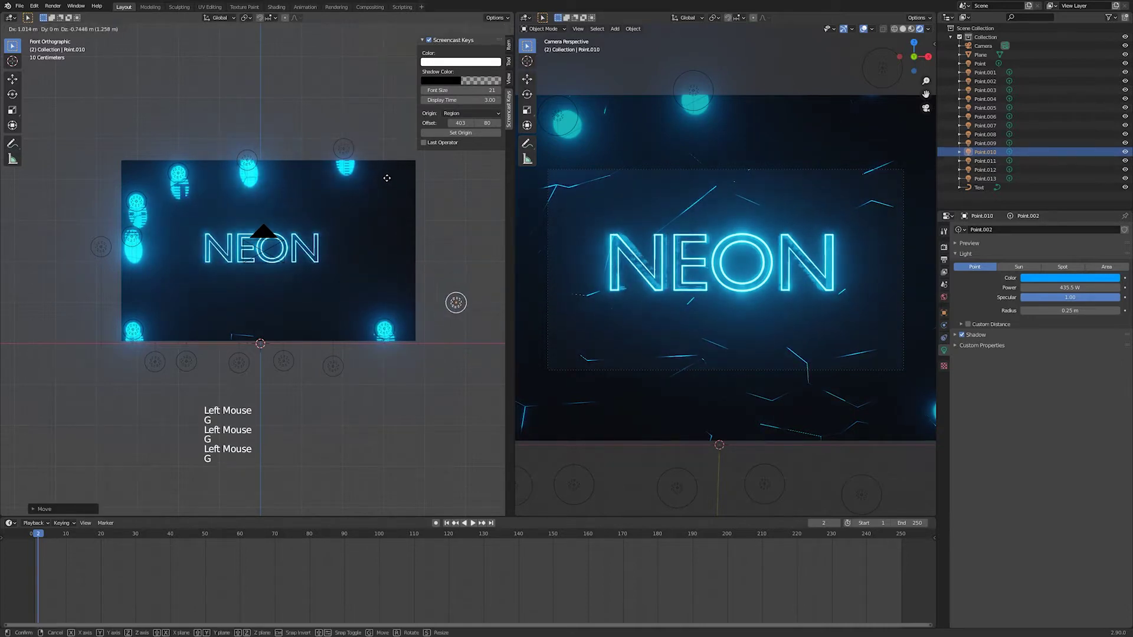
- Move lights onto the sign's right and left edges
left_click(131, 200)
left_click(107, 253)
key("g")
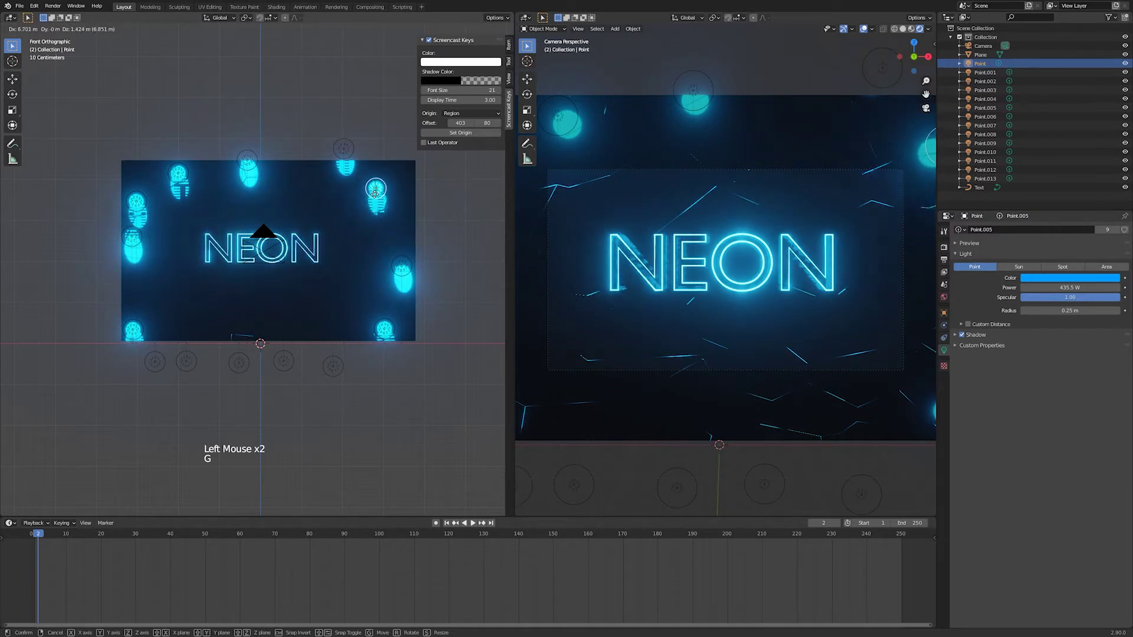
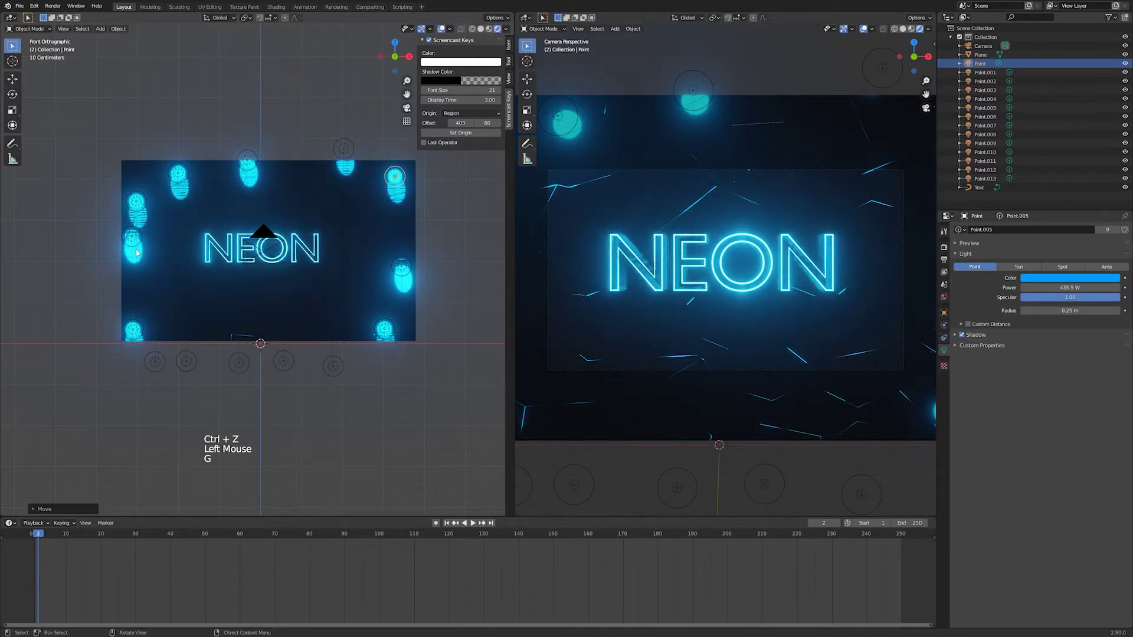
left_click(133, 243)
key("g")
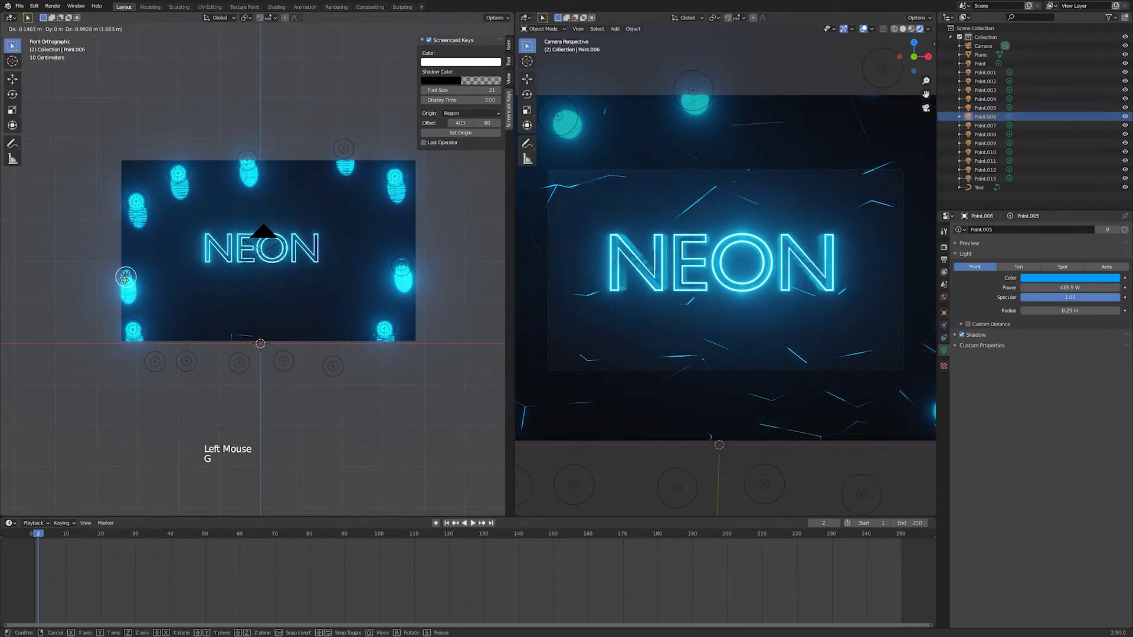
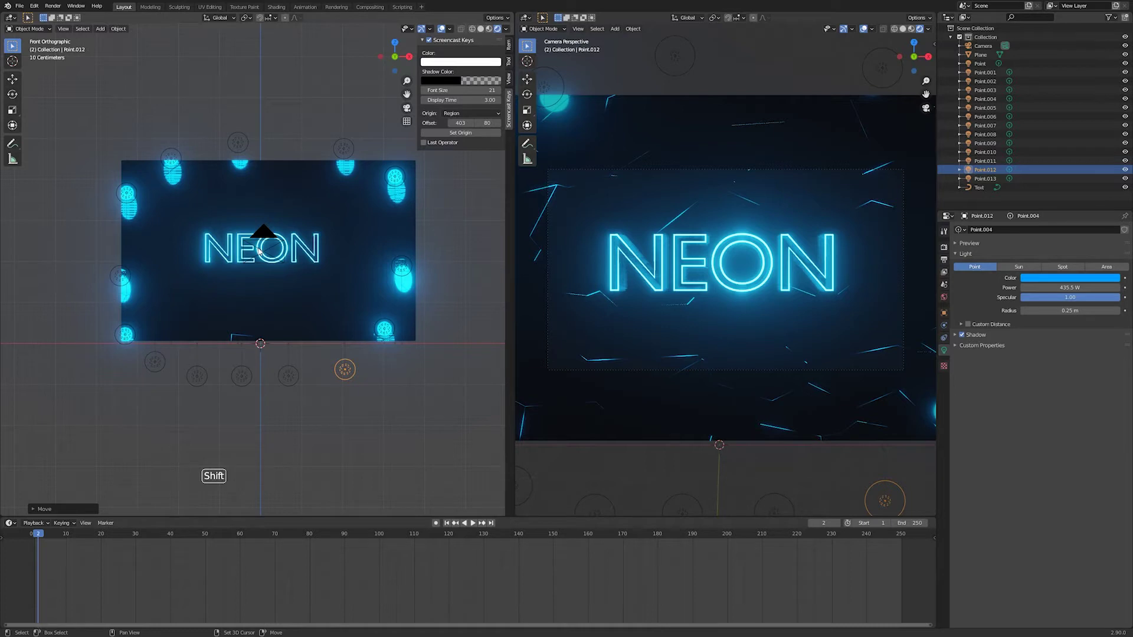
- Orbit the viewport to see the lit NEON sign at an angle
right_click(261, 251)
scroll("down", 3)
middle_click(314, 294)
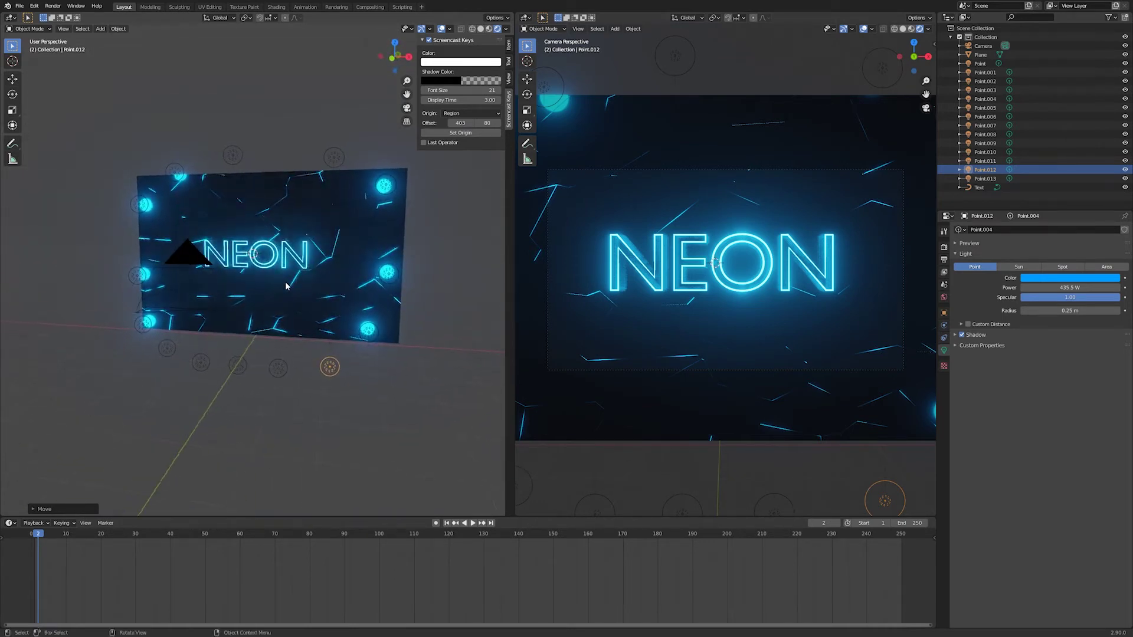
- Bring up the Add menu (Shift+A) to add an empty at the text
key("shift+a")
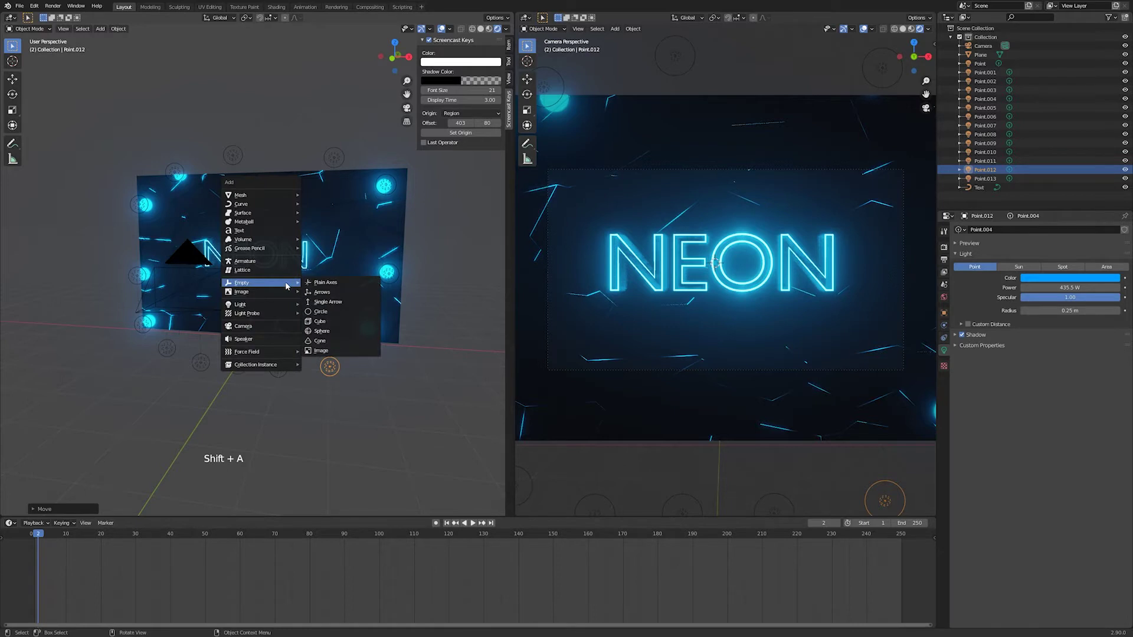
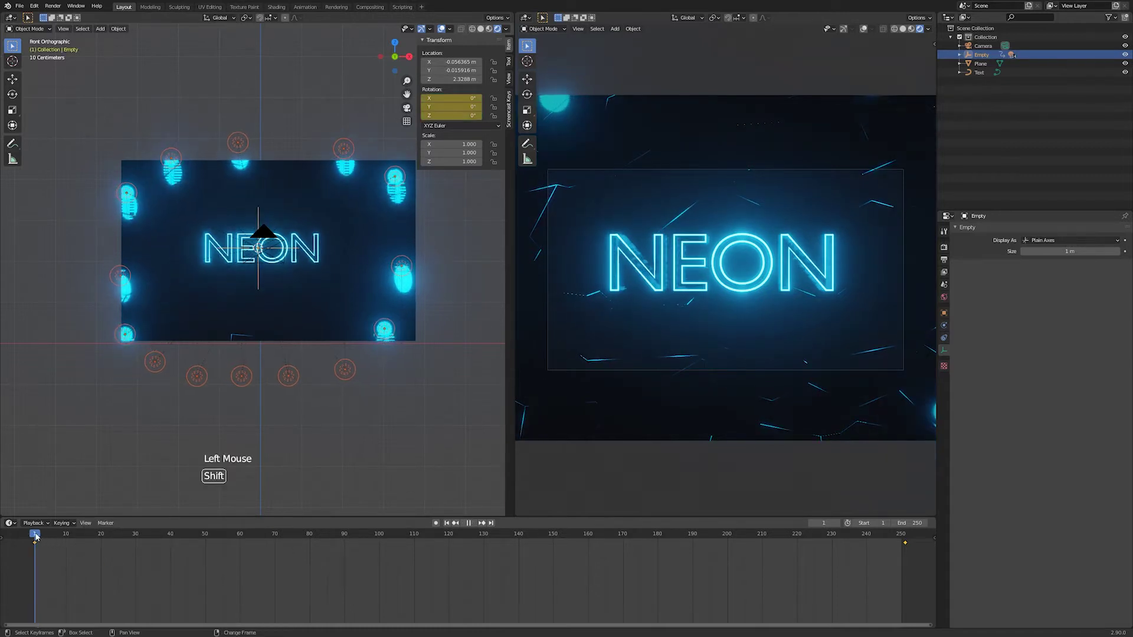
- Stop playback, fit the timeline to the range and extend the animation end frame to 500
key("space")
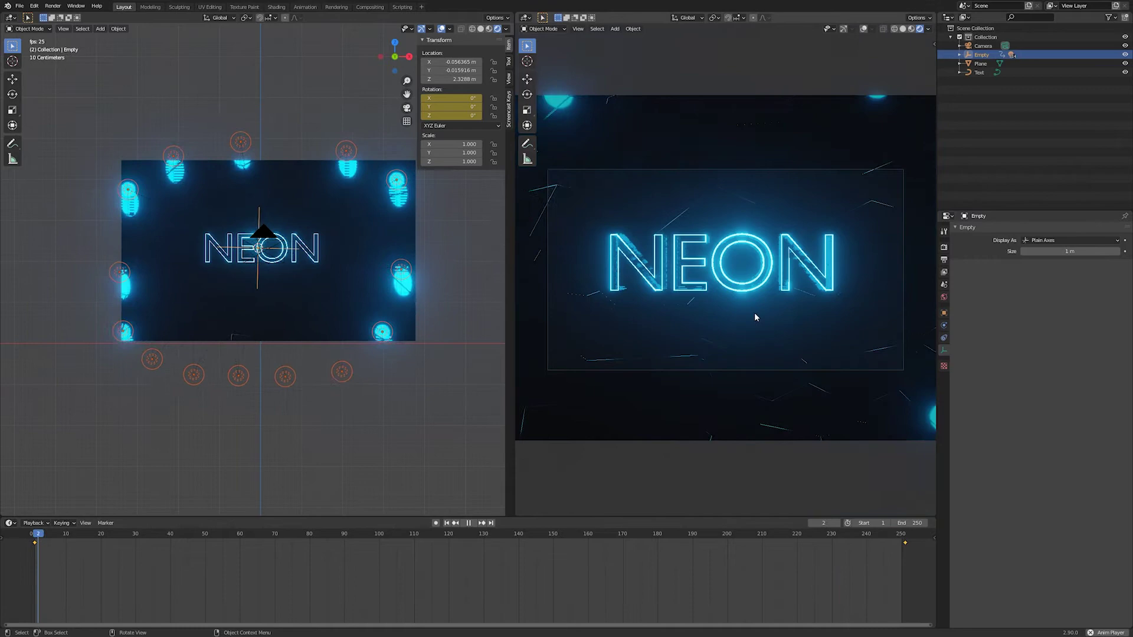
scroll("up", 3)
scroll("down", 3)
scroll("up", 3)
scroll("down", 3)
scroll("down", 3)
scroll("down", 3)
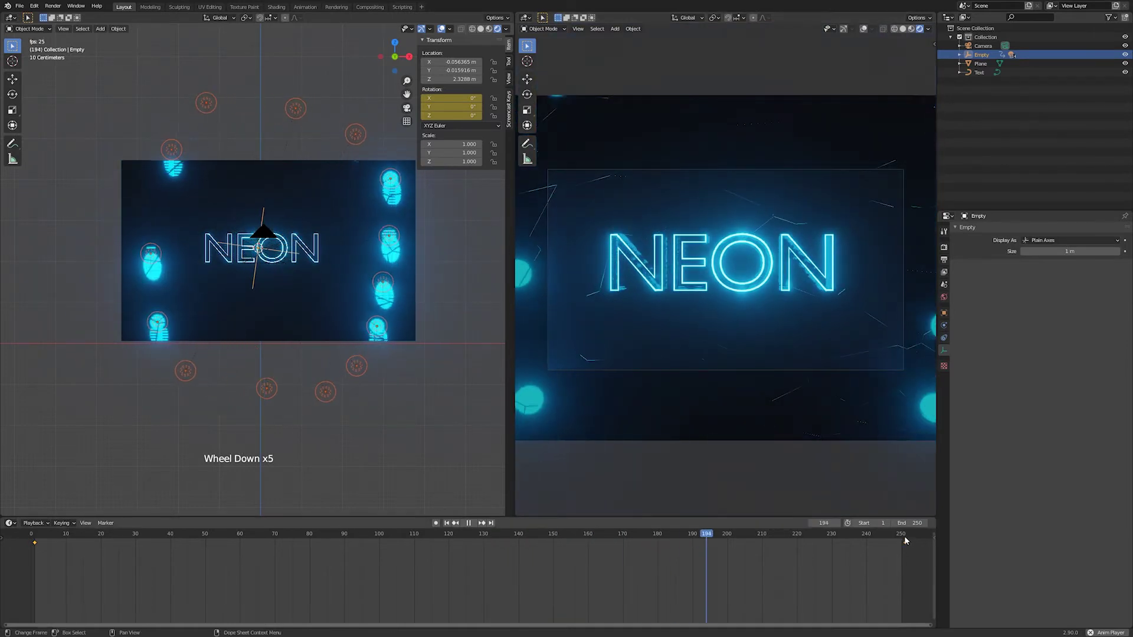
key("space")
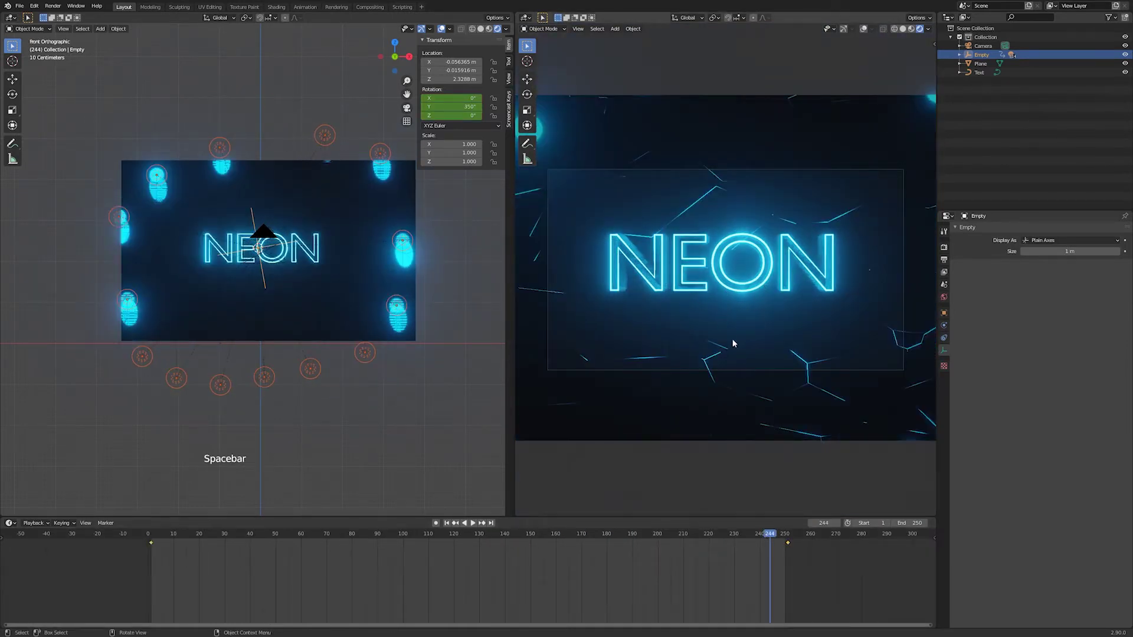
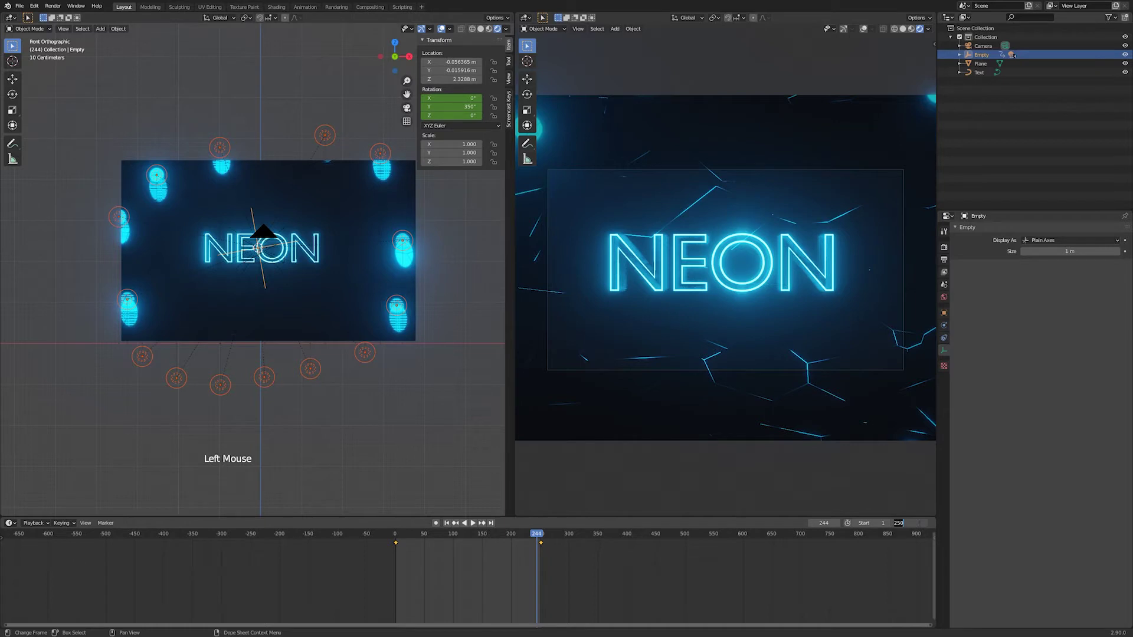
key("KP_0")
key("ctrl+z")
- Move the empty's last rotation keyframe out to frame 500 and scrub to frame 484 to check
left_click(567, 558)
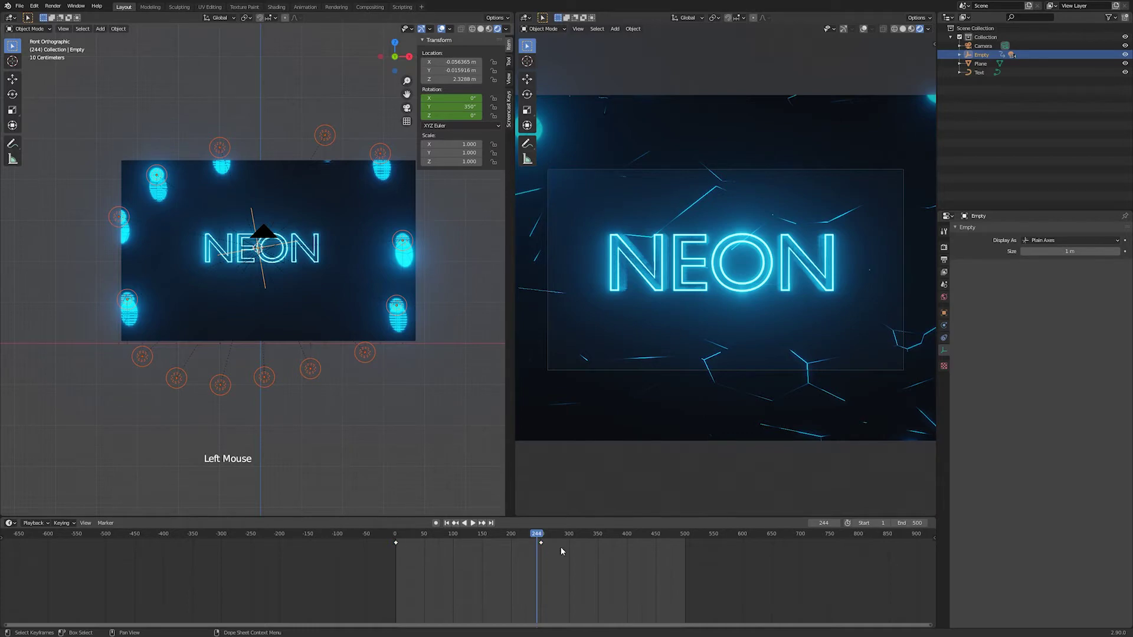
left_click(544, 546)
left_click(547, 546)
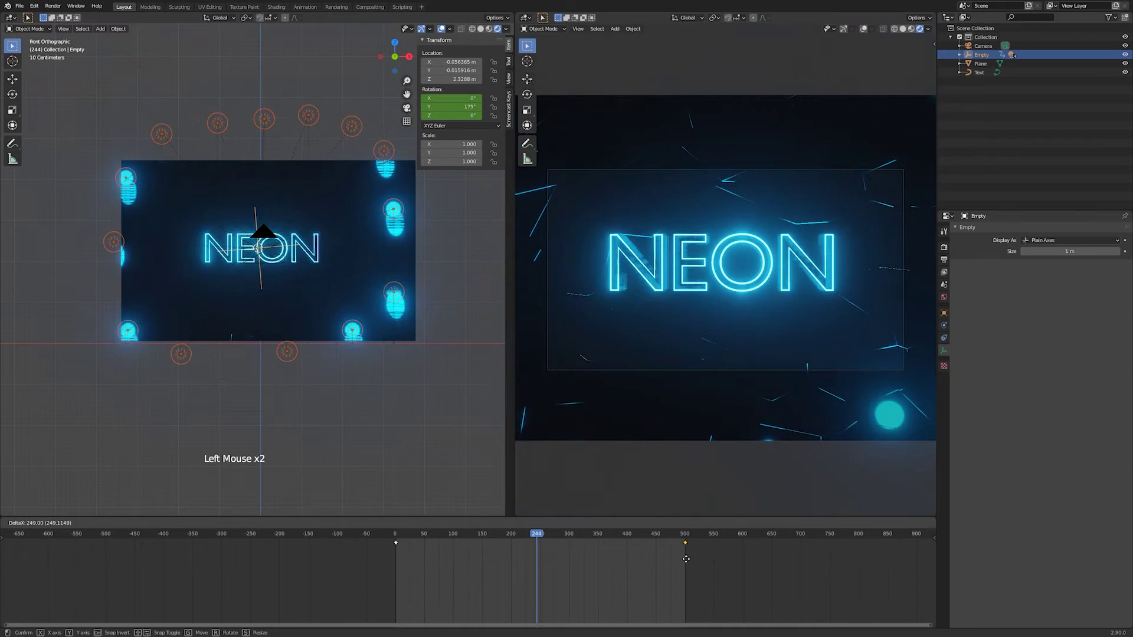
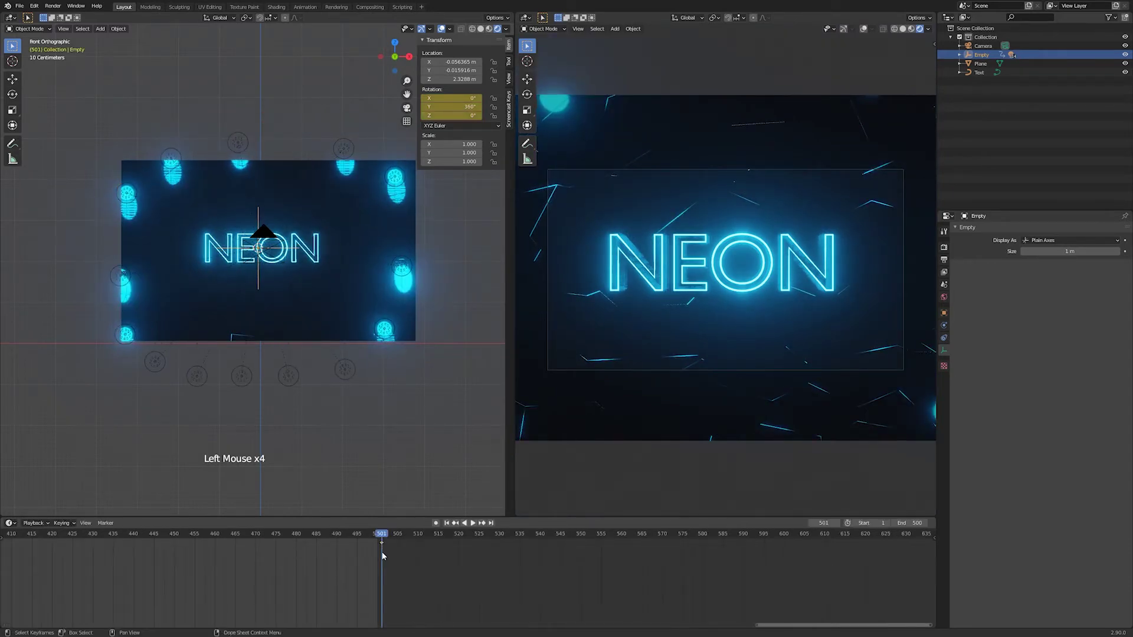
left_click(386, 539)
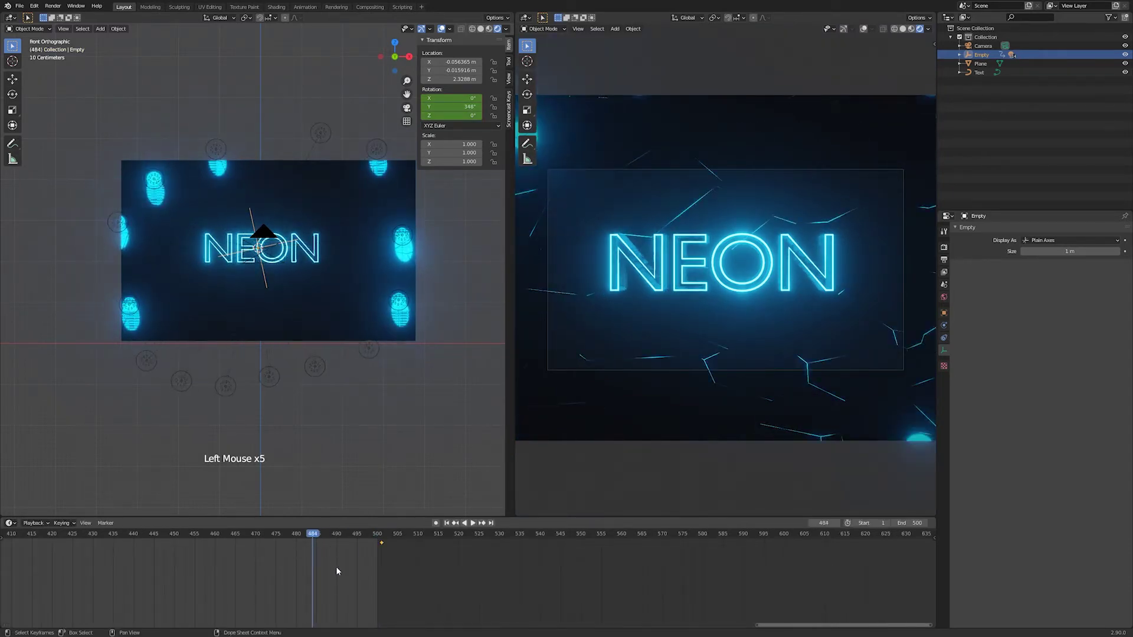
- Jump to an earlier frame and play to preview the lights circling the sign
scroll("down", 3)
scroll("down", 3)
scroll("down", 3)
left_click(154, 541)
key("space")
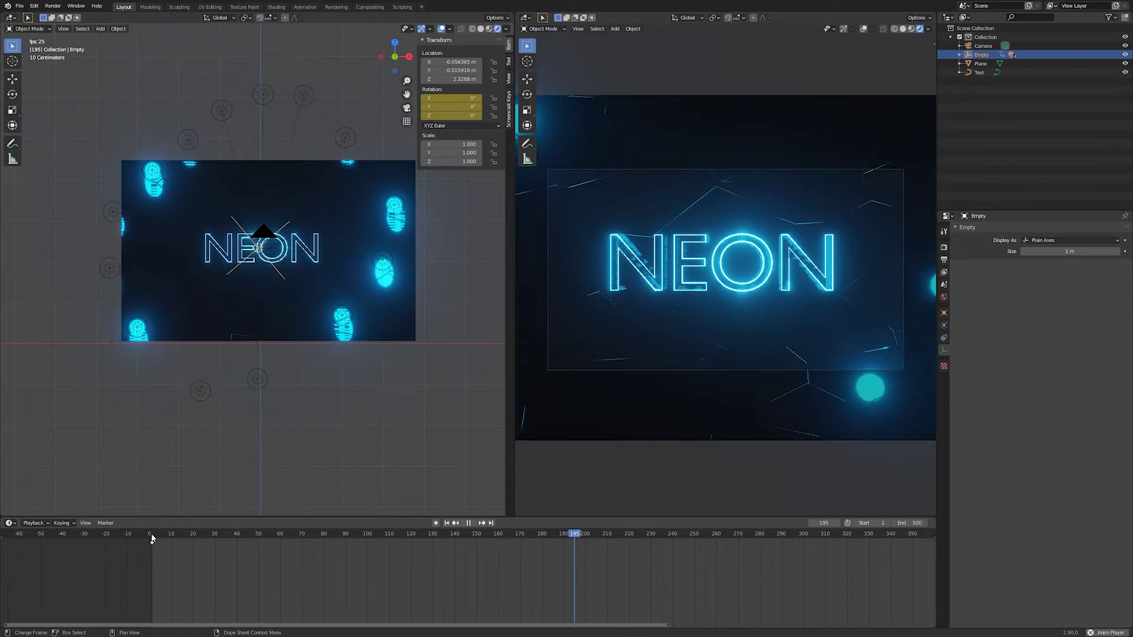
- Stop playback, select the NEON text curve, enter Edit Mode and deselect all control points
key("space")
left_click(341, 354)
left_click(297, 249)
scroll("down", 3)
middle_click(306, 318)
middle_click(256, 359)
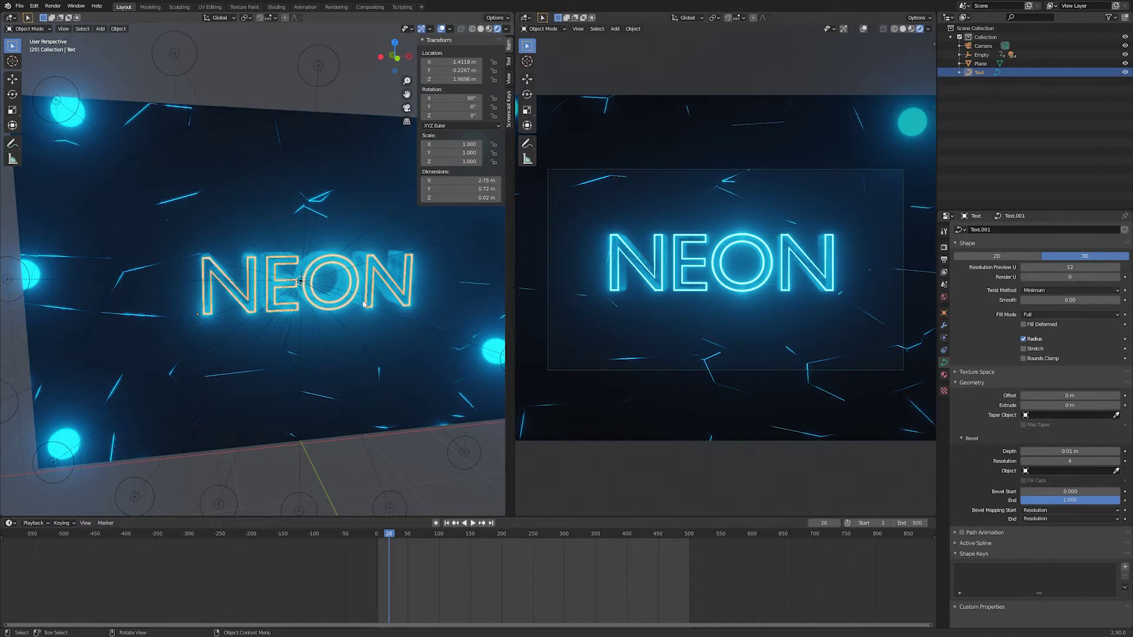
key("Tab")
key("Tab")
key("Tab")
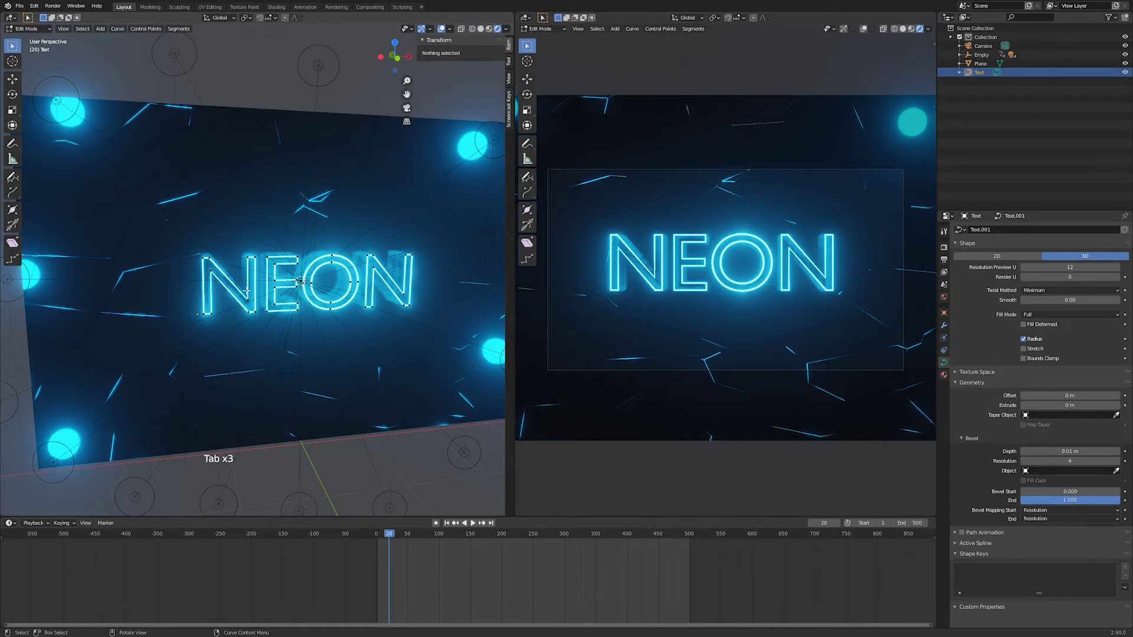
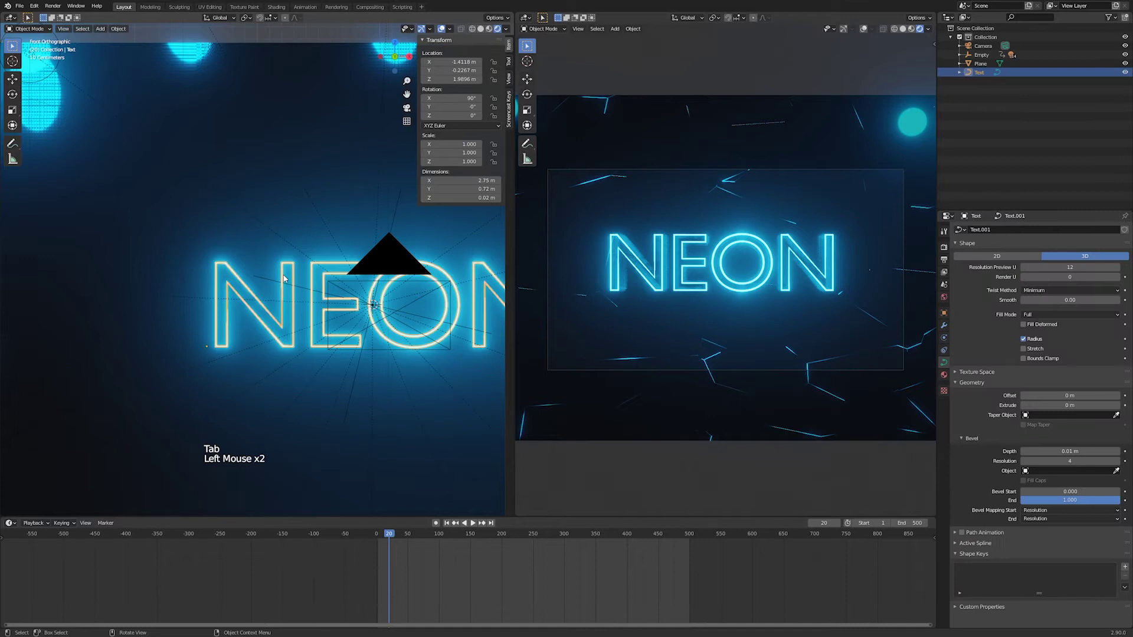
key("Tab")
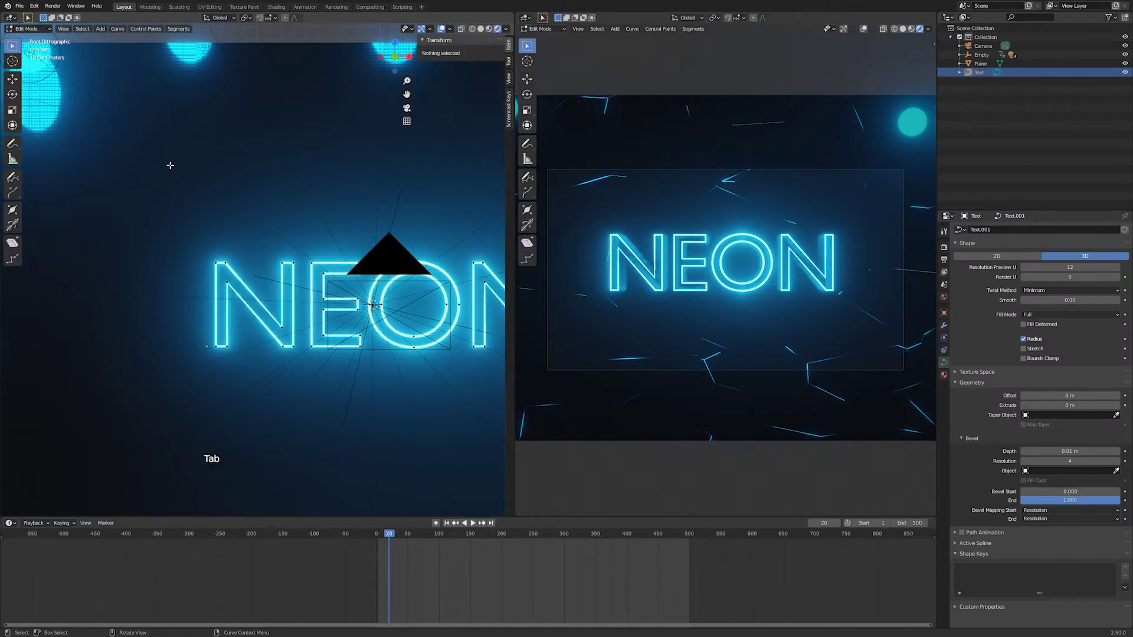
key("alt+a")
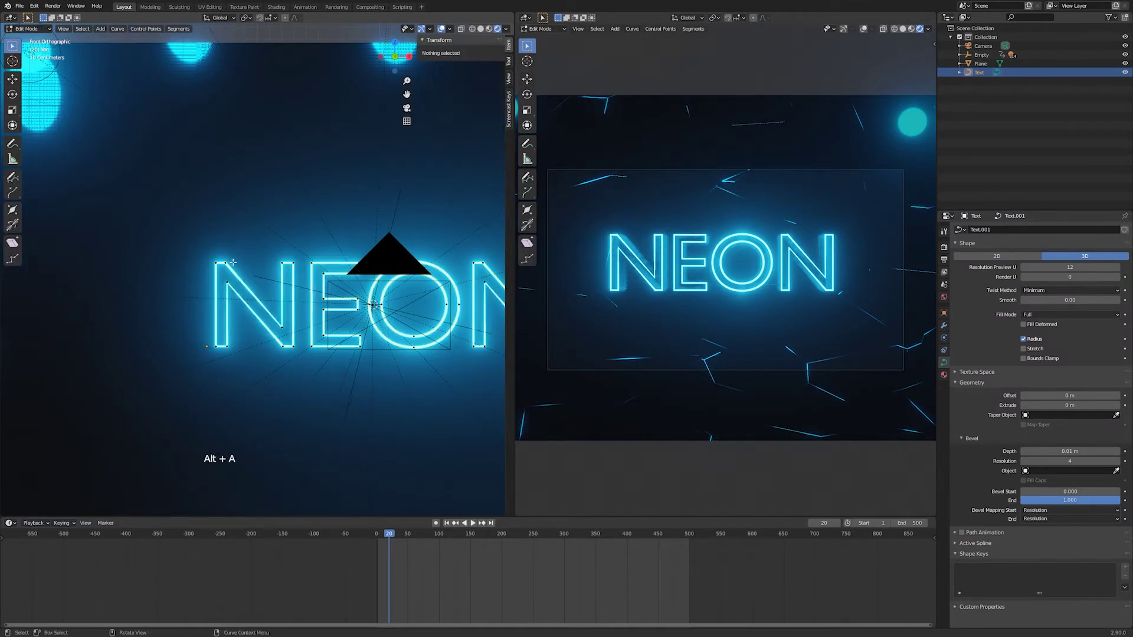
- Separate each letter's points into its own curve object with P > Selection, one letter at a time
key("b")
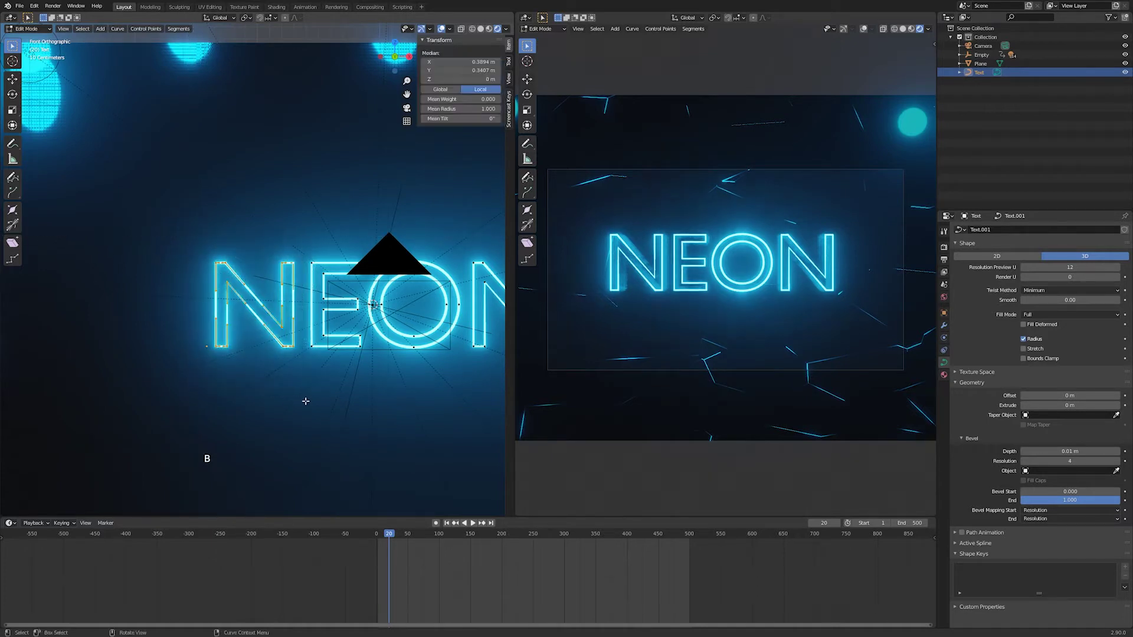
key("p")
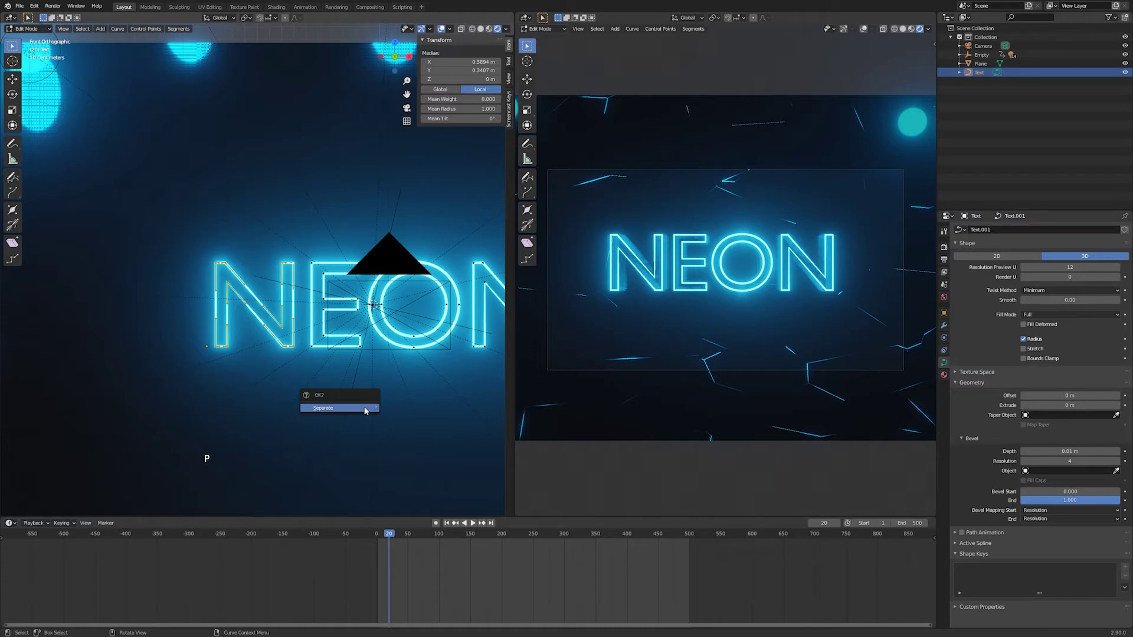
key("Tab")
key("Tab")
key("b")
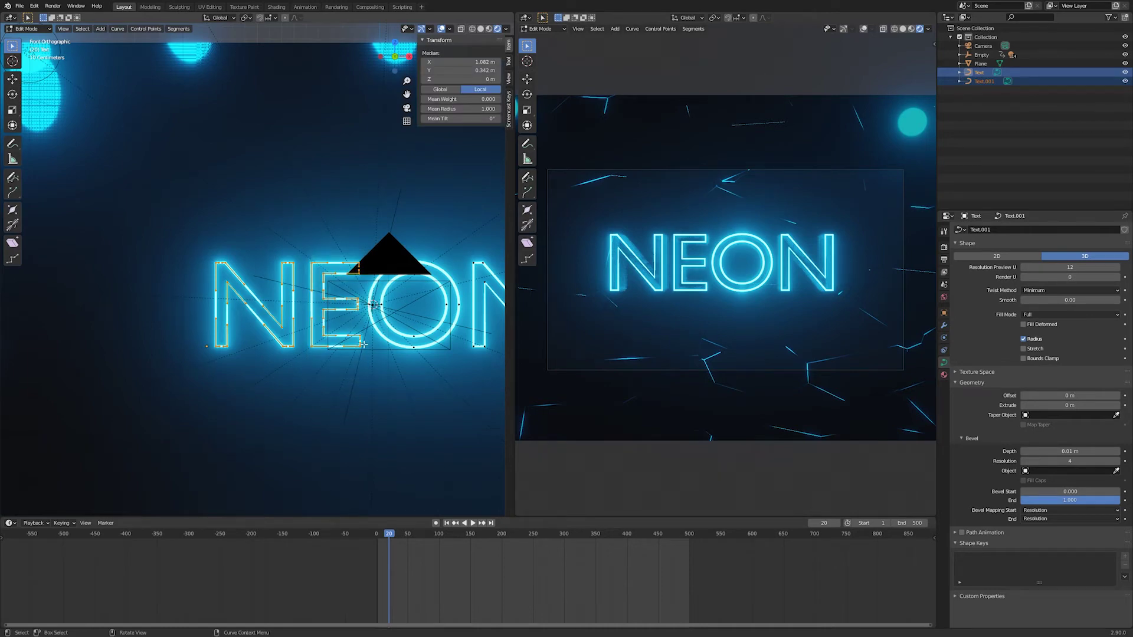
key("p")
key("b")
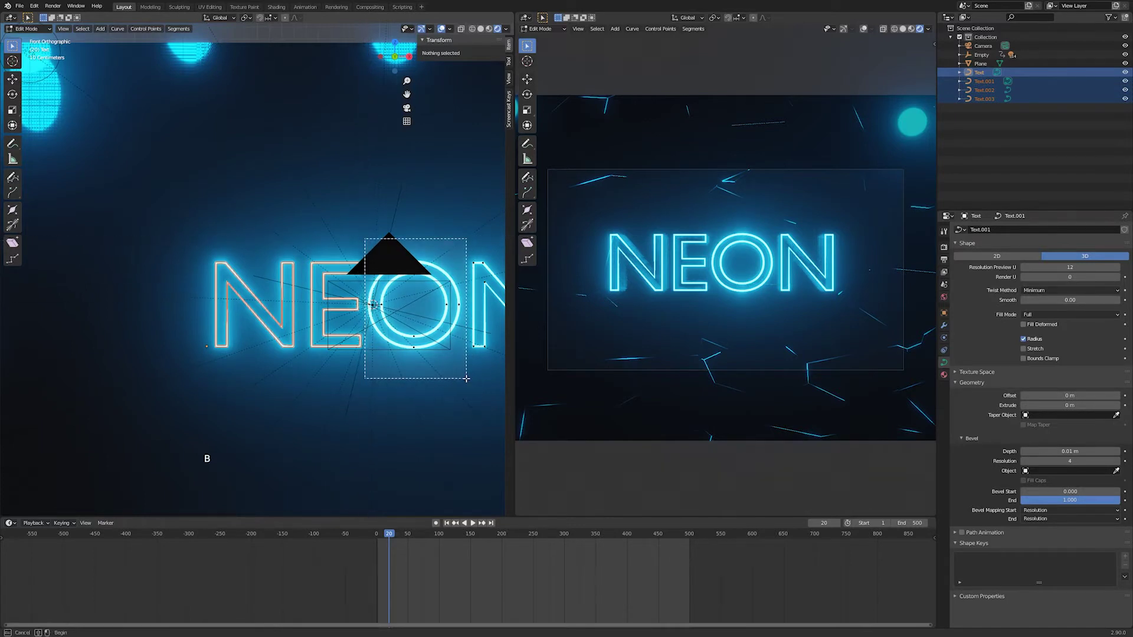
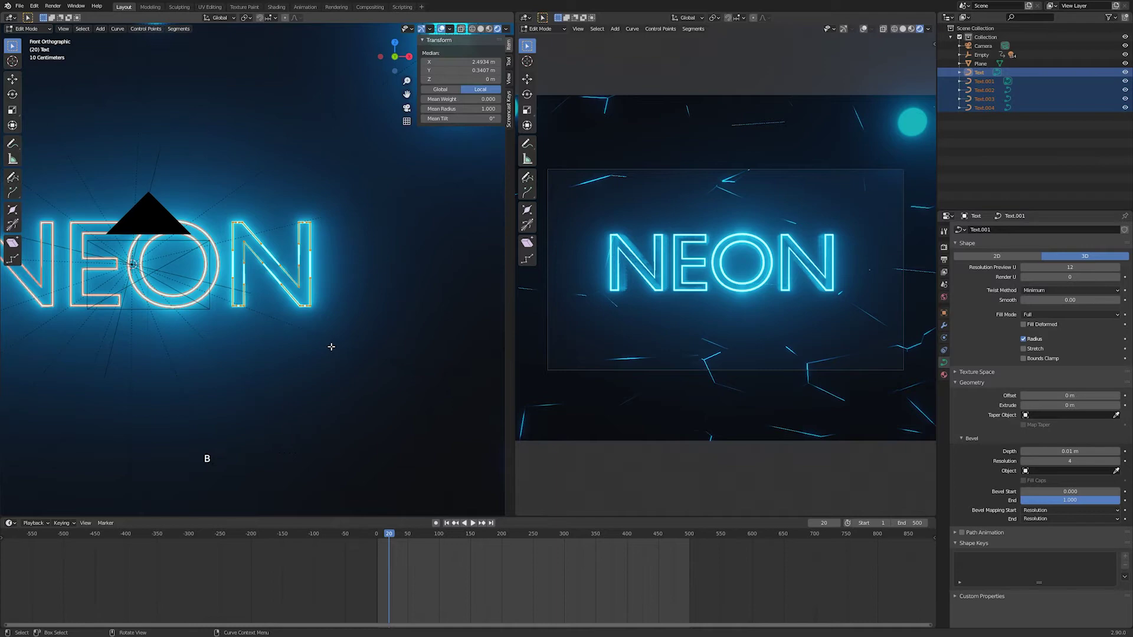
key("p")
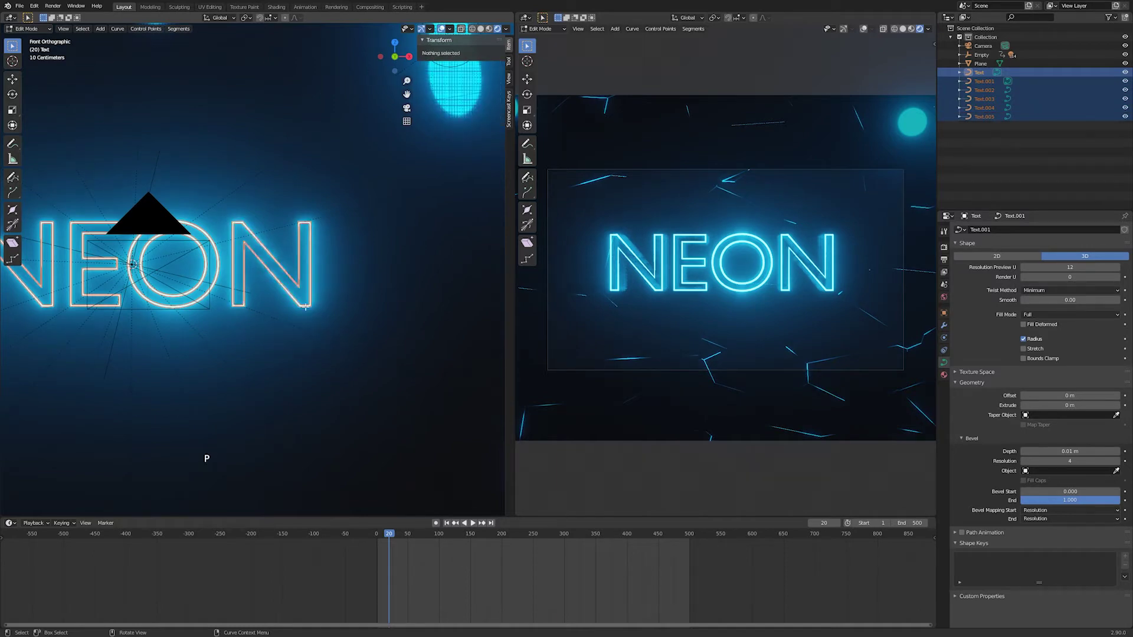
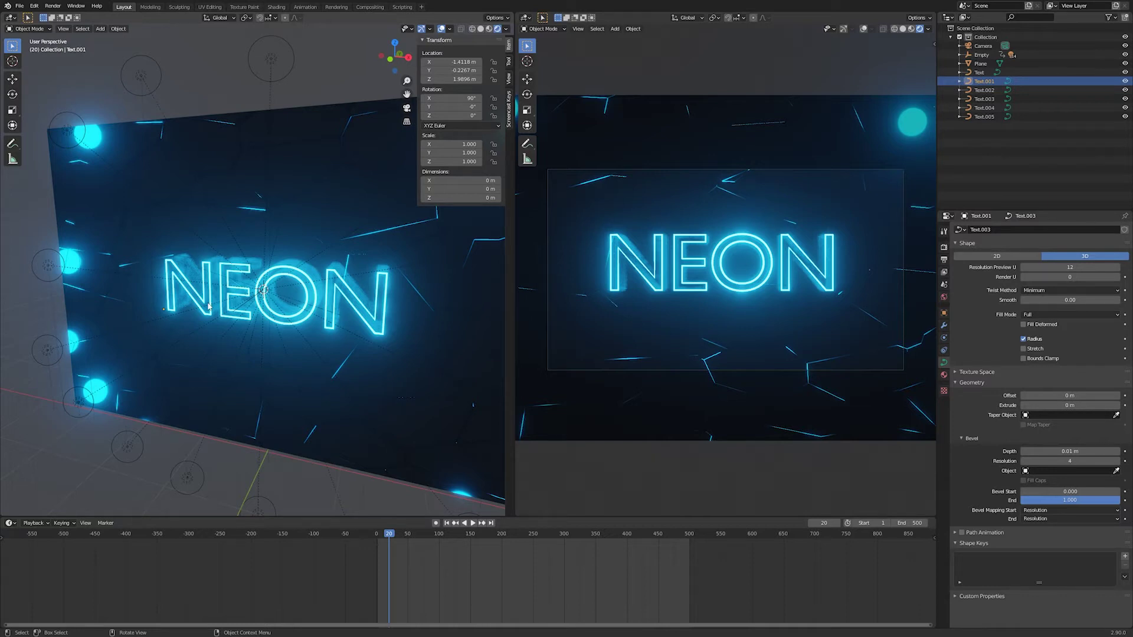
- Select the first N letter and show its material node tree in the Shader Editor
left_click(210, 306)
left_click(215, 305)
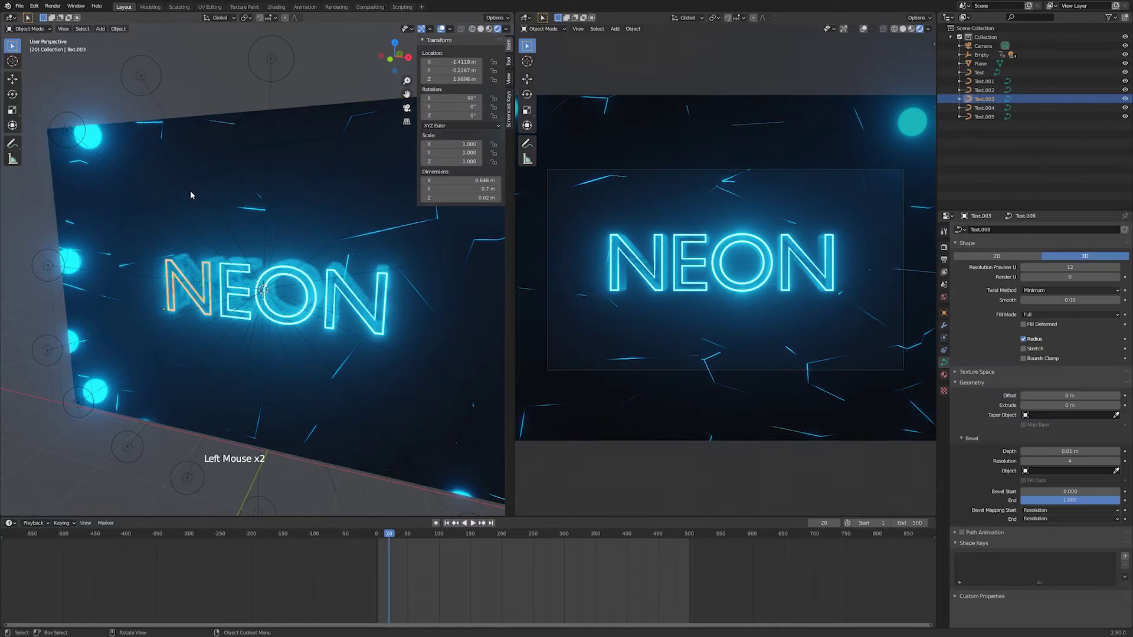
left_click(14, 18)
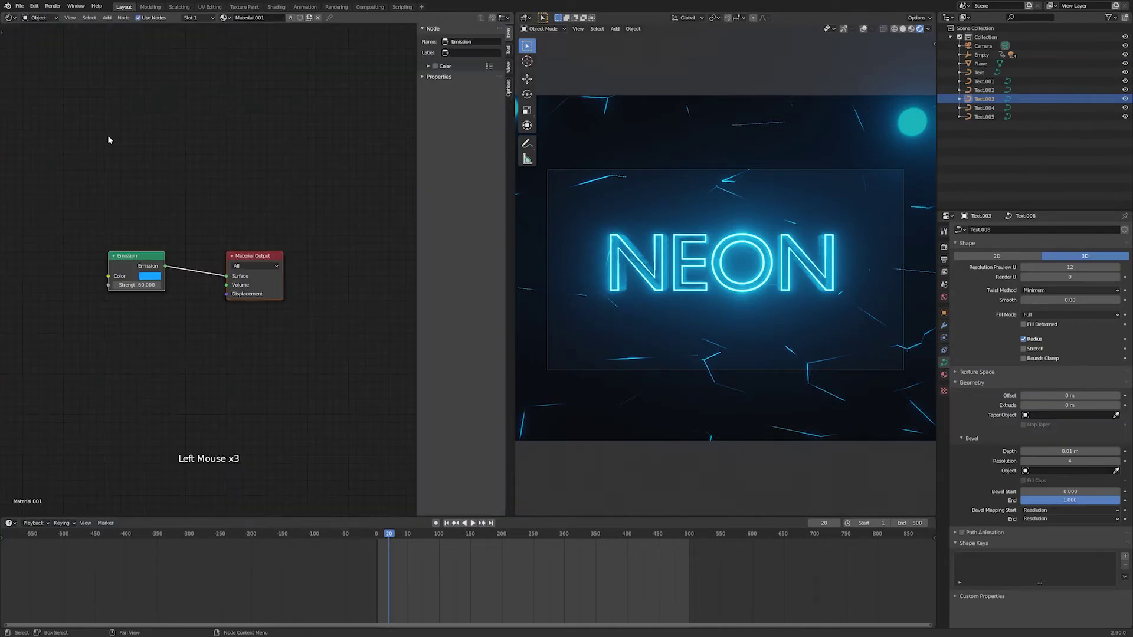
left_click(147, 265)
middle_click(141, 265)
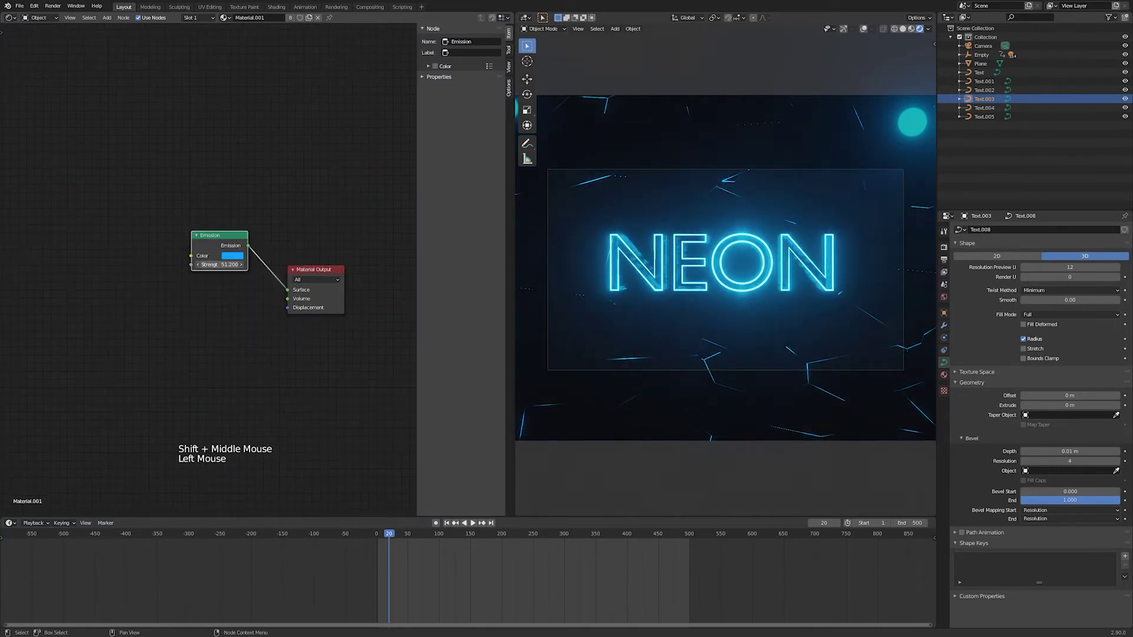
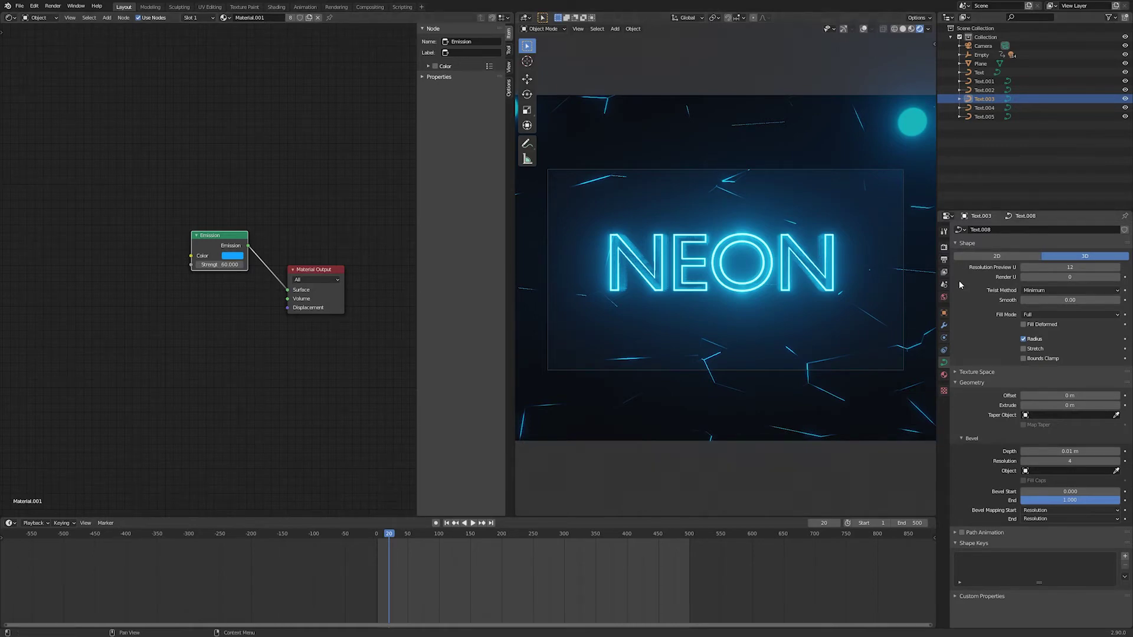
- Bring up the letter's material settings and make a separate material copy for it
key("ctrl+z")
left_click(292, 289)
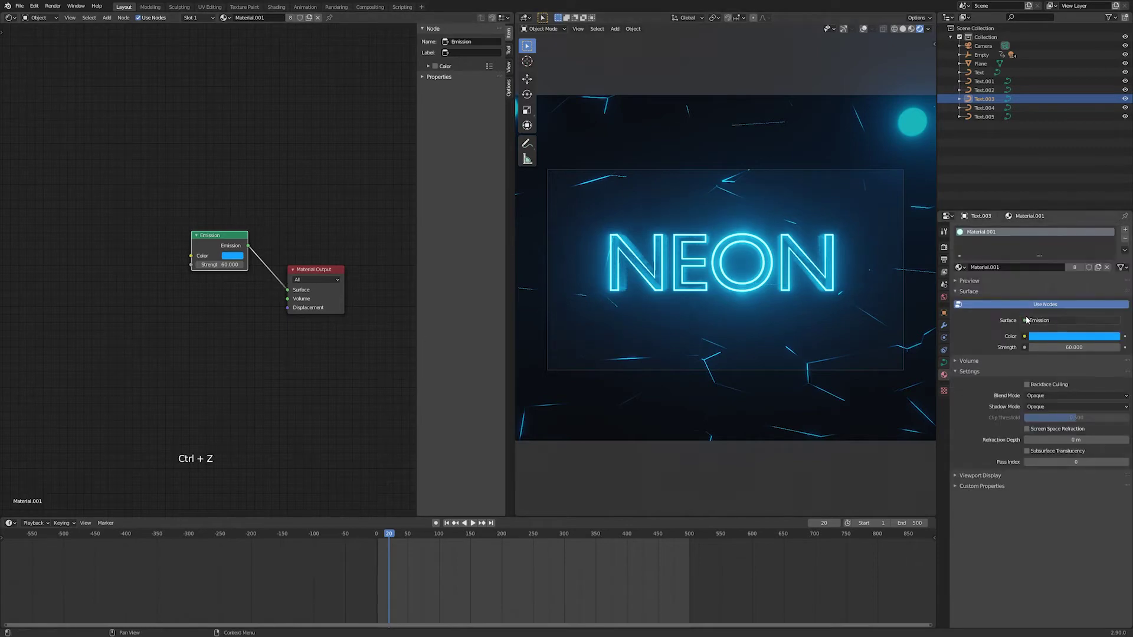
left_click(947, 377)
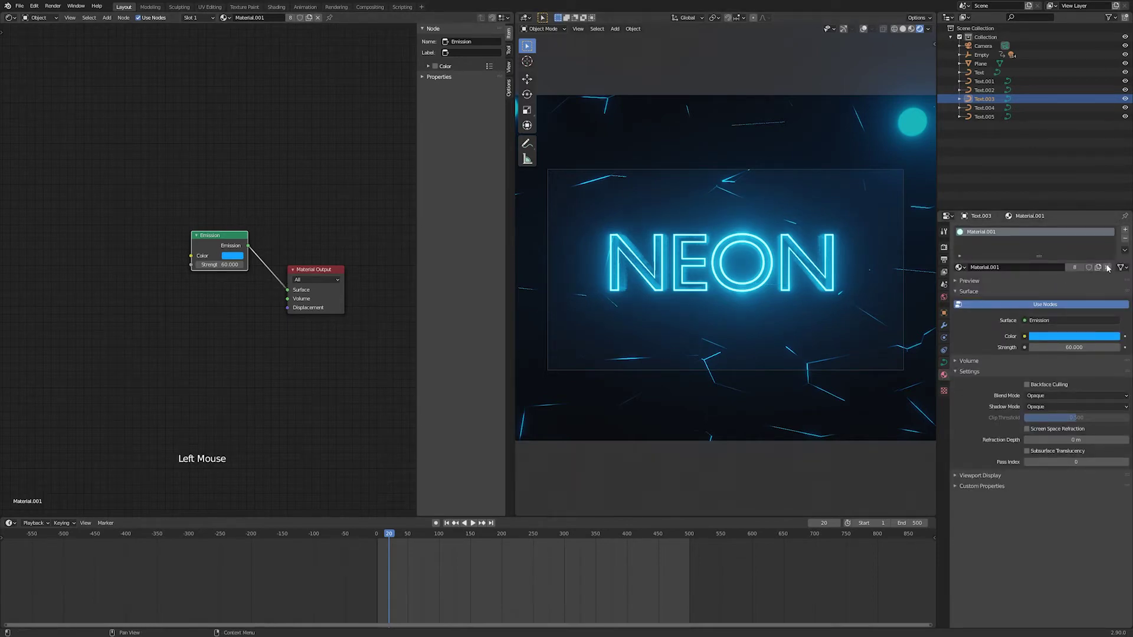
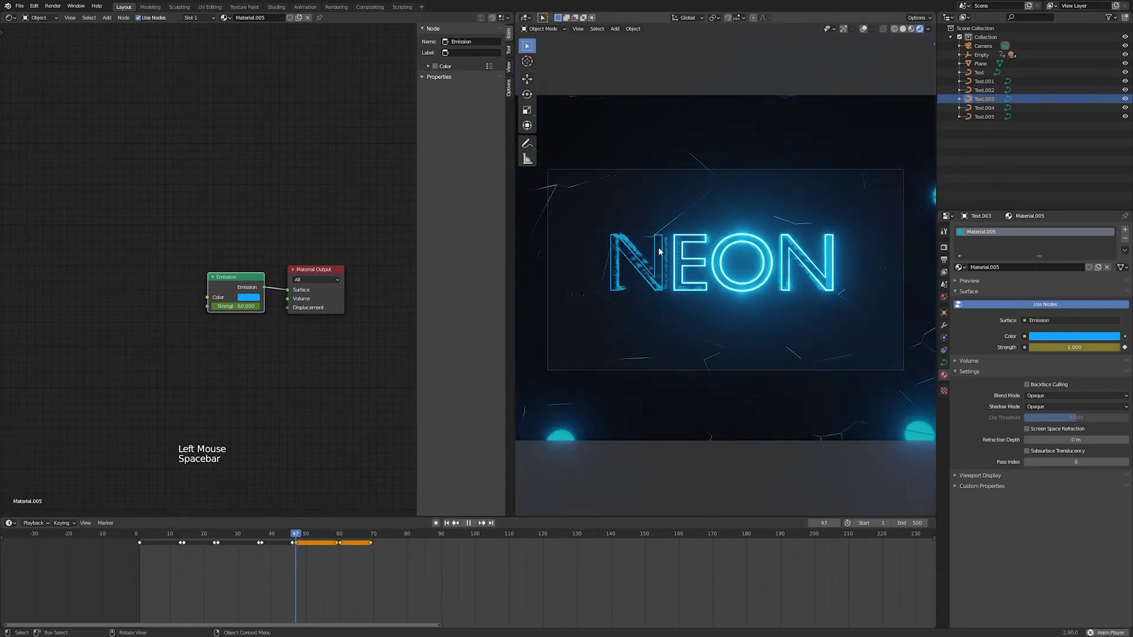
- Stop playback, jump to frame 70 and duplicate the flicker keyframes repeatedly further along the timeline
key("space")
key("space")
key("space")
left_click(373, 536)
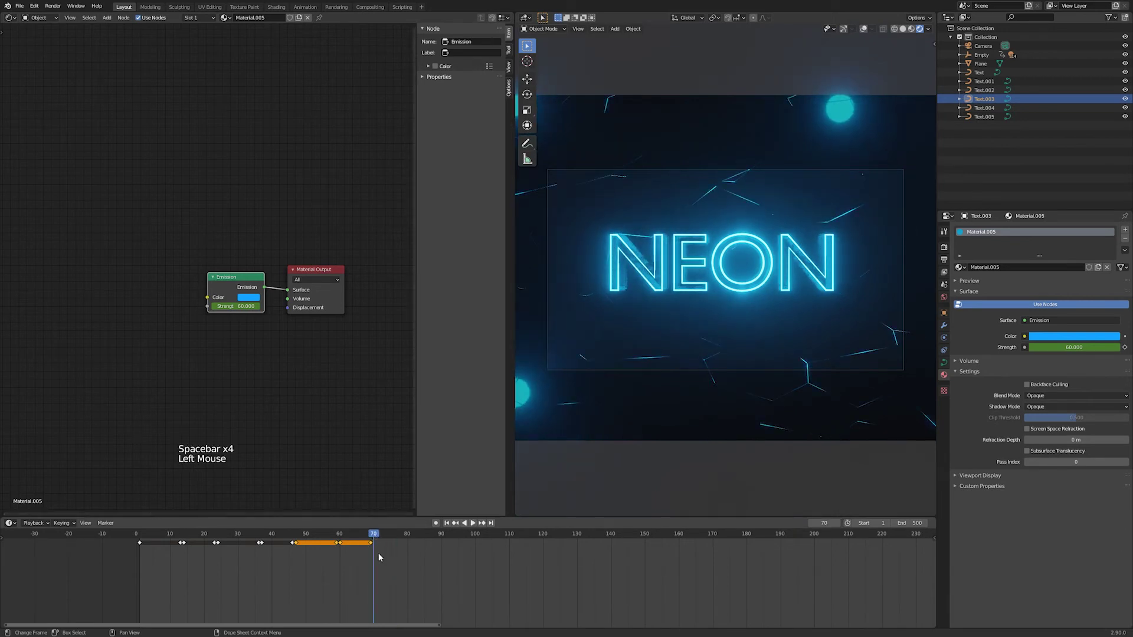
key("shift+d")
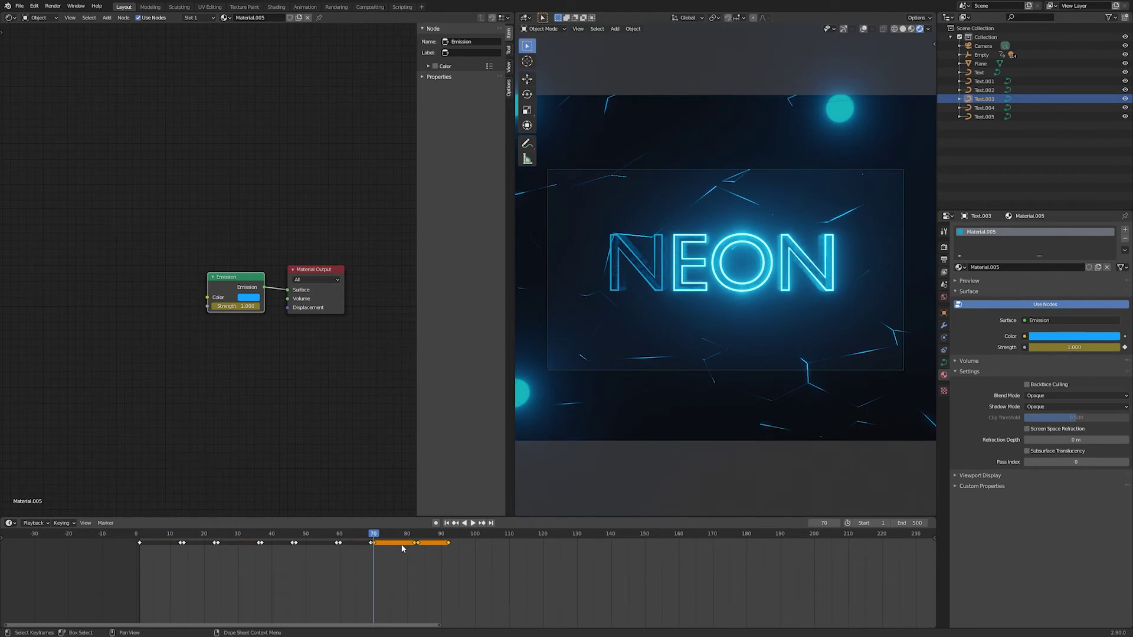
key("shift+d")
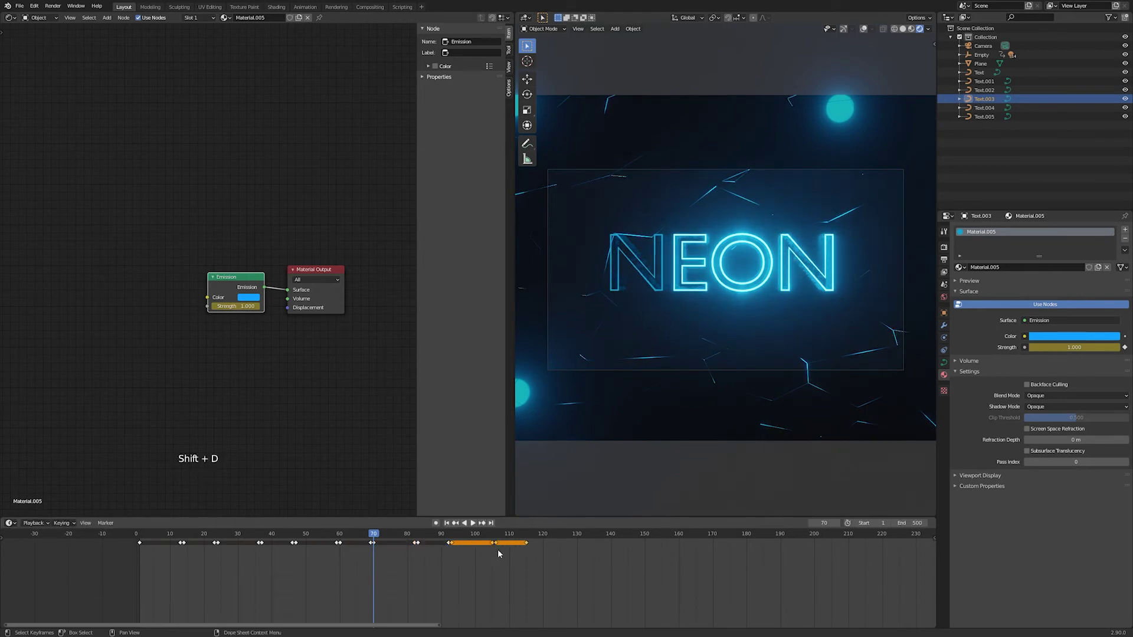
key("shift+d")
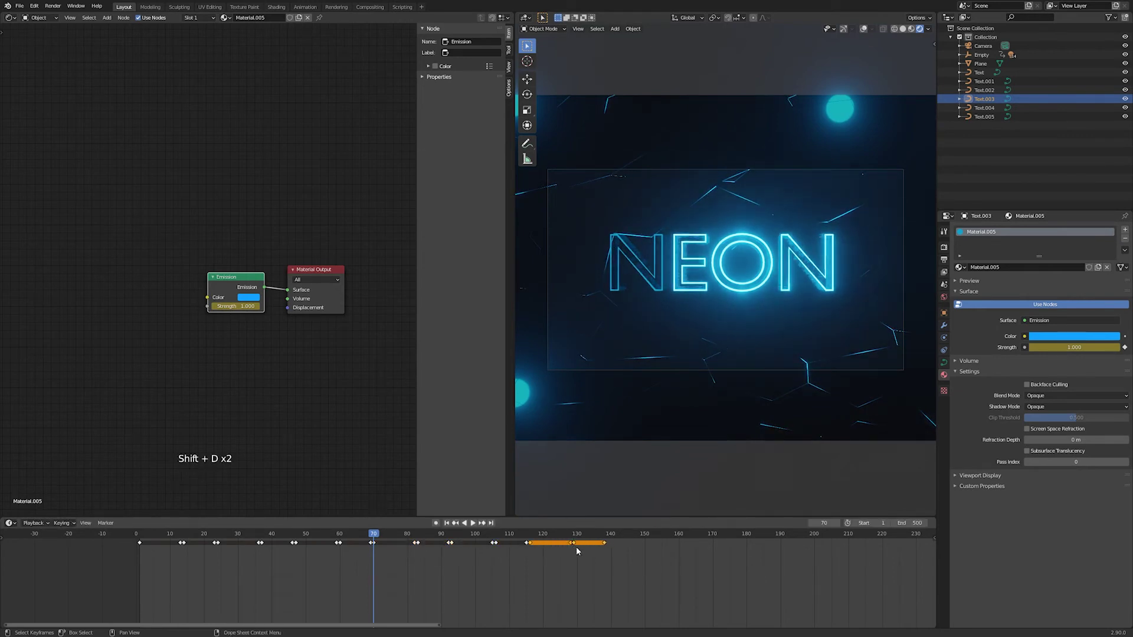
key("shift+d")
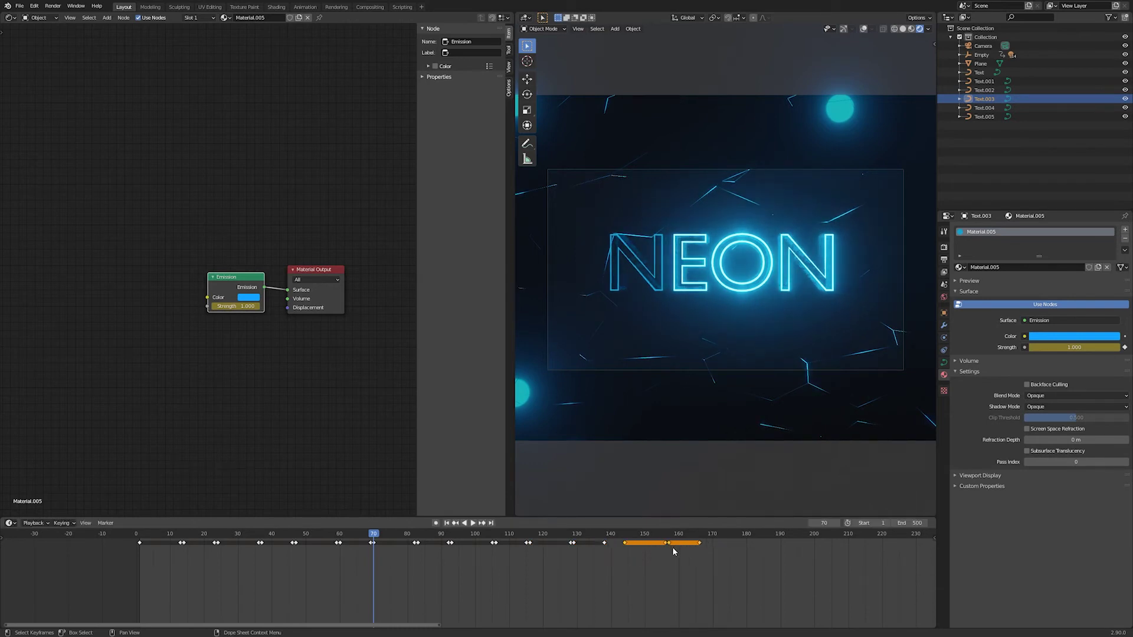
key("shift+d")
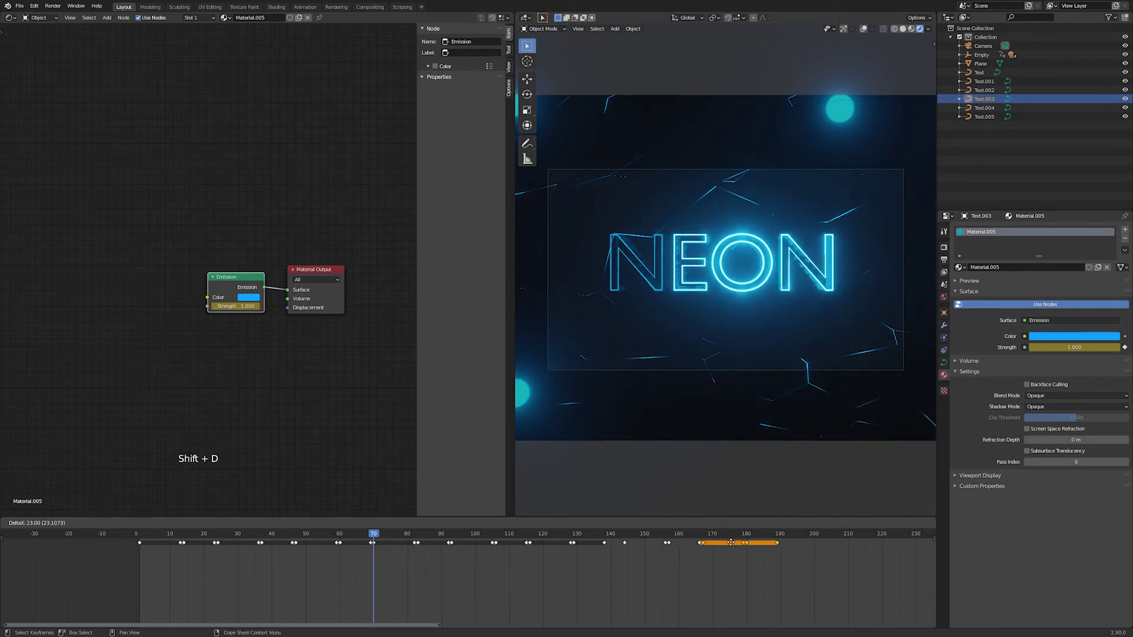
key("shift+d")
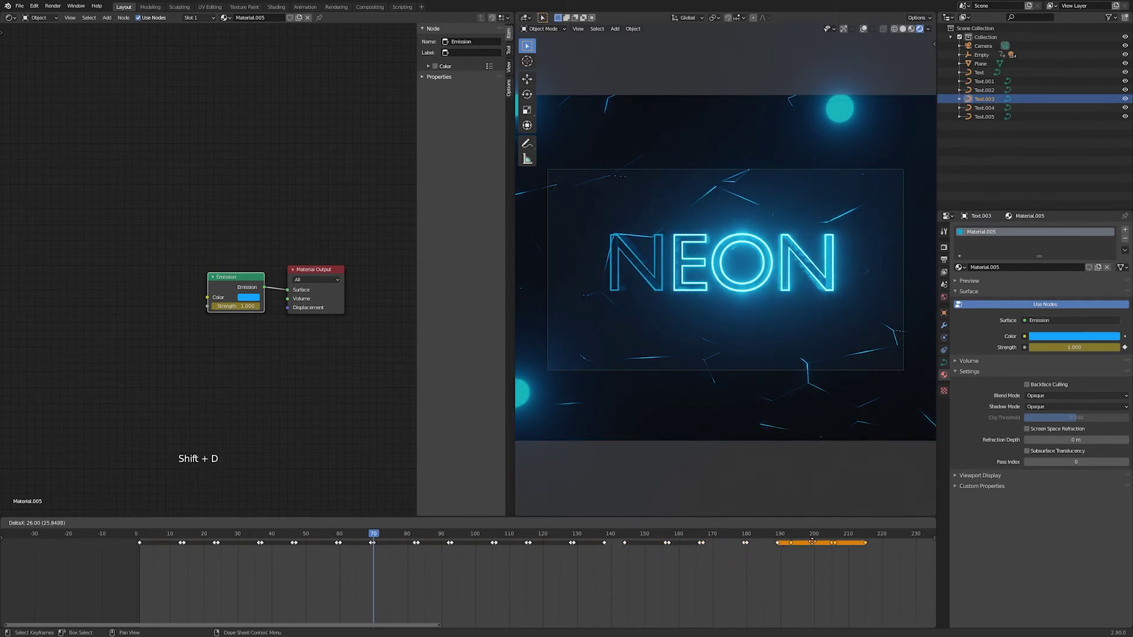
key("shift+d")
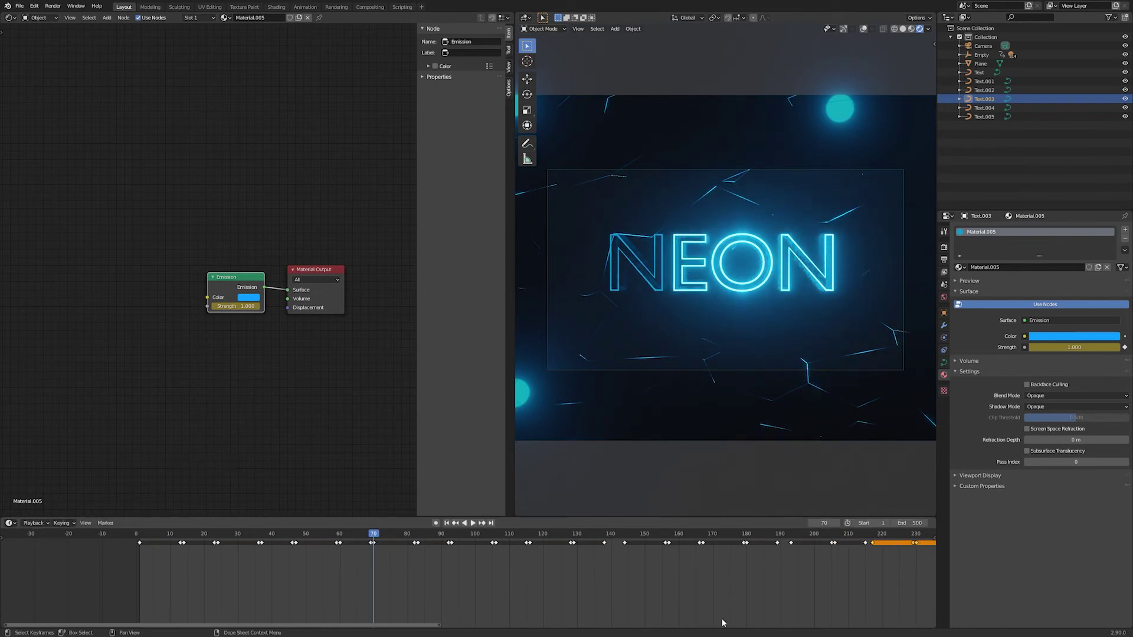
- Keep duplicating the flicker keyframes until they reach around frames 470–490
scroll("down", 3)
scroll("up", 3)
key("shift+d")
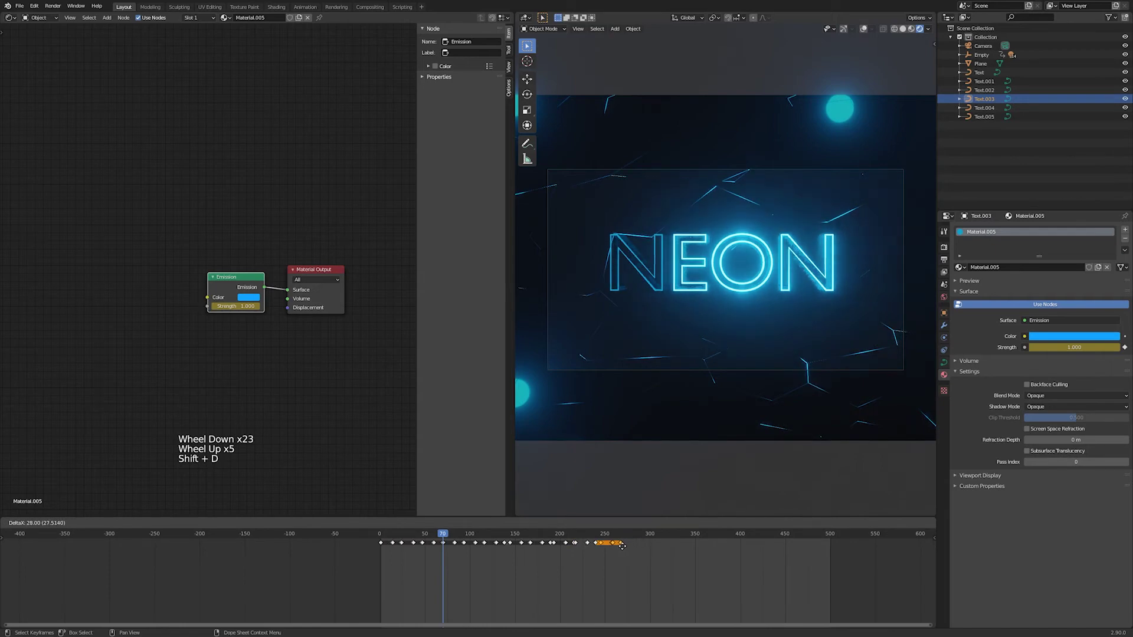
key("shift+d")
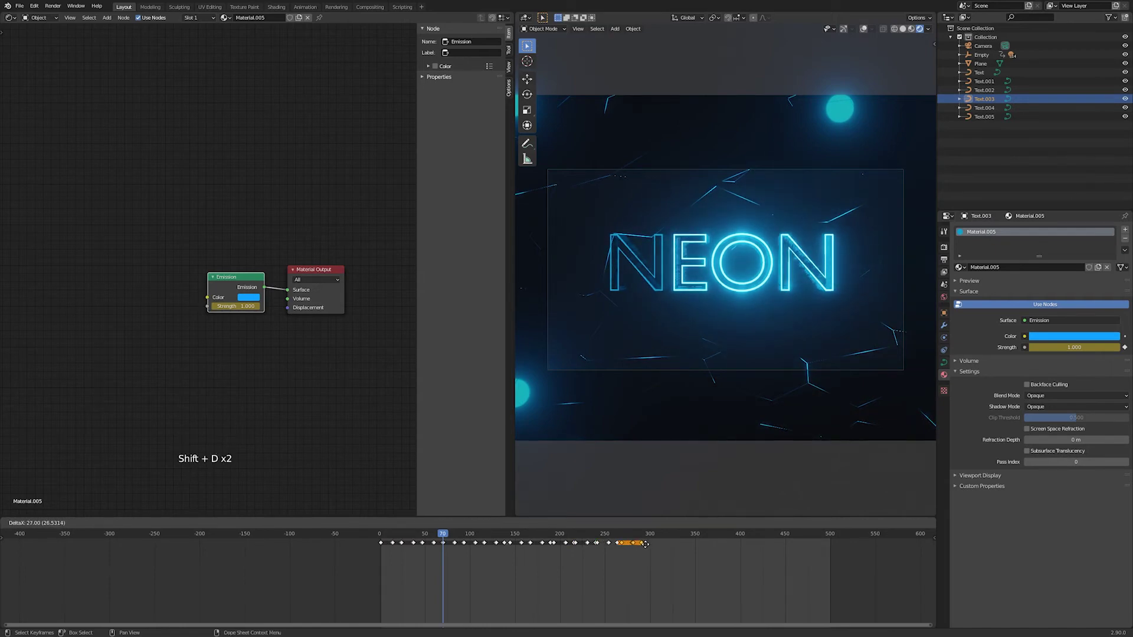
key("shift+d")
key("shift+d")
key("shift+d")
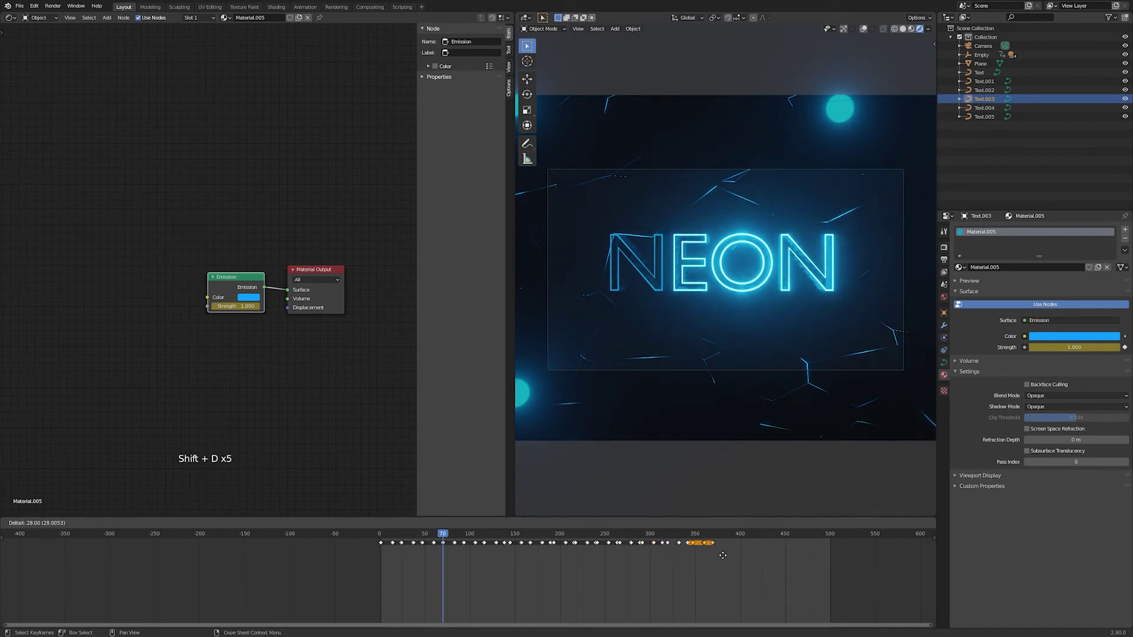
key("shift+d")
key("shift+d")
key("shift+d")
key("shift+d")
key("shift+d")
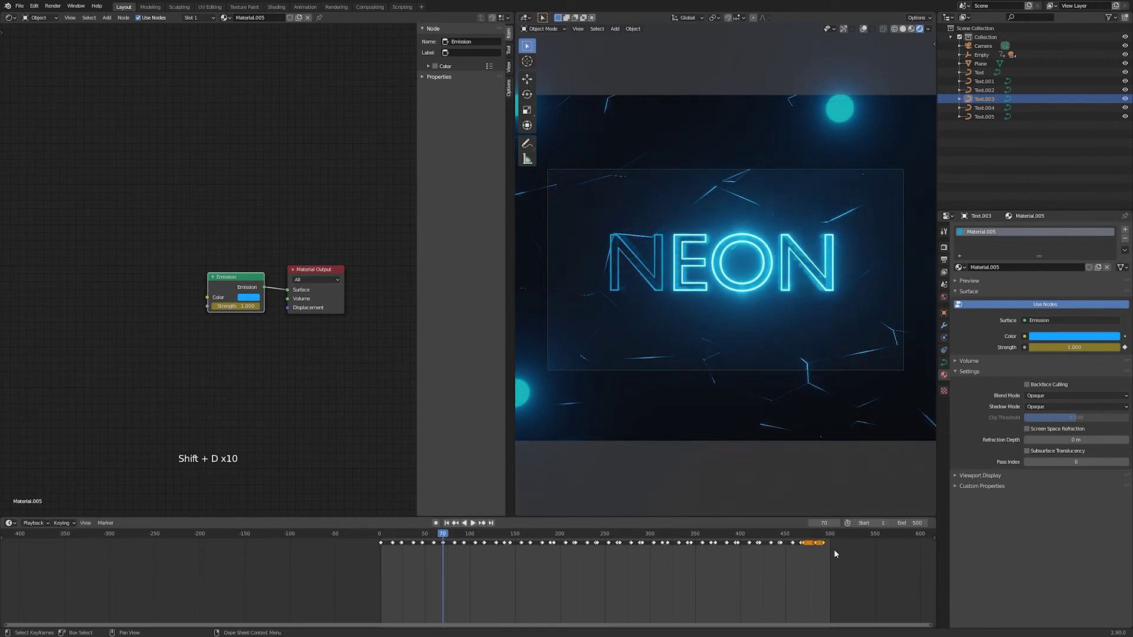
left_click(805, 537)
key("space")
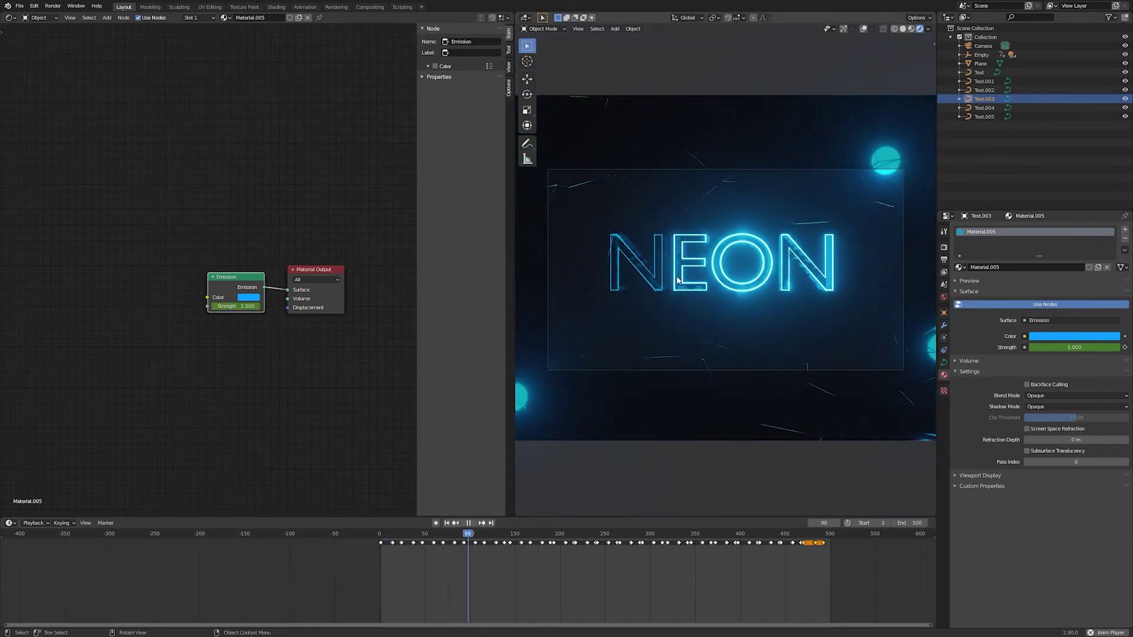
key("space")
left_click(423, 548)
key("space")
left_click(433, 536)
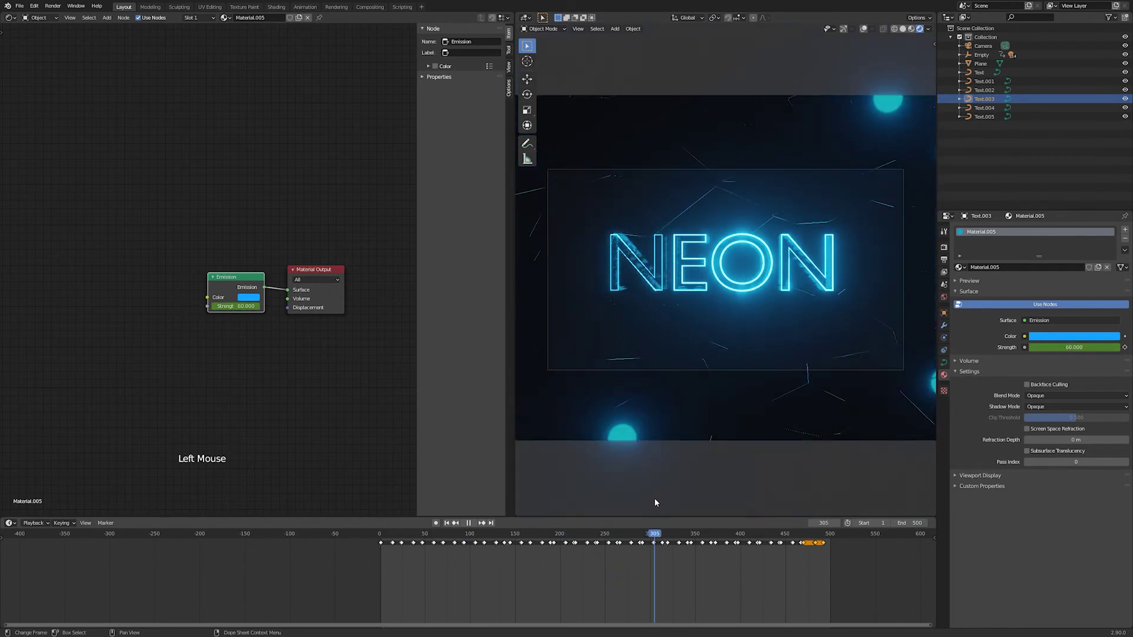
left_click(788, 554)
left_click(828, 559)
left_click(430, 561)
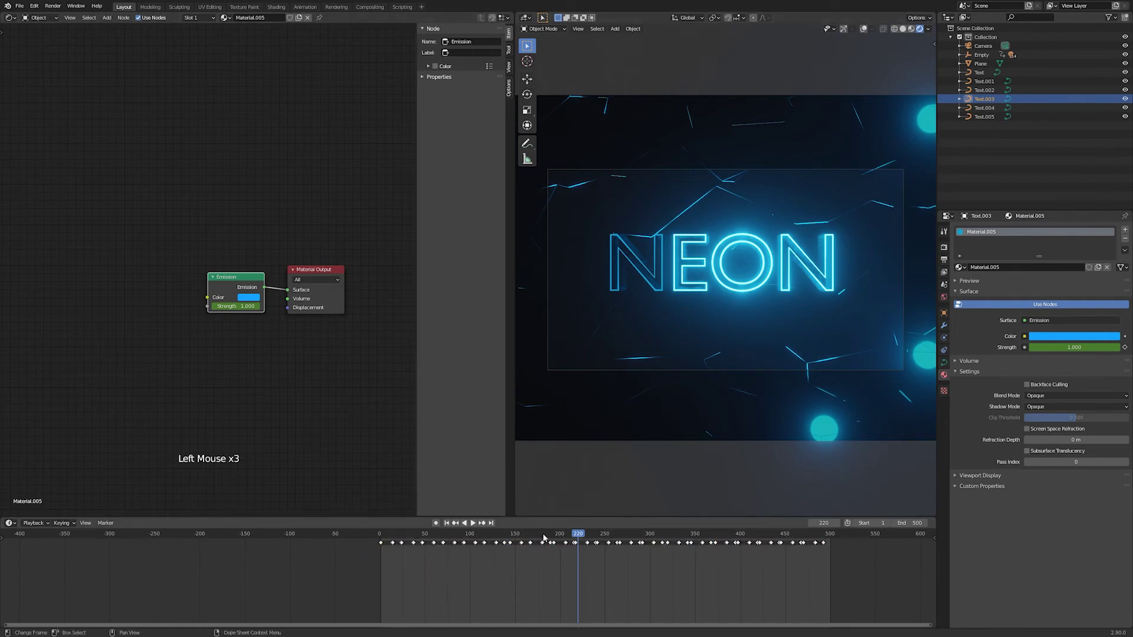
left_click(545, 539)
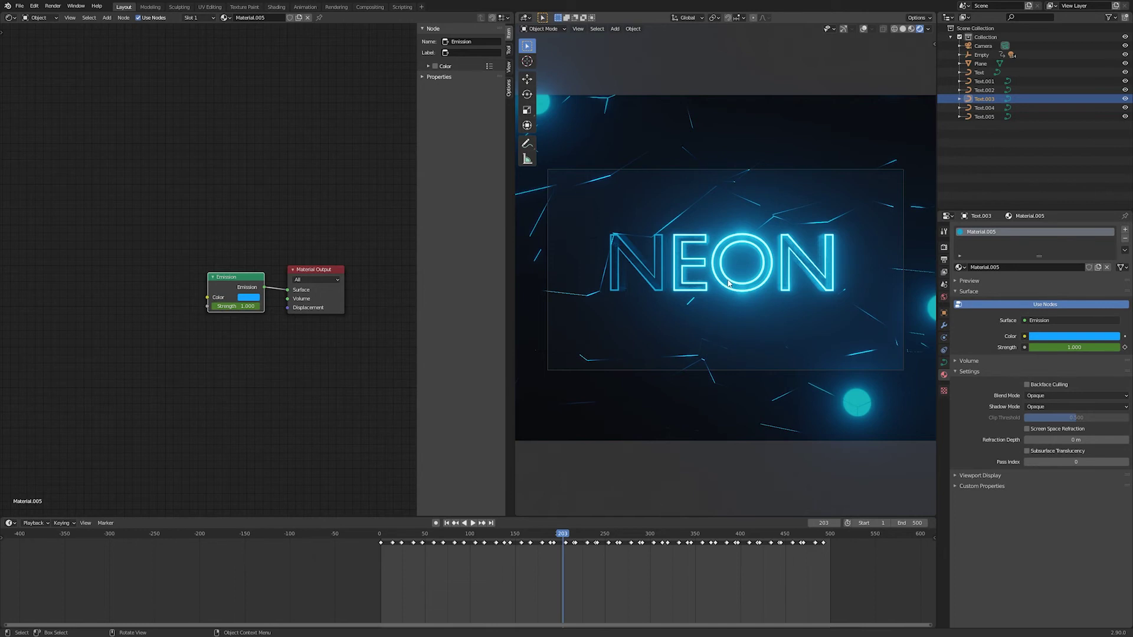
- Shift-select letters Text.002–Text.005, clicking the flickering Material.005 letter last so it is active
left_click(868, 33)
left_click(850, 31)
left_click(801, 261)
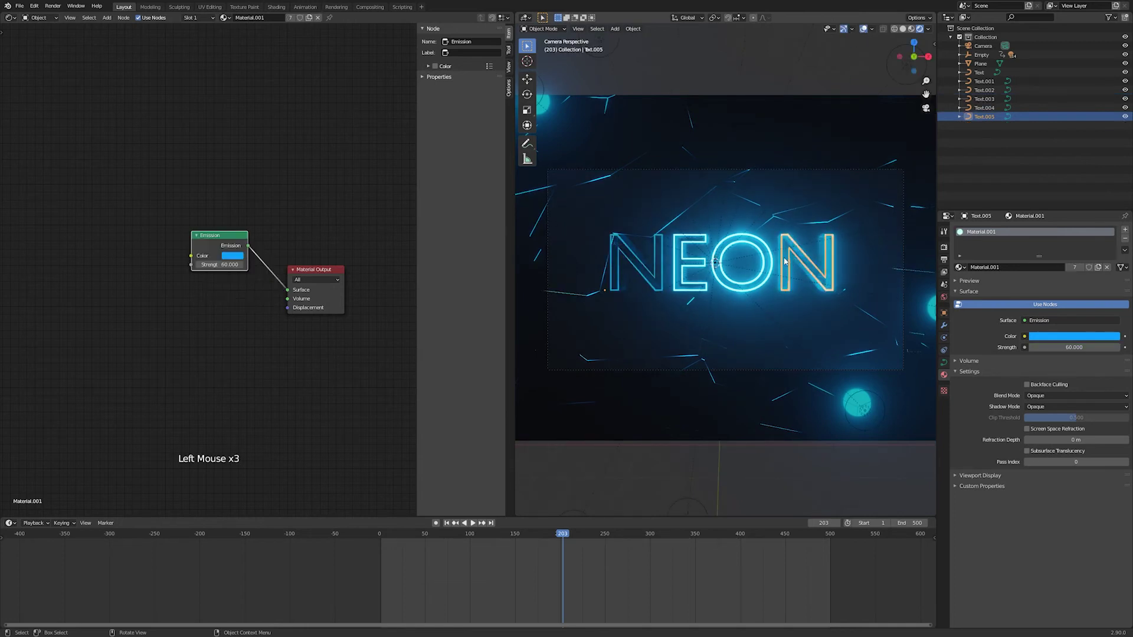
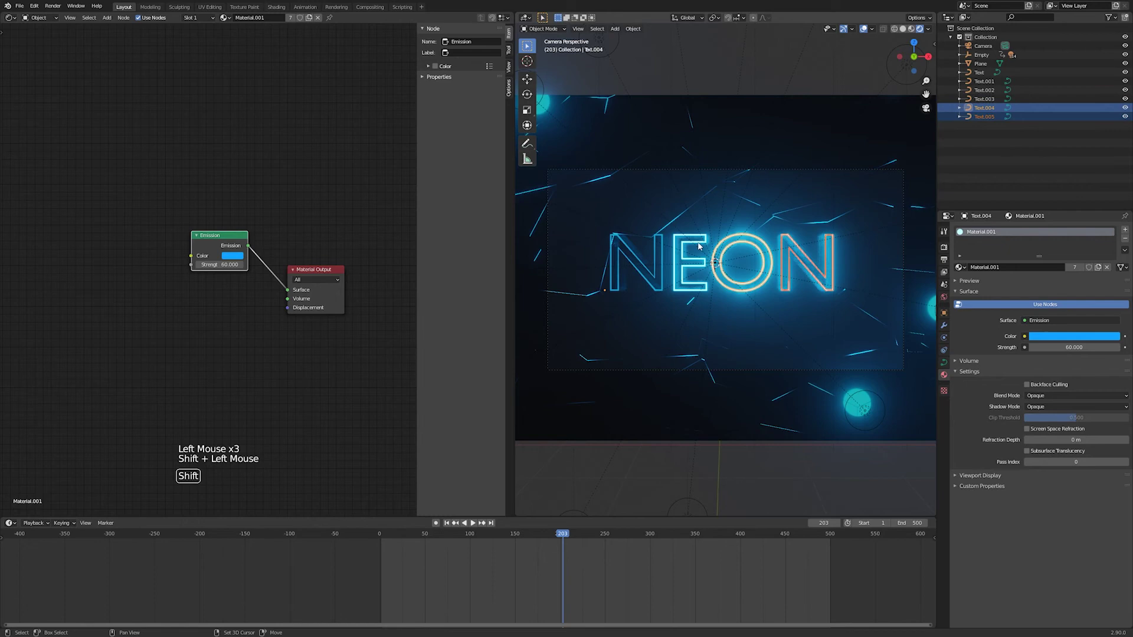
left_click(701, 246)
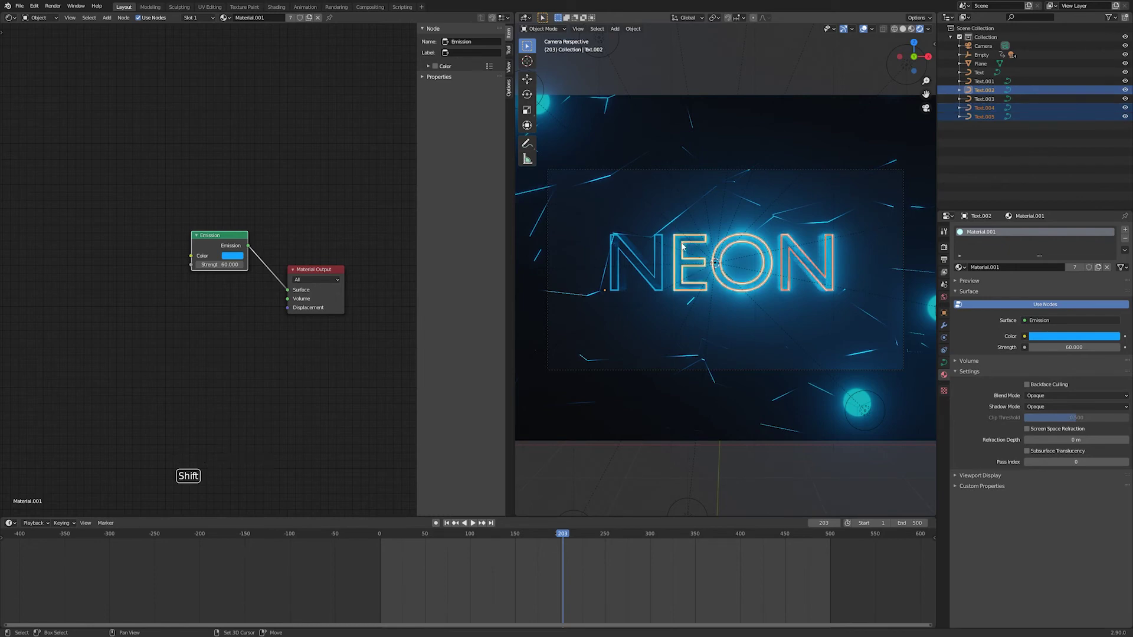
left_click(665, 249)
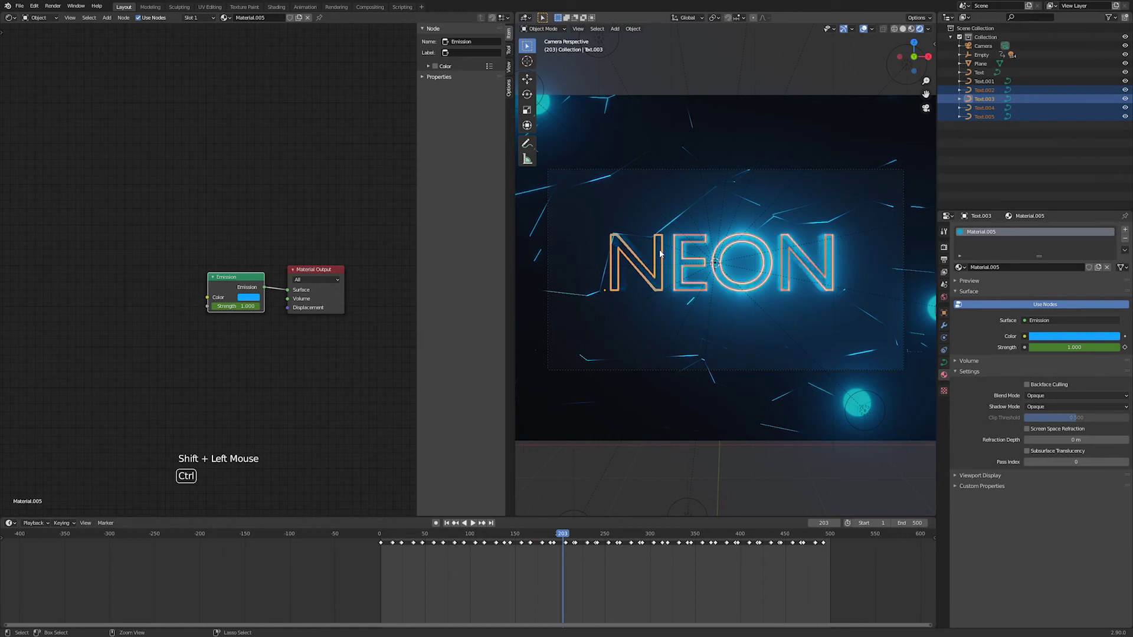
- Link Material.005 to all selected letters with Ctrl+L > Link Materials and play to check the flicker
key("ctrl+l")
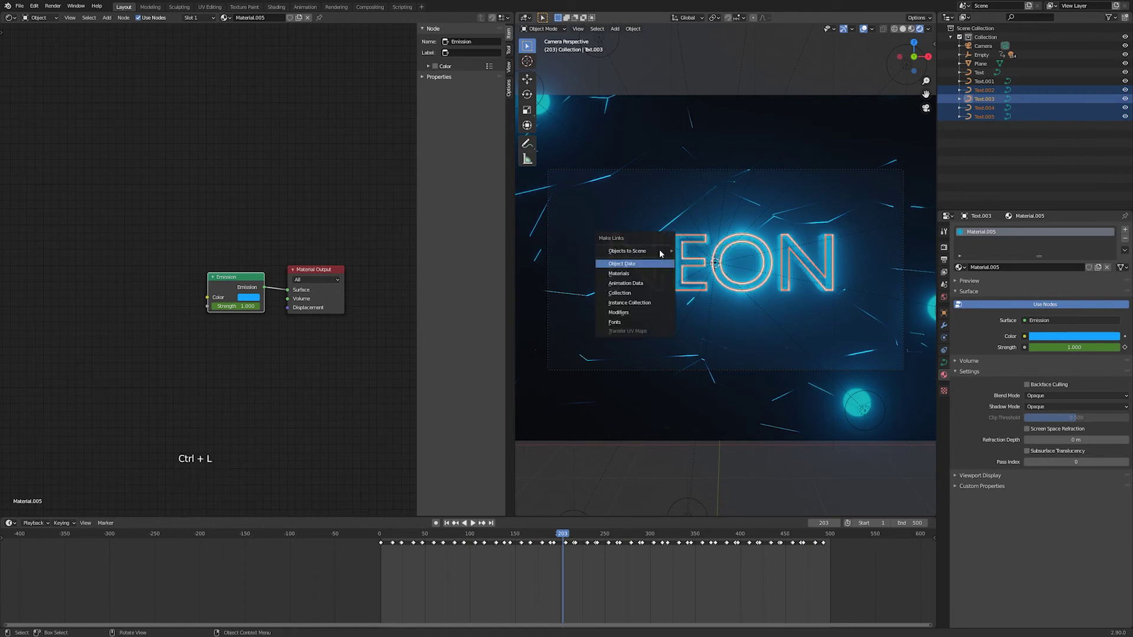
key("Down")
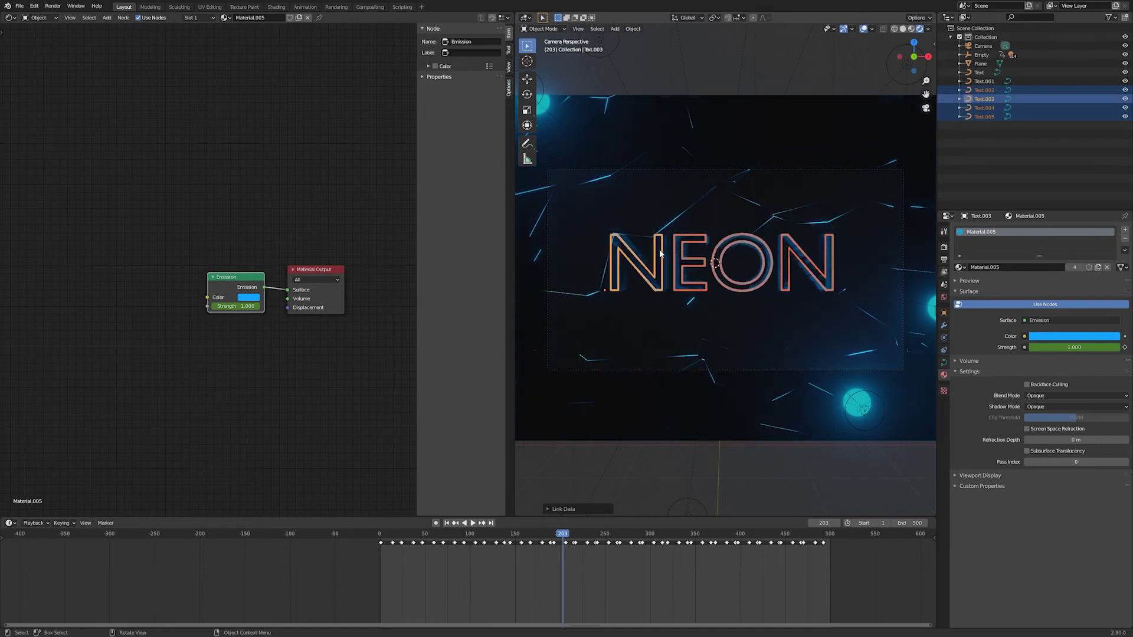
key("space")
key("space")
key("space")
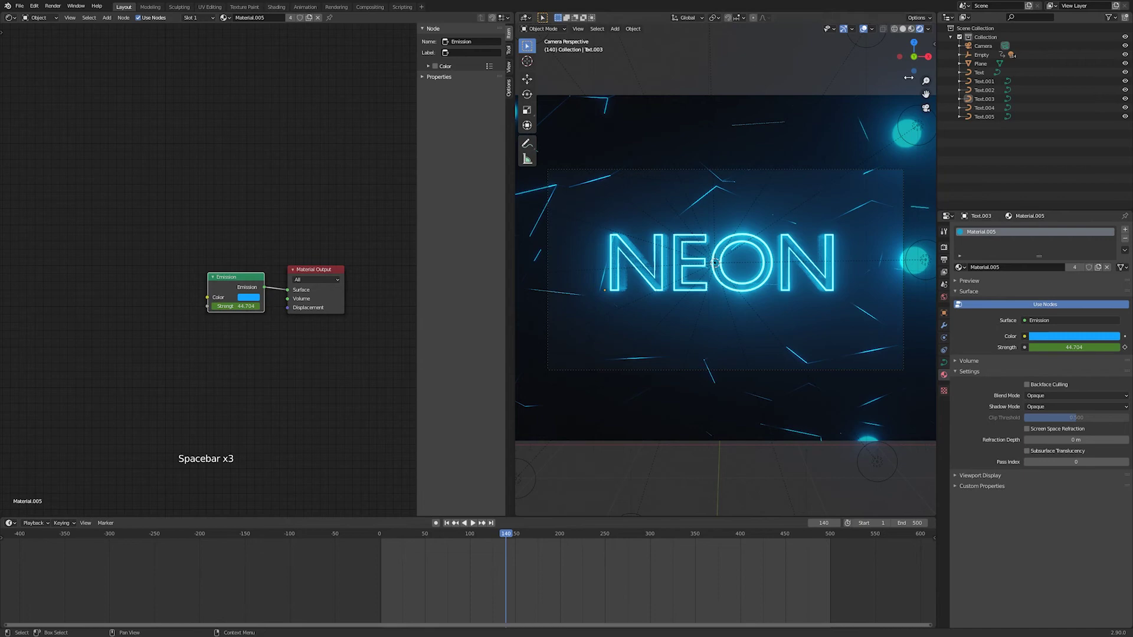
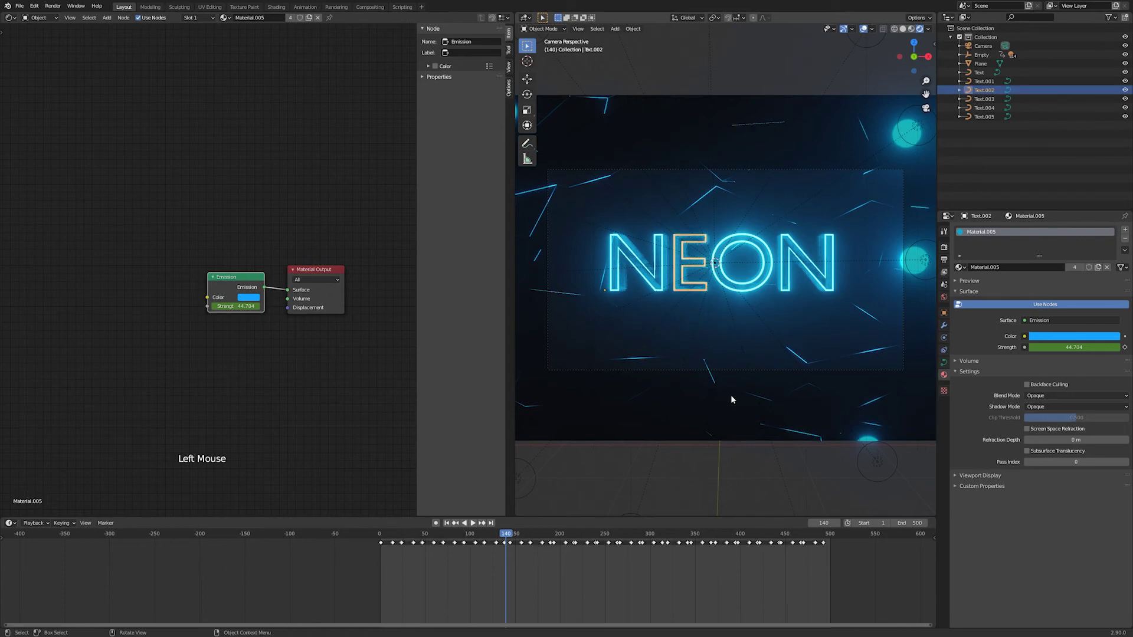
- Make the E's flicker material a single-user copy, Material.006, and select all its keyframes
scroll("up", 3)
scroll("down", 3)
scroll("up", 3)
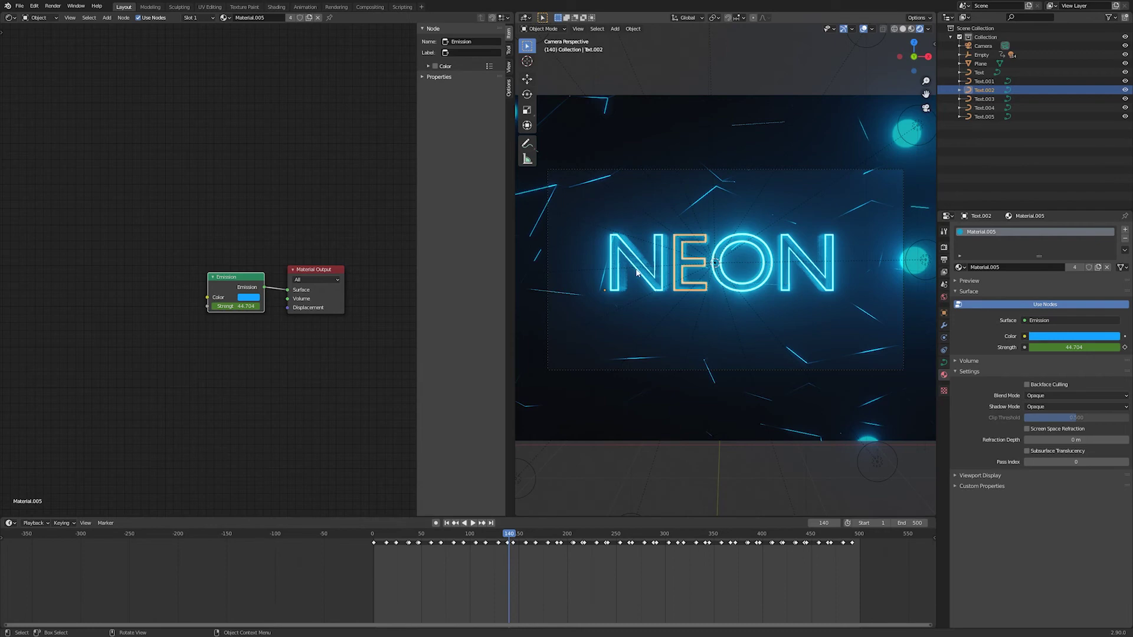
left_click(638, 272)
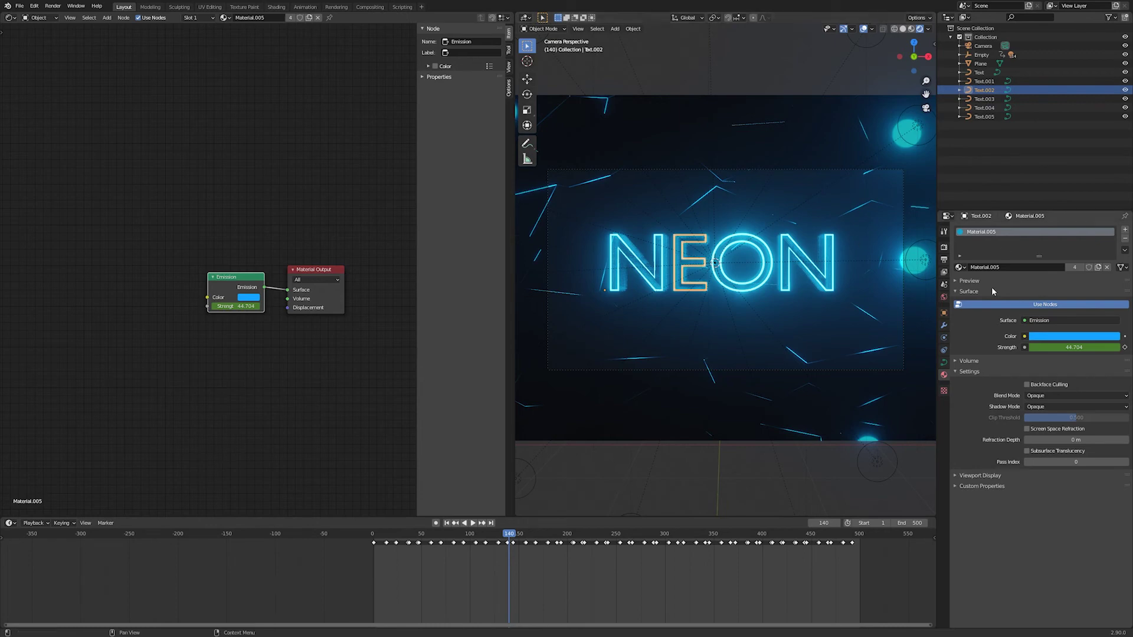
left_click(951, 378)
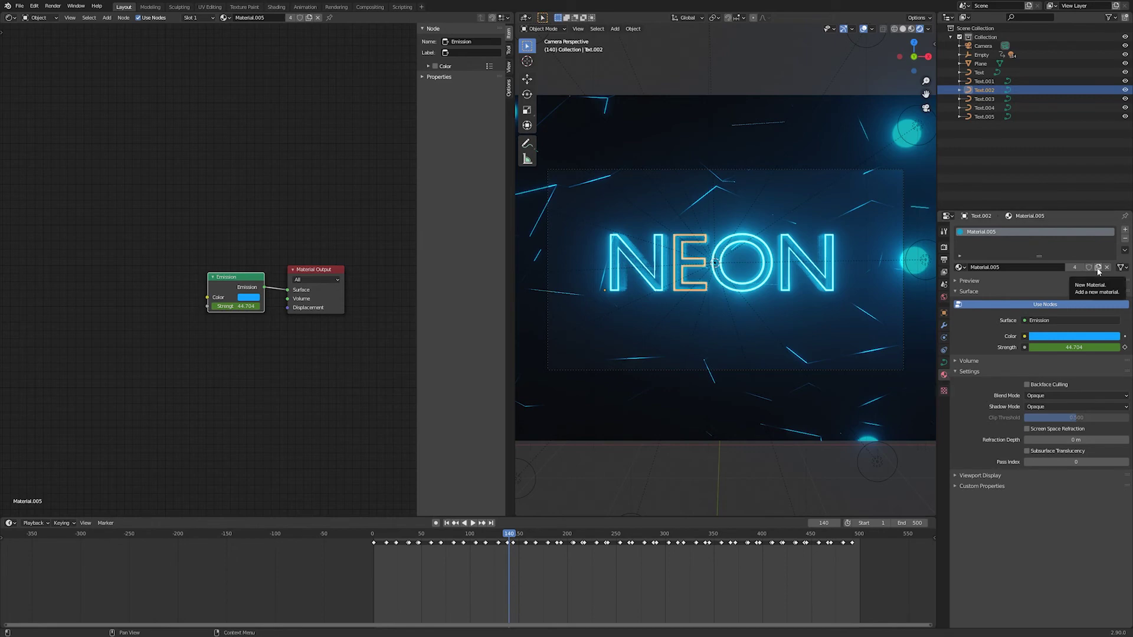
left_click(1100, 272)
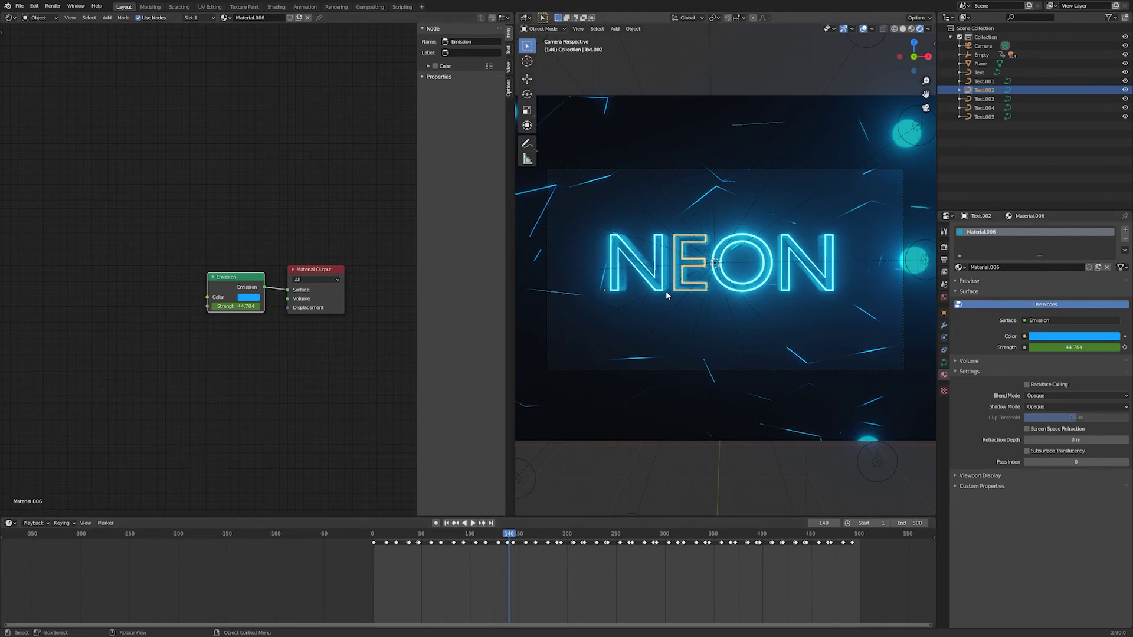
key("a")
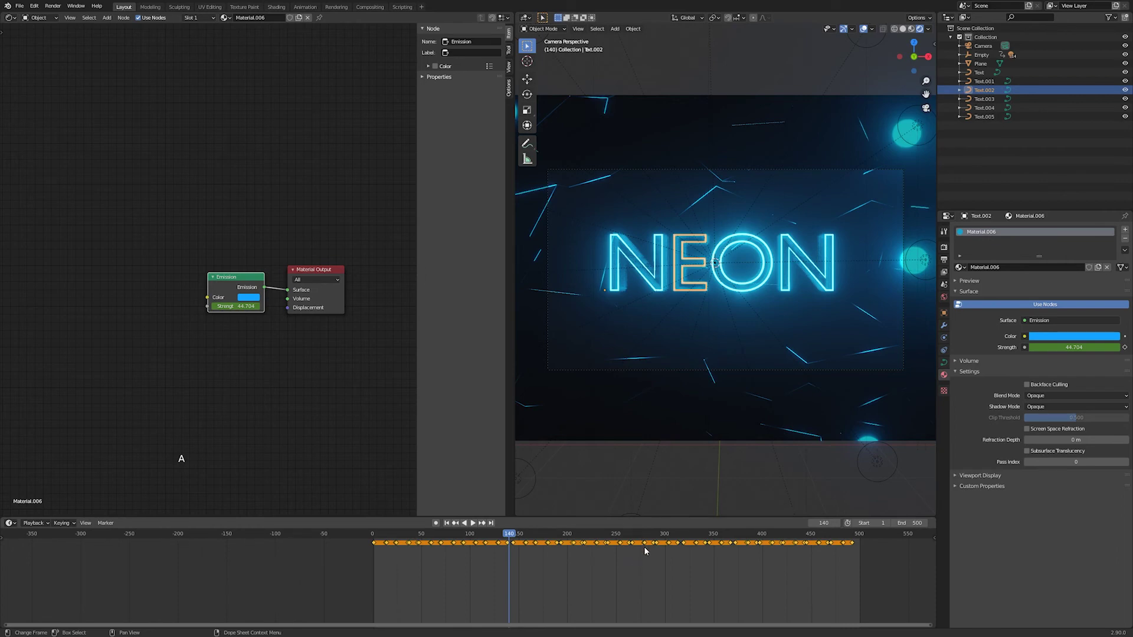
- Shift the E's flicker keyframes later in time and preview the offset flicker with playback
key("g")
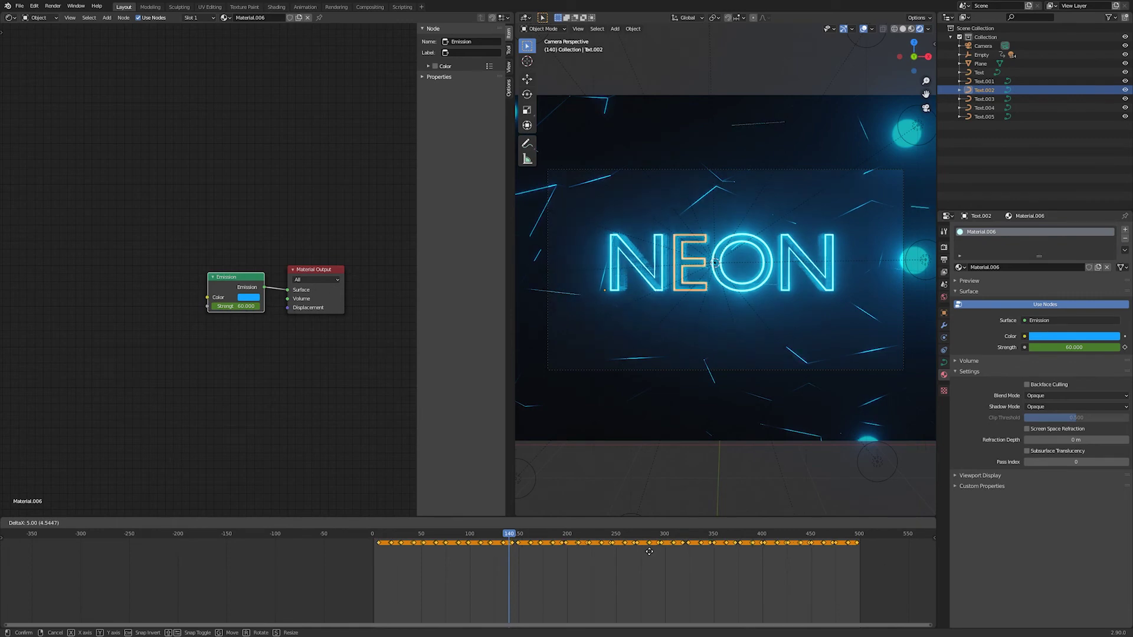
left_click(510, 533)
key("space")
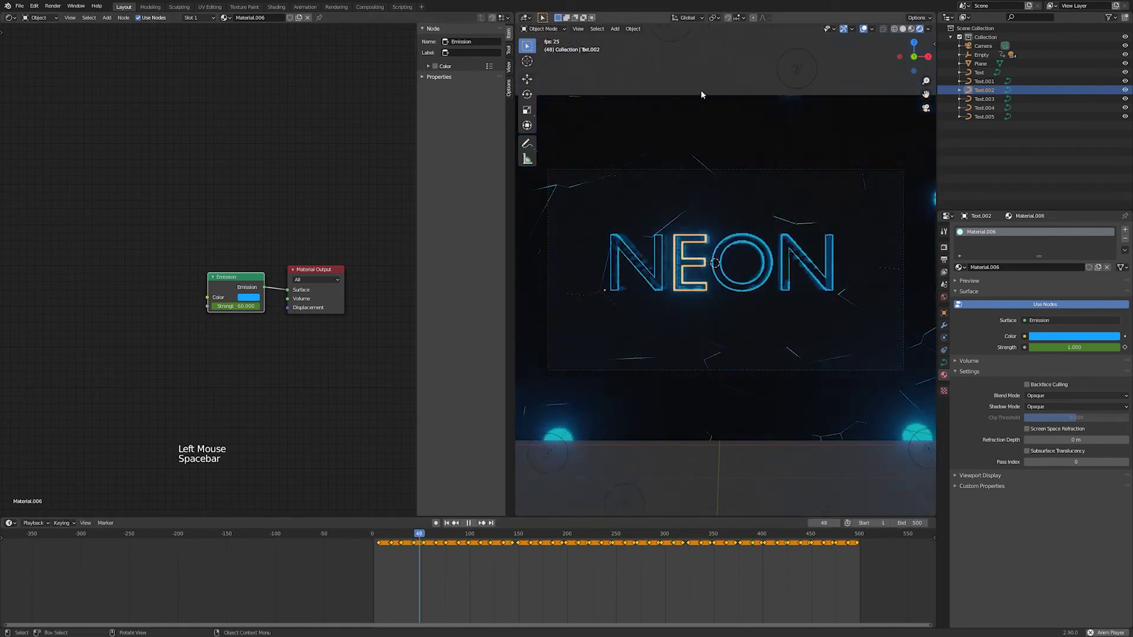
left_click(849, 34)
left_click(869, 30)
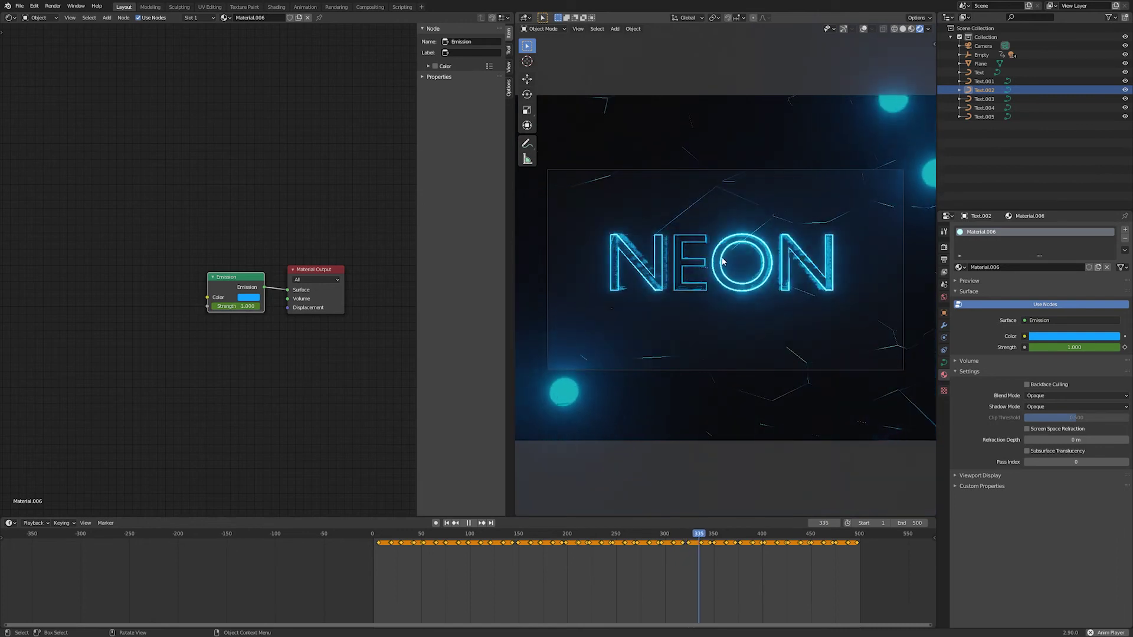
key("space")
- Select the O letter, Text.004, whose Material.005 is still shared by three users
left_click(759, 250)
left_click(848, 30)
left_click(868, 32)
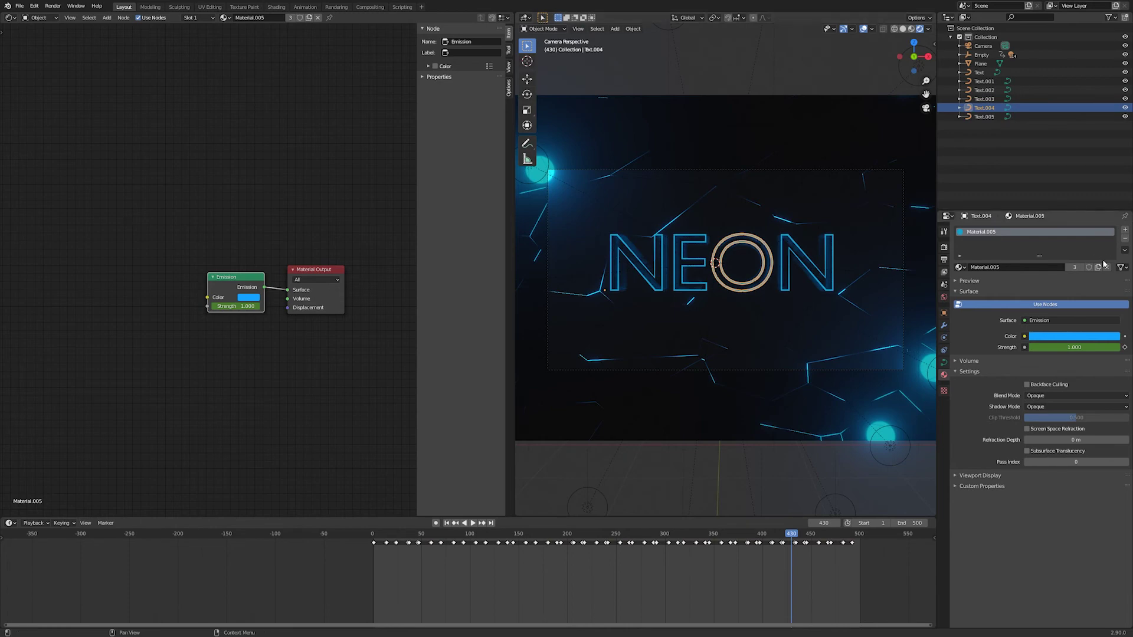
- Give the O its own material copy, Material.007, and move its flicker keyframes five frames later
left_click(1102, 269)
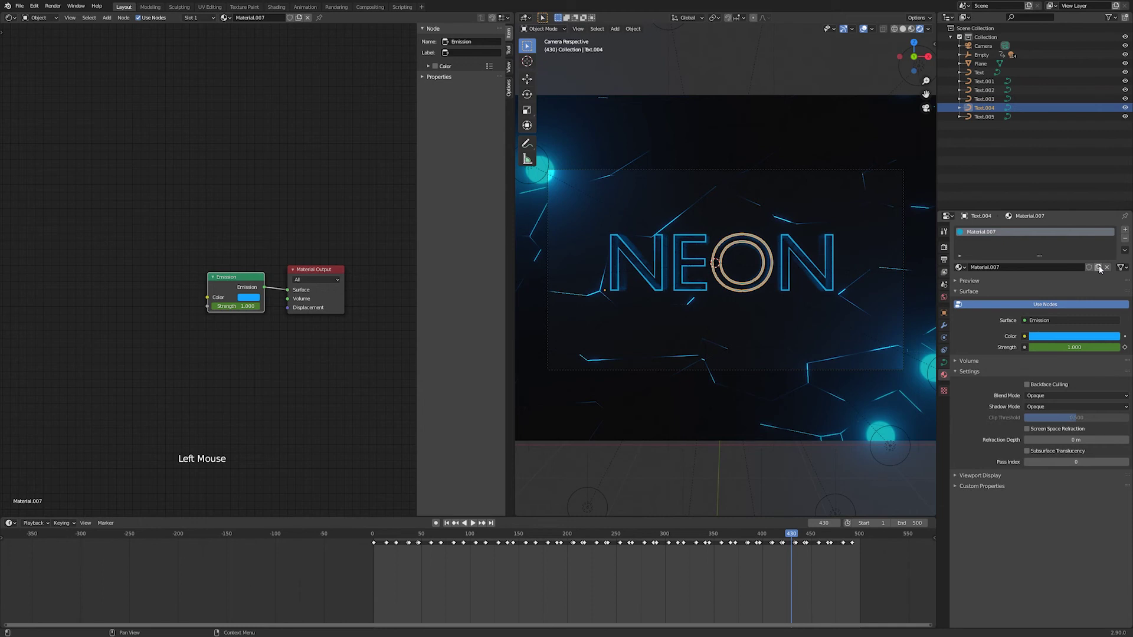
key("alt+a")
left_click(851, 567)
key("b")
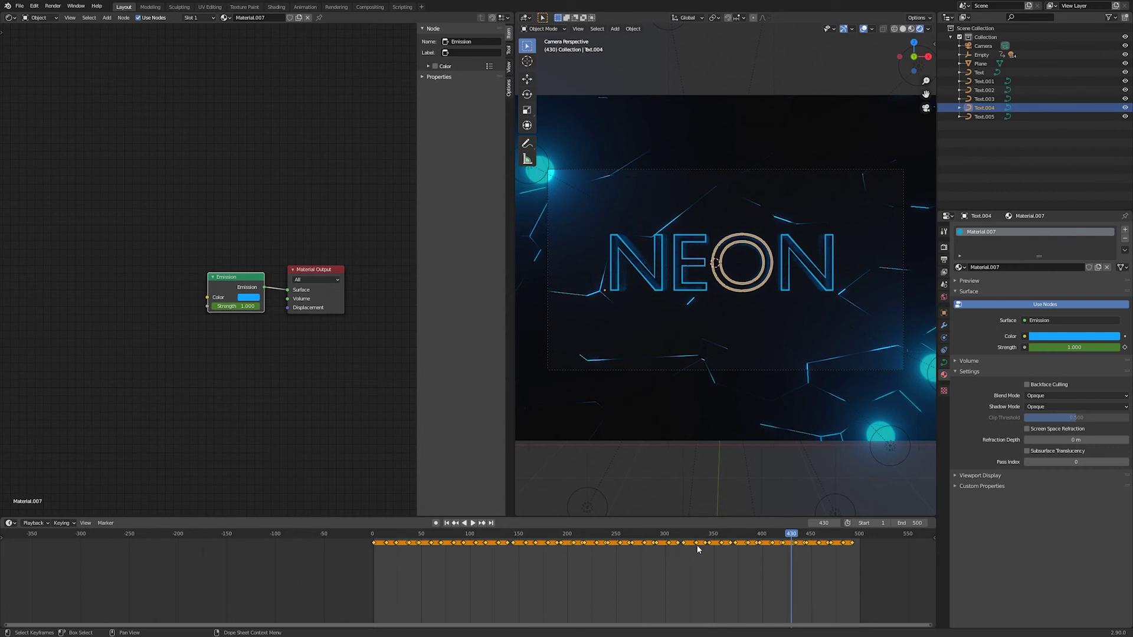
key("g")
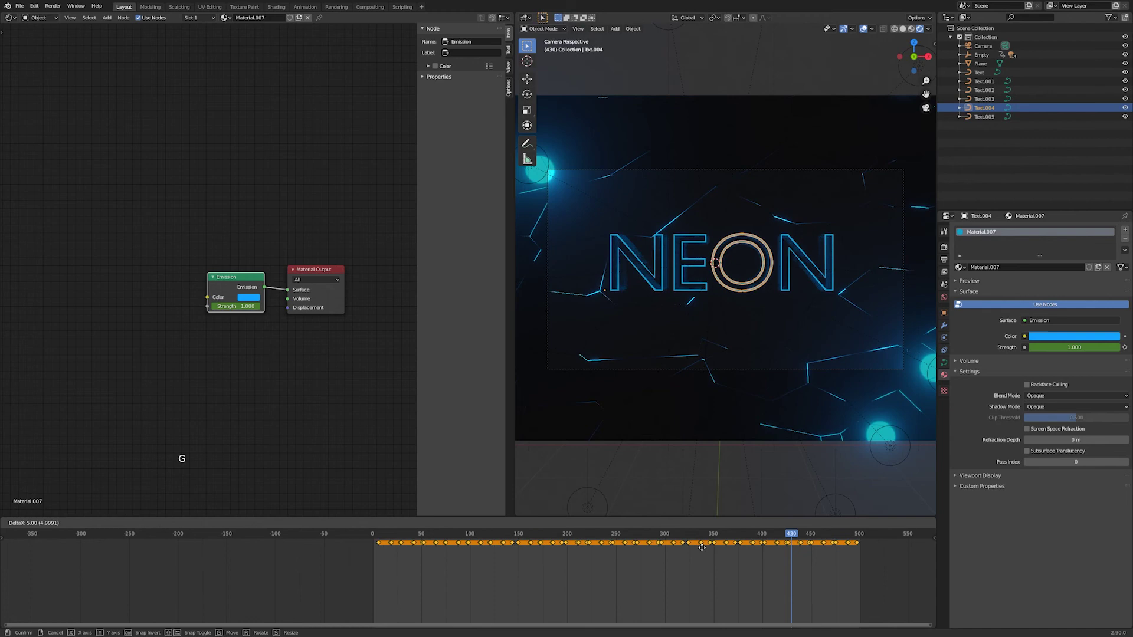
left_click(775, 535)
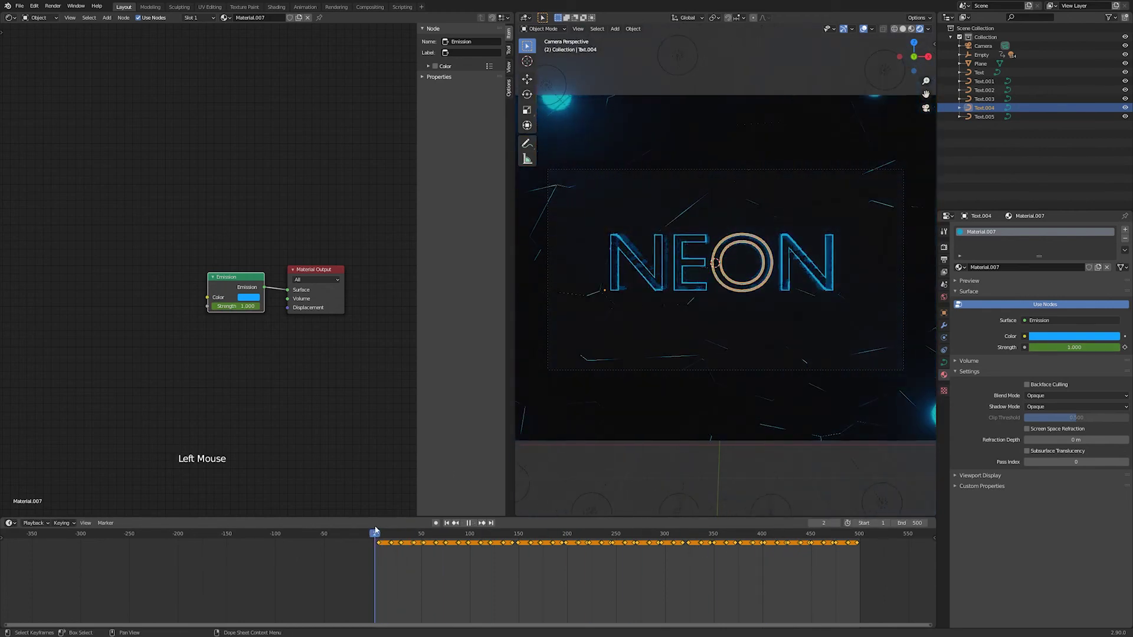
- Preview the NEON letters flickering with playback, then return to a frame near the start
left_click(851, 33)
left_click(871, 31)
key("space")
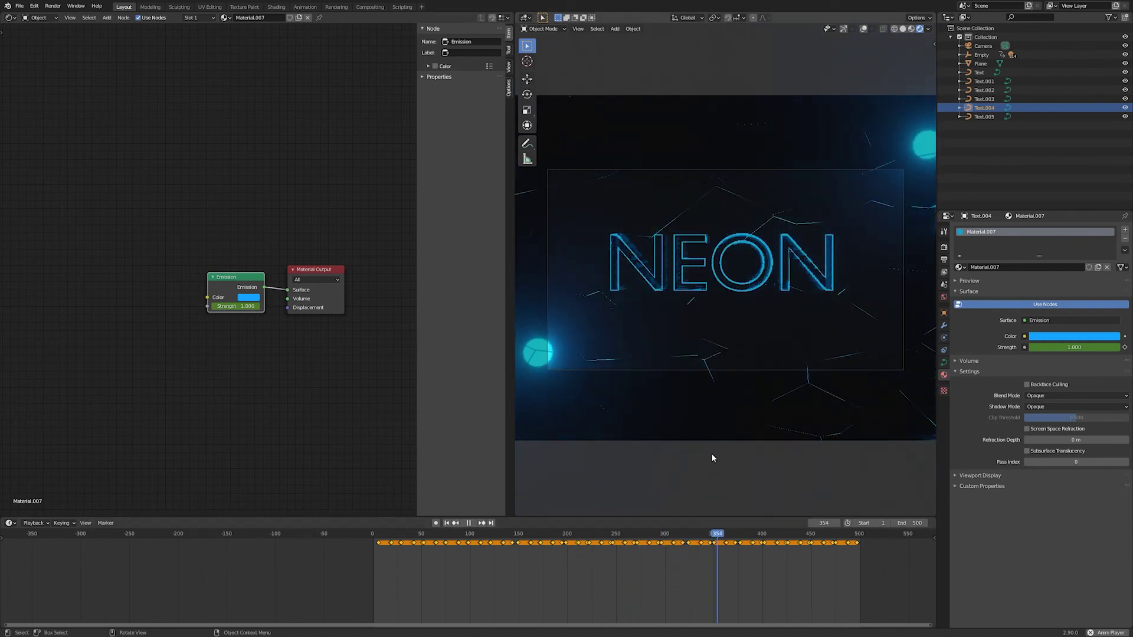
key("space")
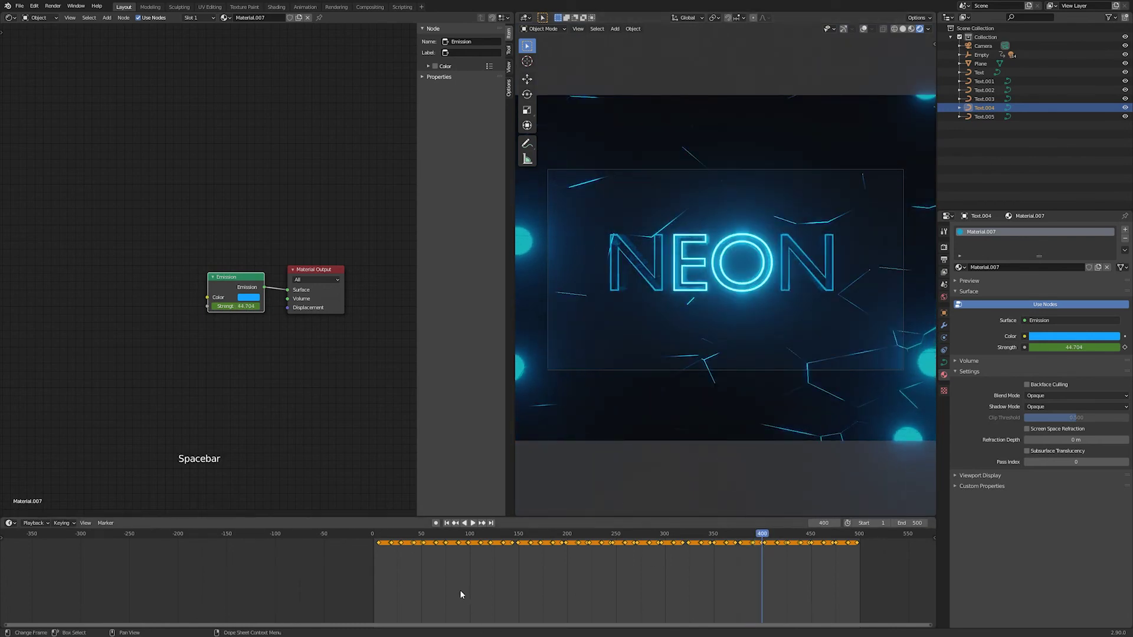
left_click(413, 534)
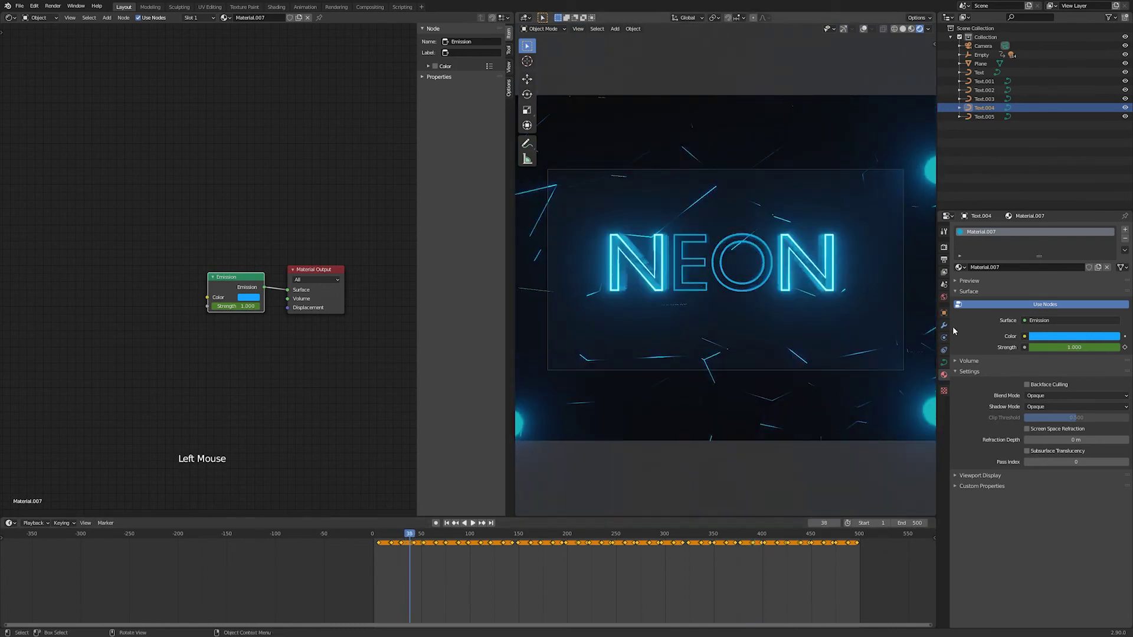
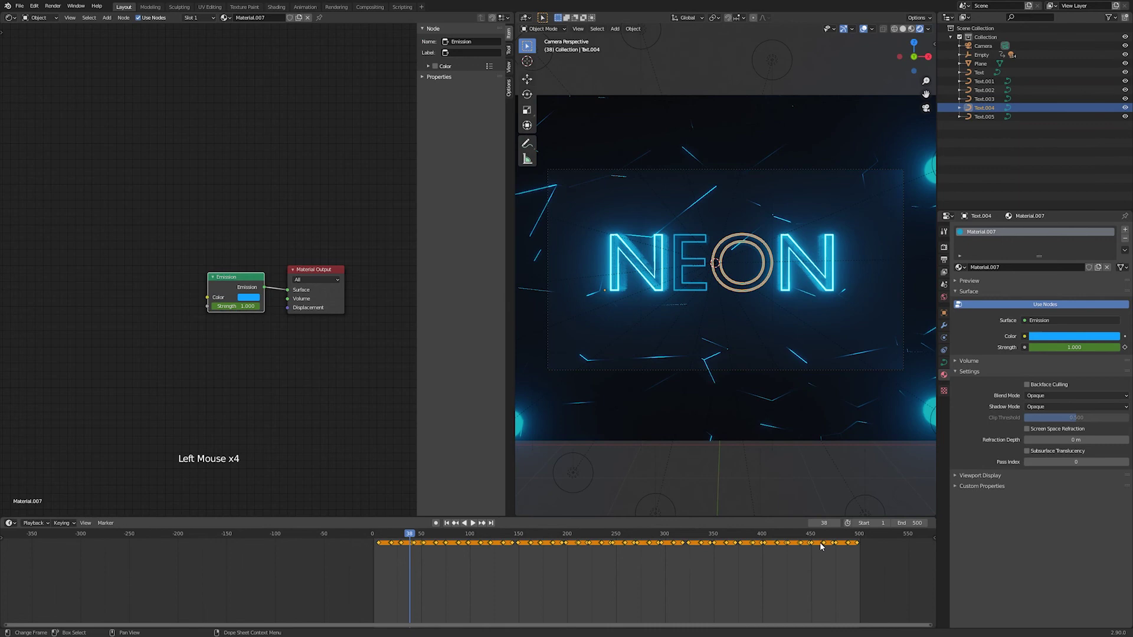
- Scale the O's flicker keyframes slightly to compress its timing, and preview the result
key("s")
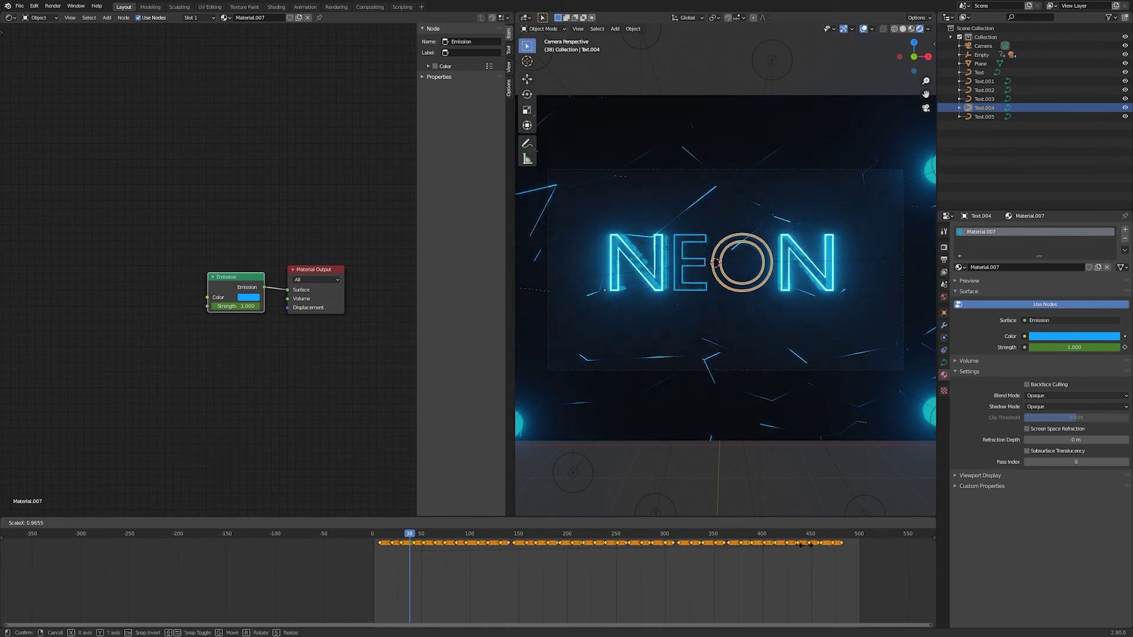
key("space")
left_click(849, 29)
left_click(867, 33)
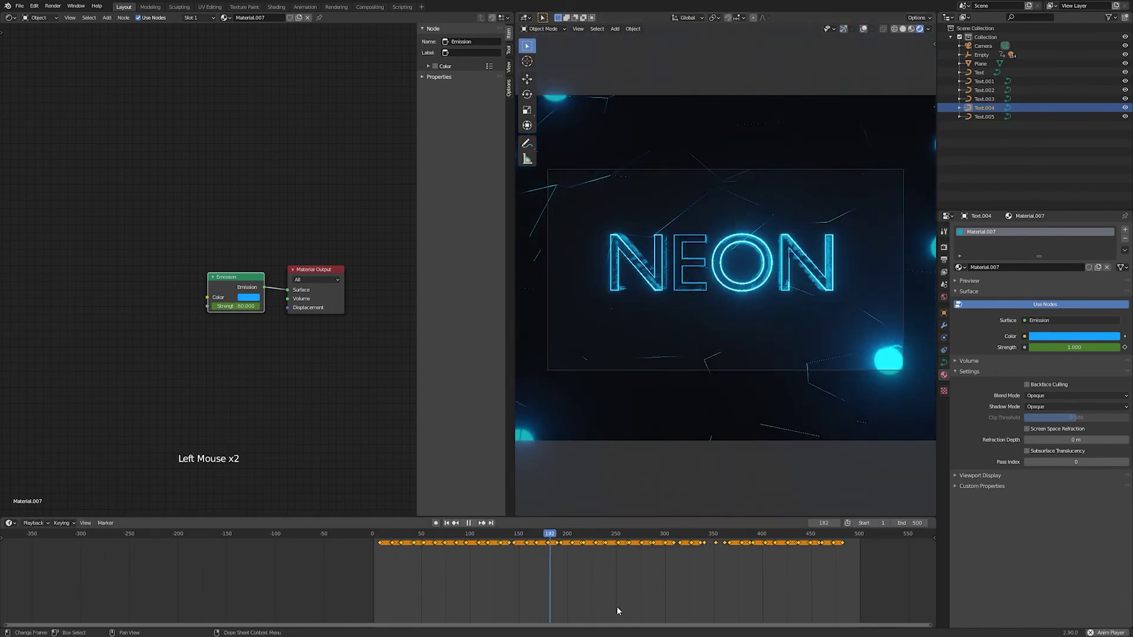
key("space")
- Select the Plane backdrop, showing its glossy Voronoi material, Material.002
left_click(812, 267)
left_click(811, 269)
left_click(815, 261)
left_click(853, 29)
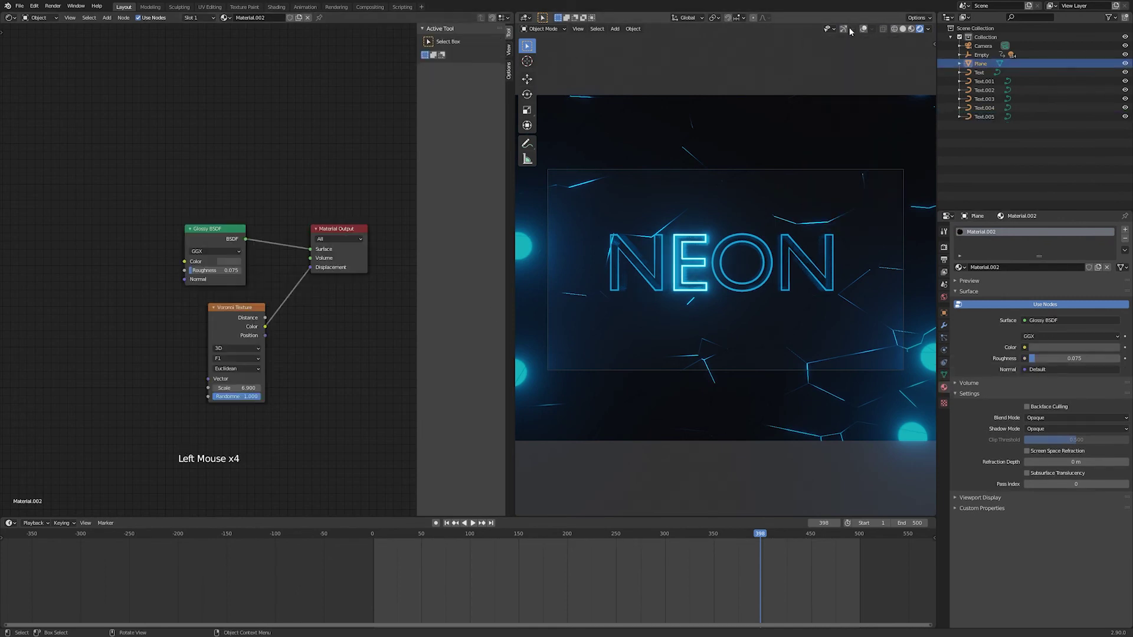
- Select the N letter, Text.005, move all its flicker keyframes eight frames later and preview
left_click(865, 31)
left_click(843, 28)
left_click(827, 272)
key("a")
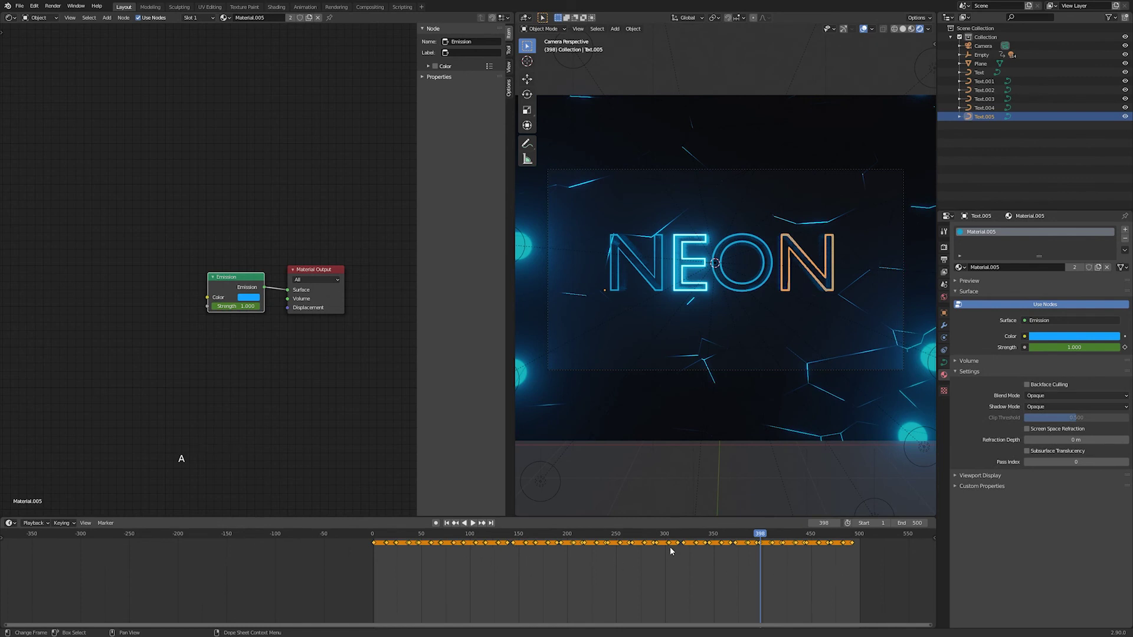
key("g")
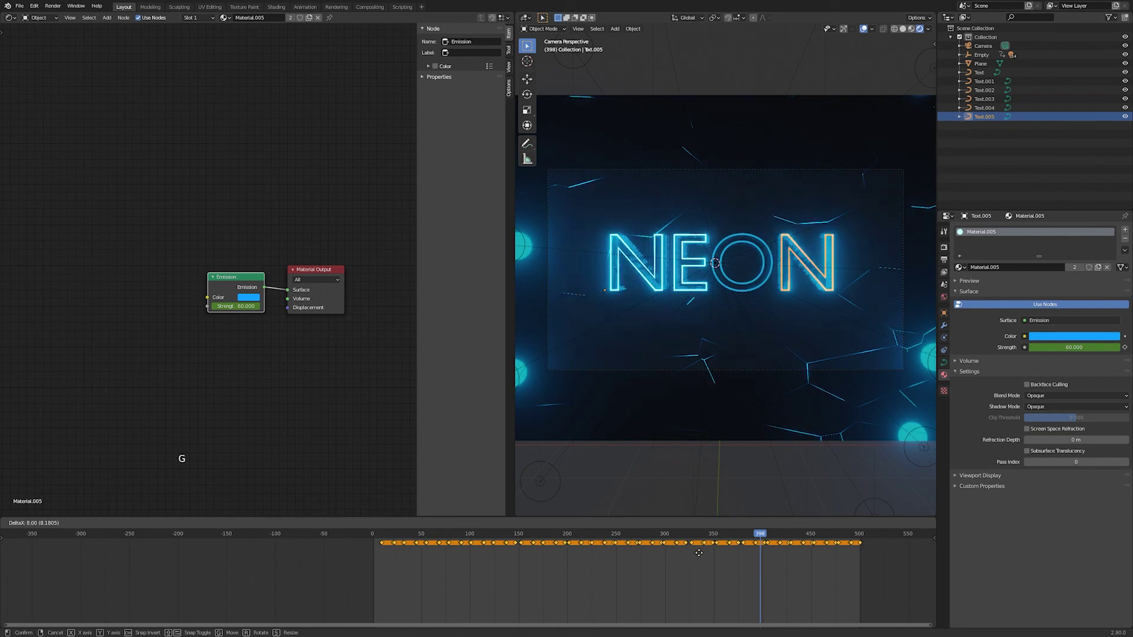
left_click(761, 535)
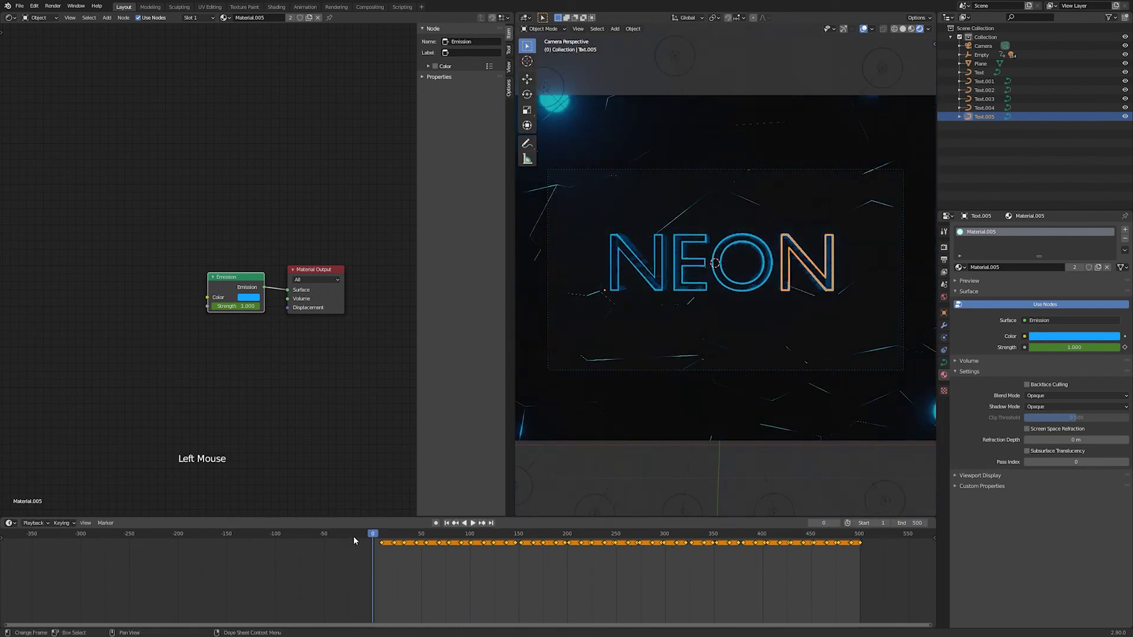
key("space")
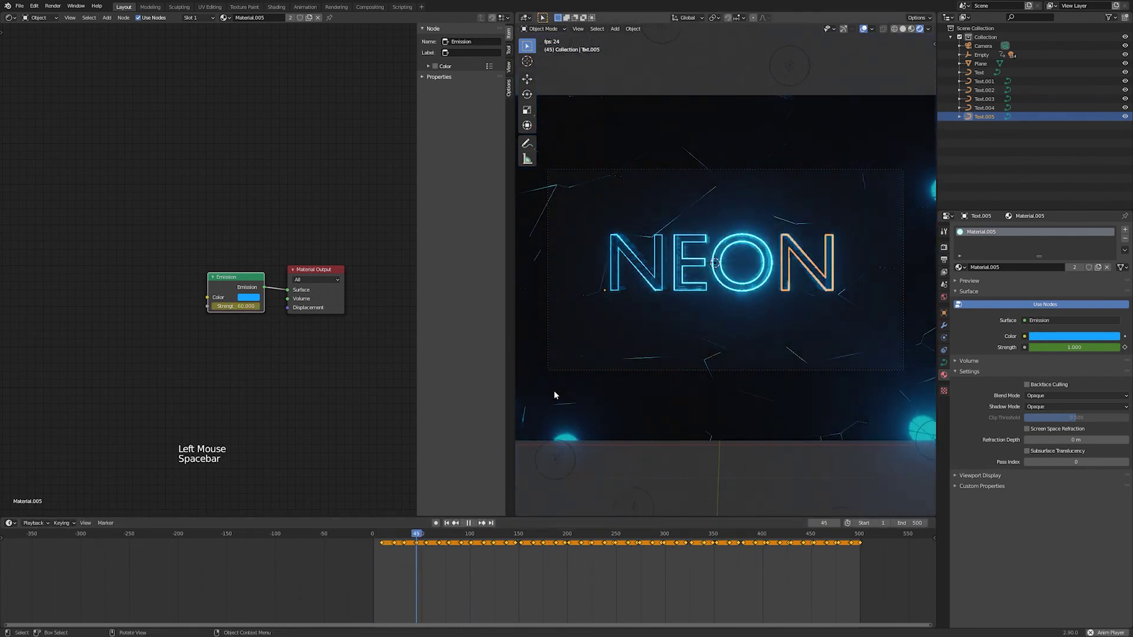
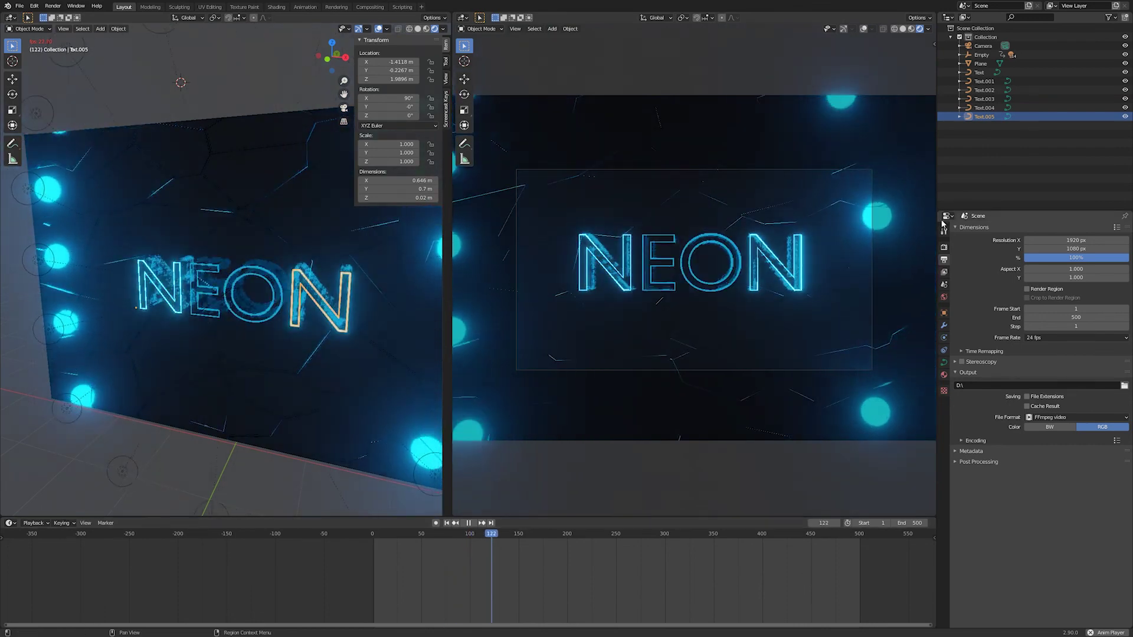
- Set the output file format to FFmpeg video in Output Properties and bring up the Render menu
left_click(946, 257)
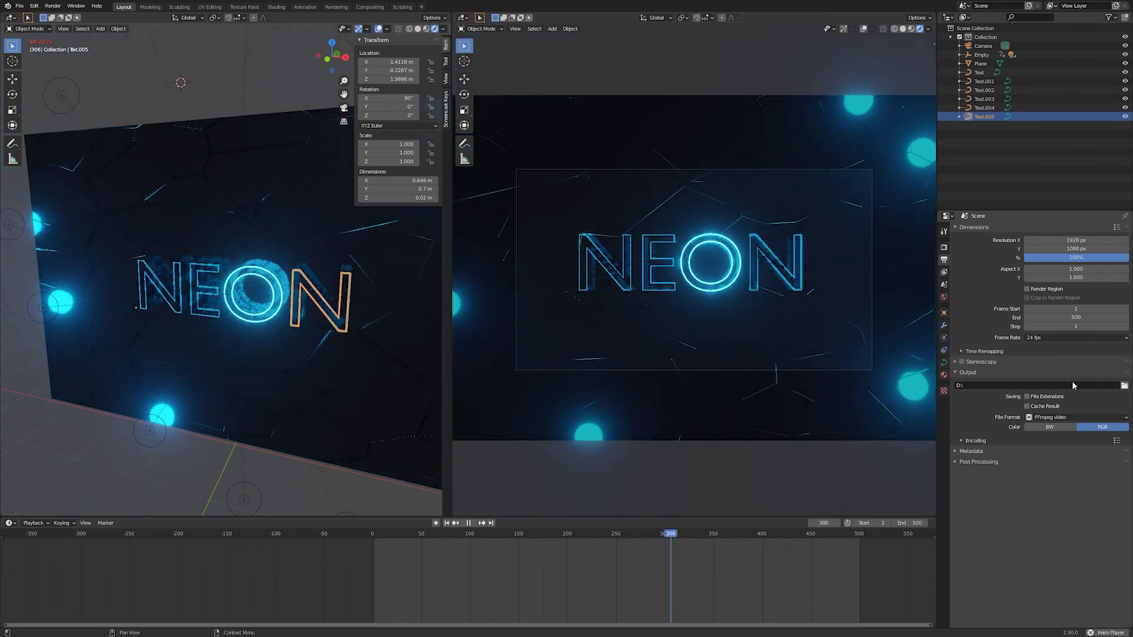
left_click(1130, 390)
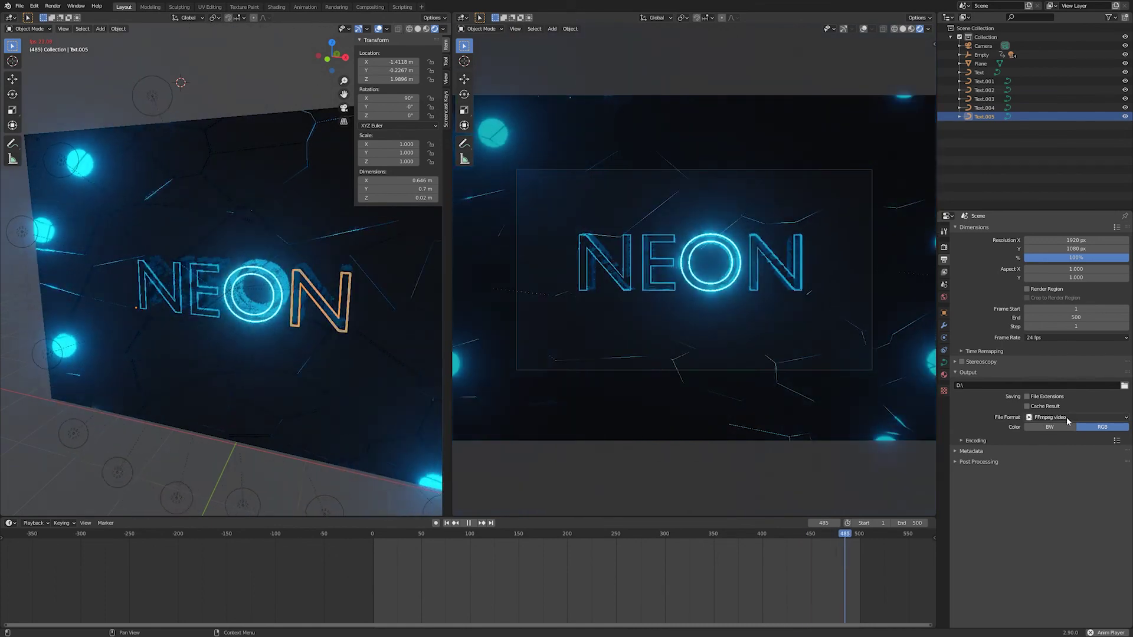
left_click(1069, 421)
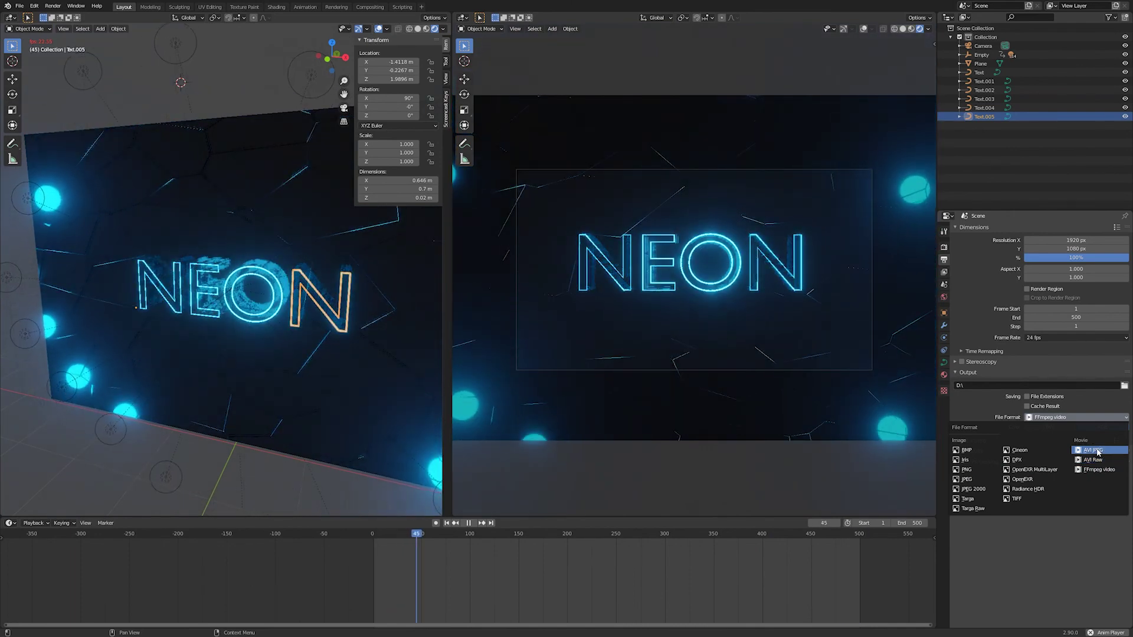
left_click(1004, 485)
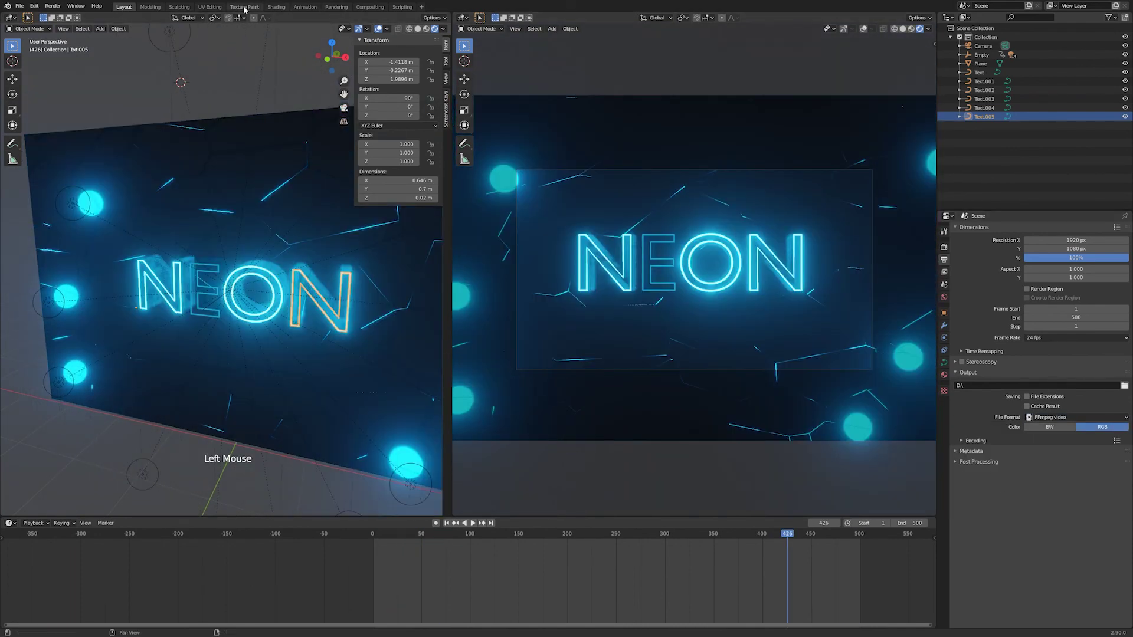
left_click(54, 10)
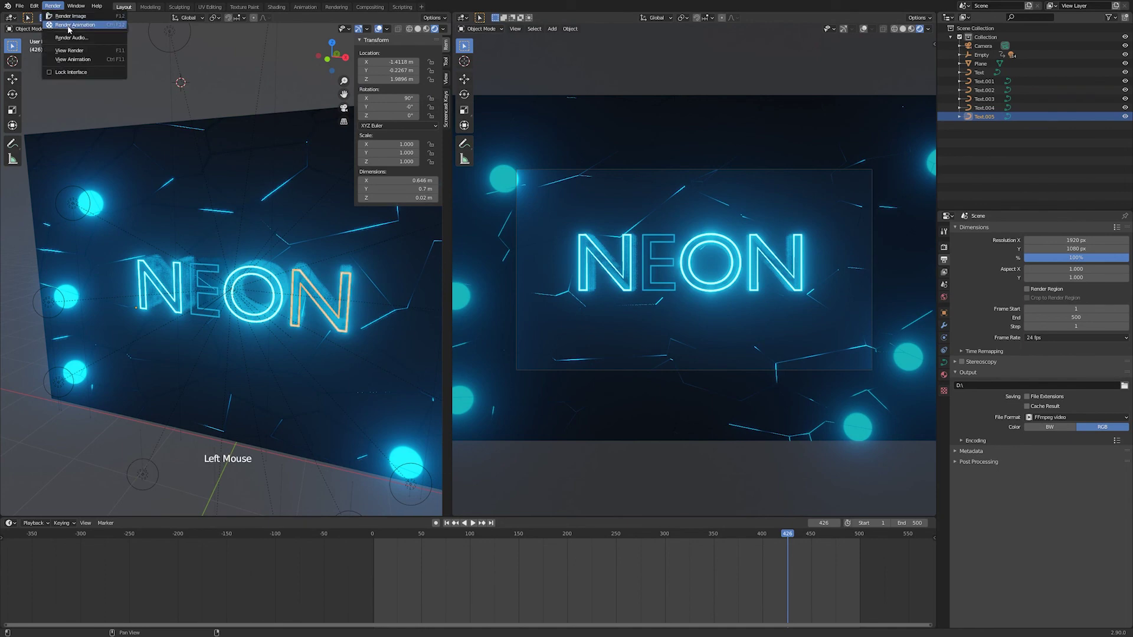